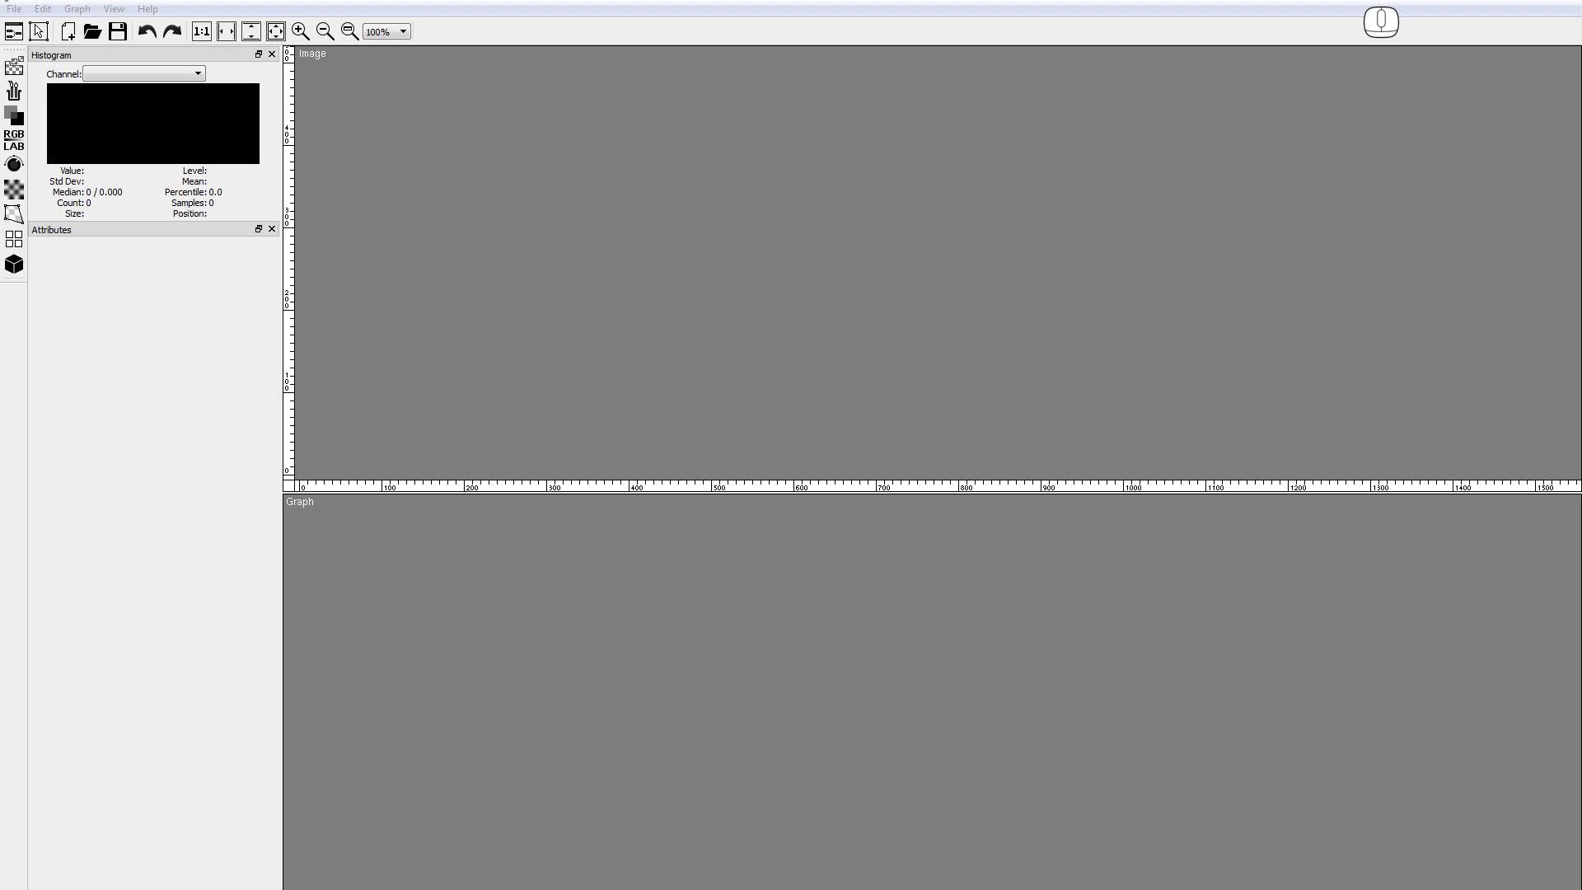
Start a new PBR Texture Composition project, set width 1024 and pick the base albedo colour
click(19, 13)
click(23, 32)
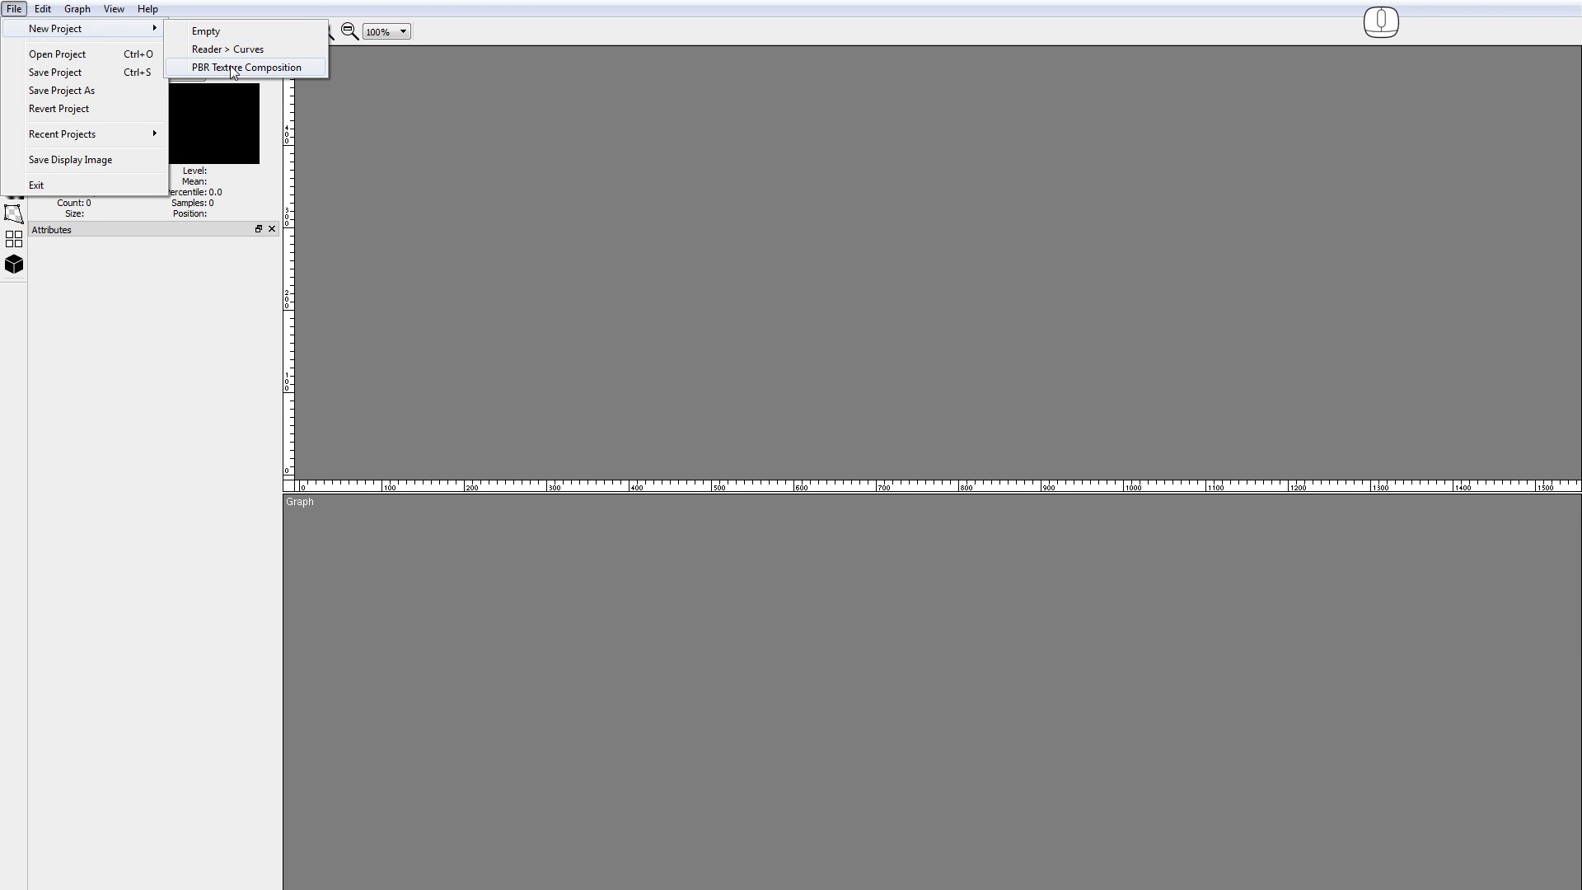
click(233, 68)
click(873, 462)
click(855, 542)
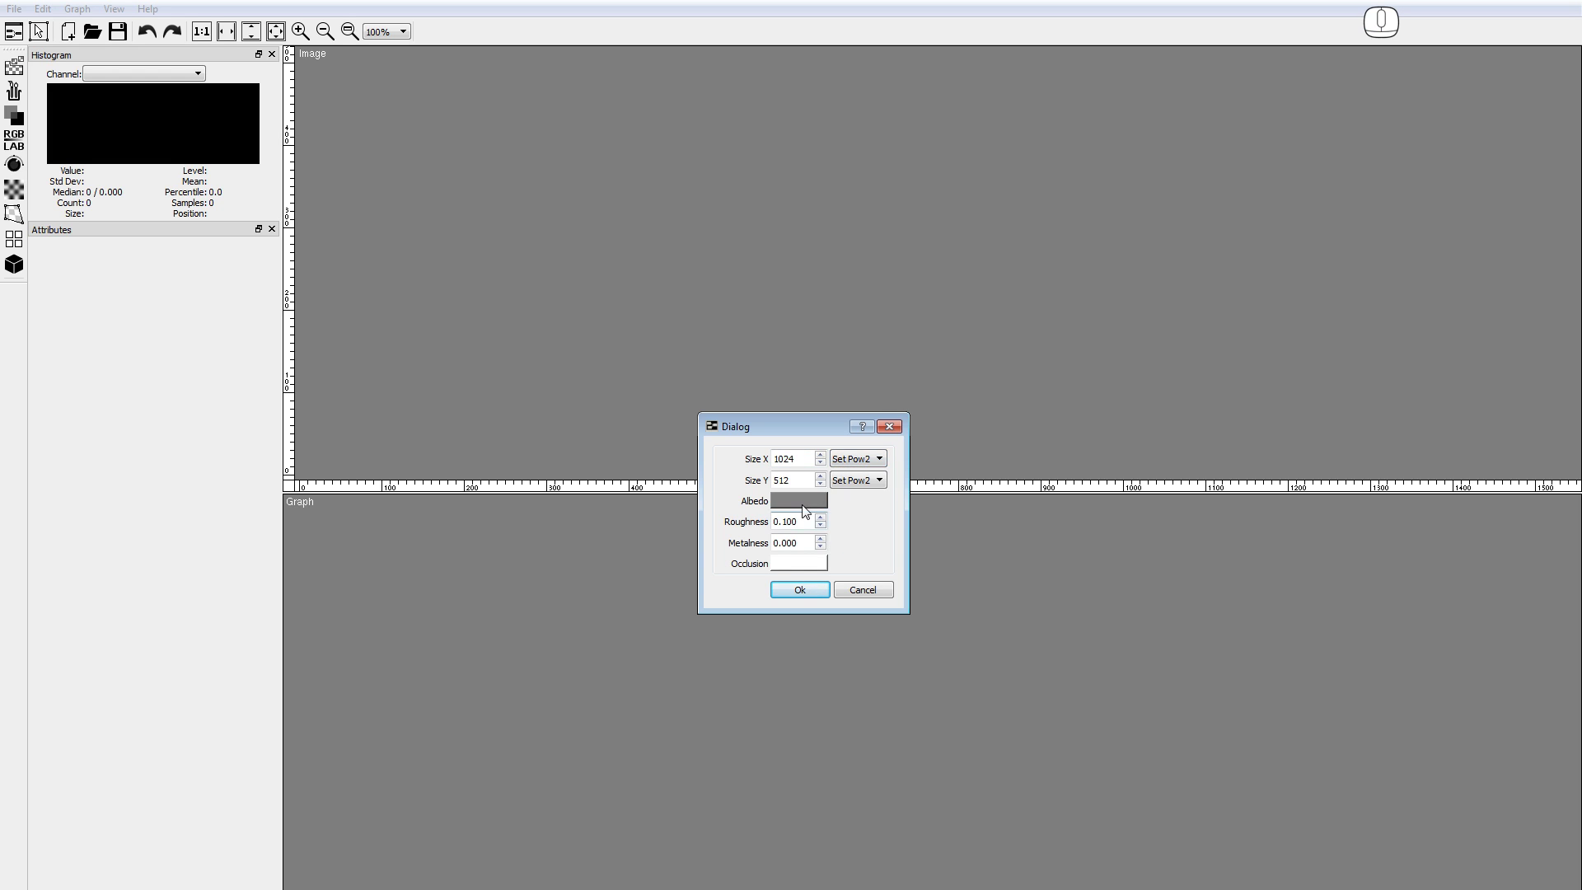
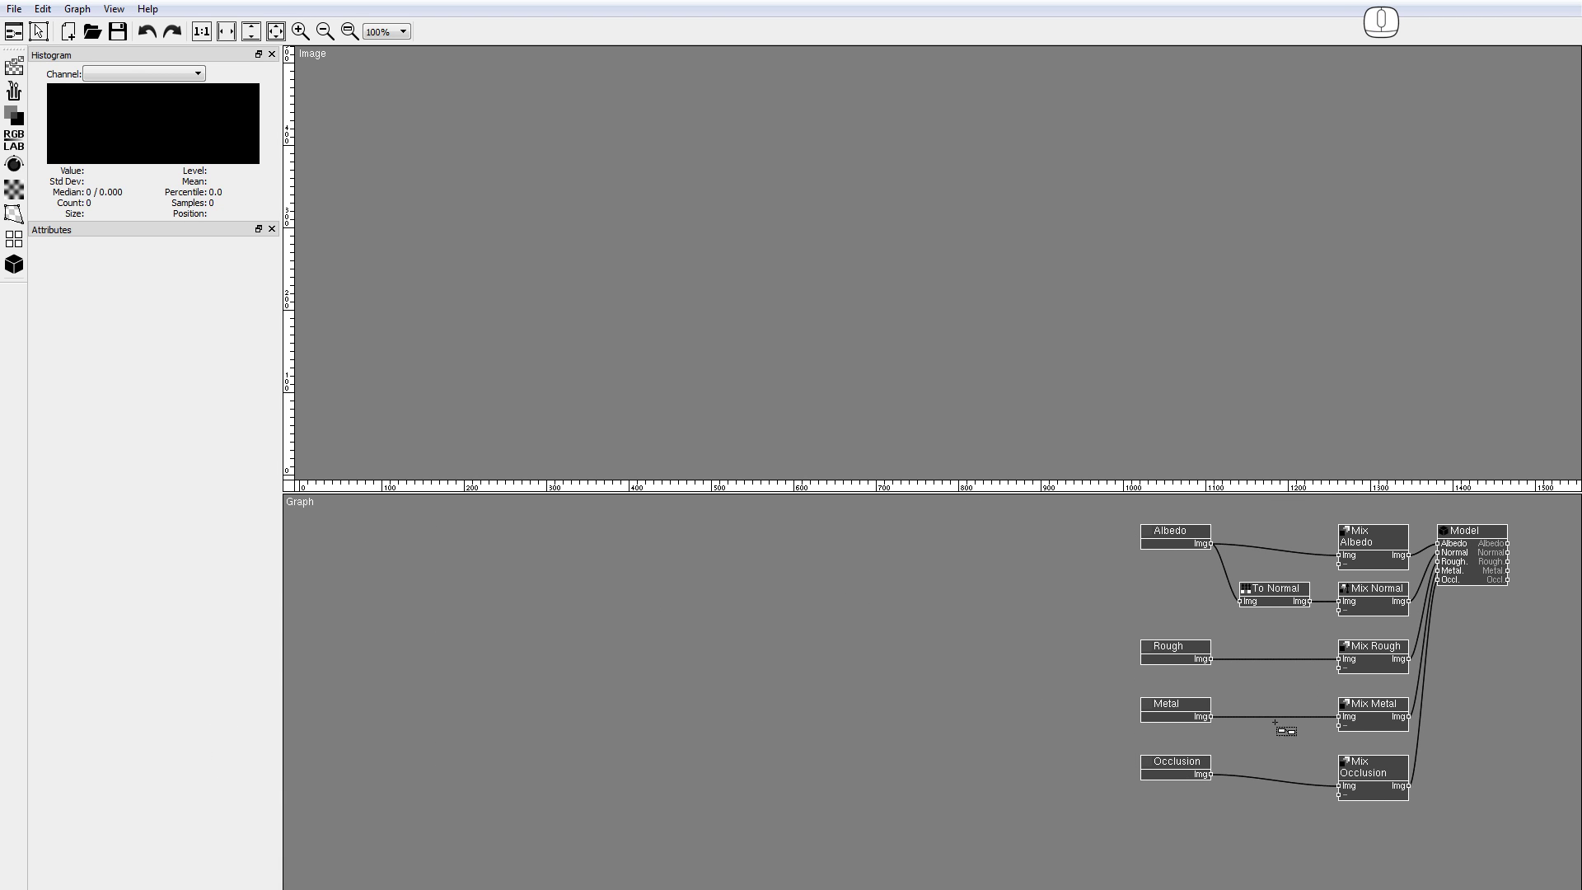
Load control_box.obj as a new model entry in the Model Viewport and orbit the preview
double_click(20, 83)
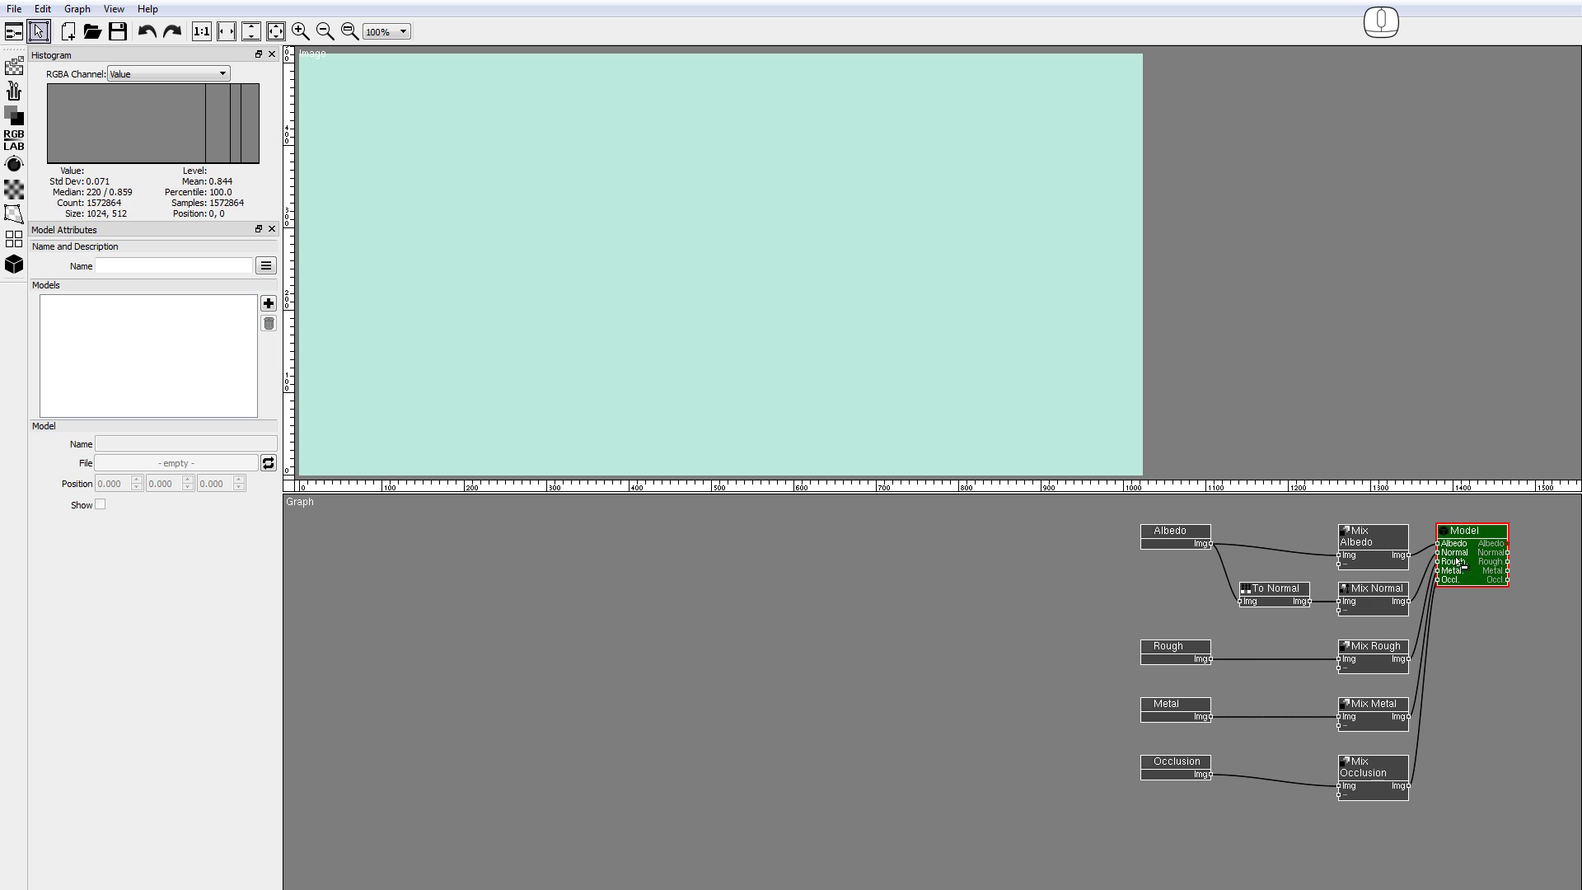
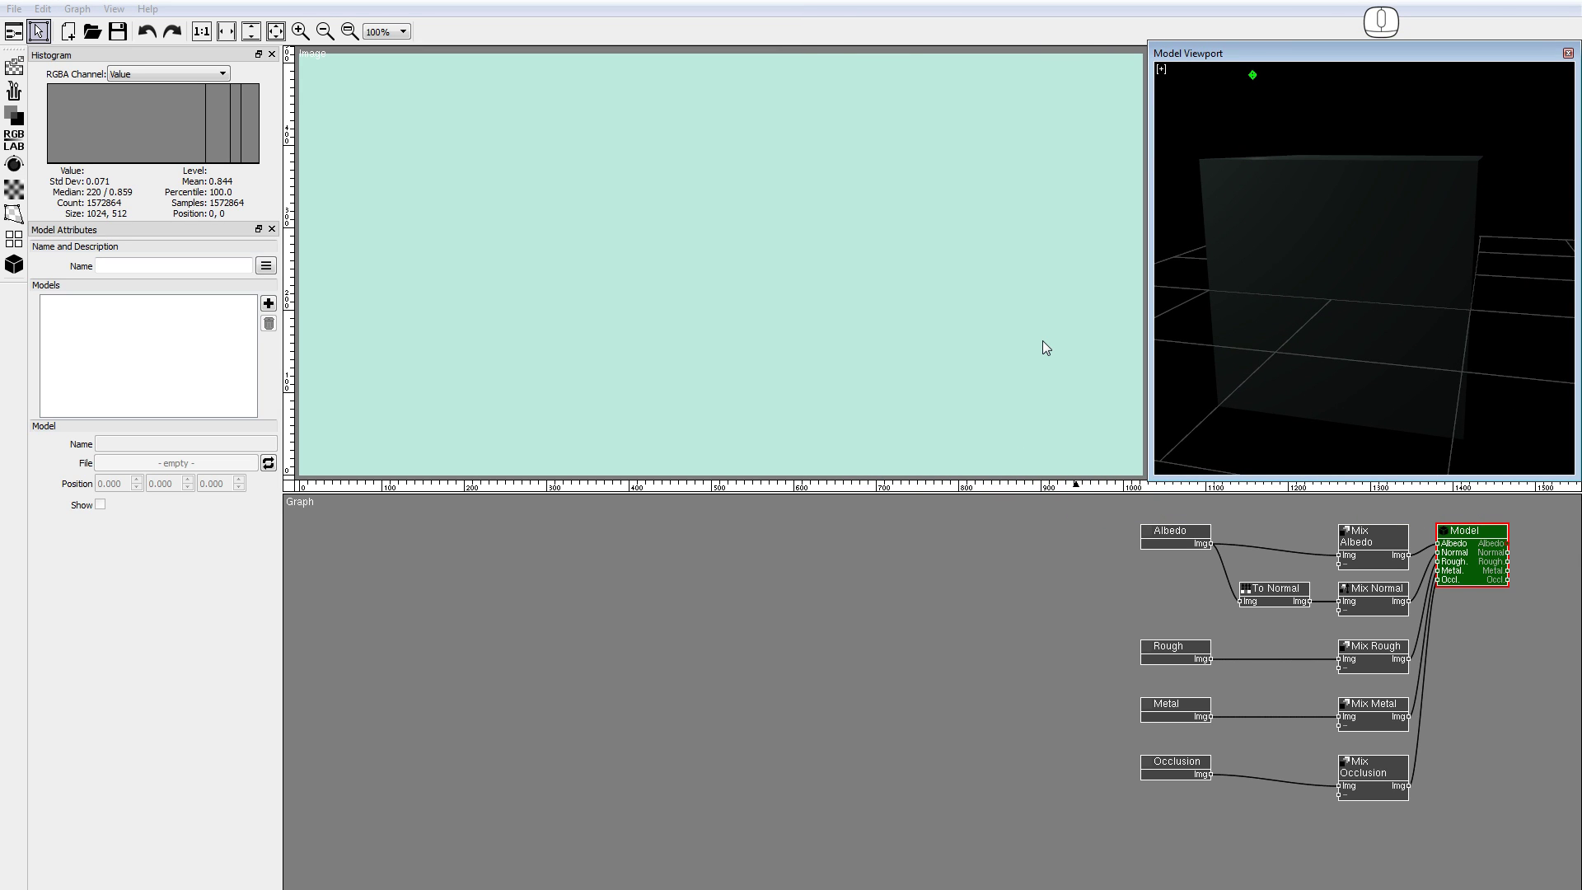
click(272, 305)
click(160, 466)
double_click(293, 138)
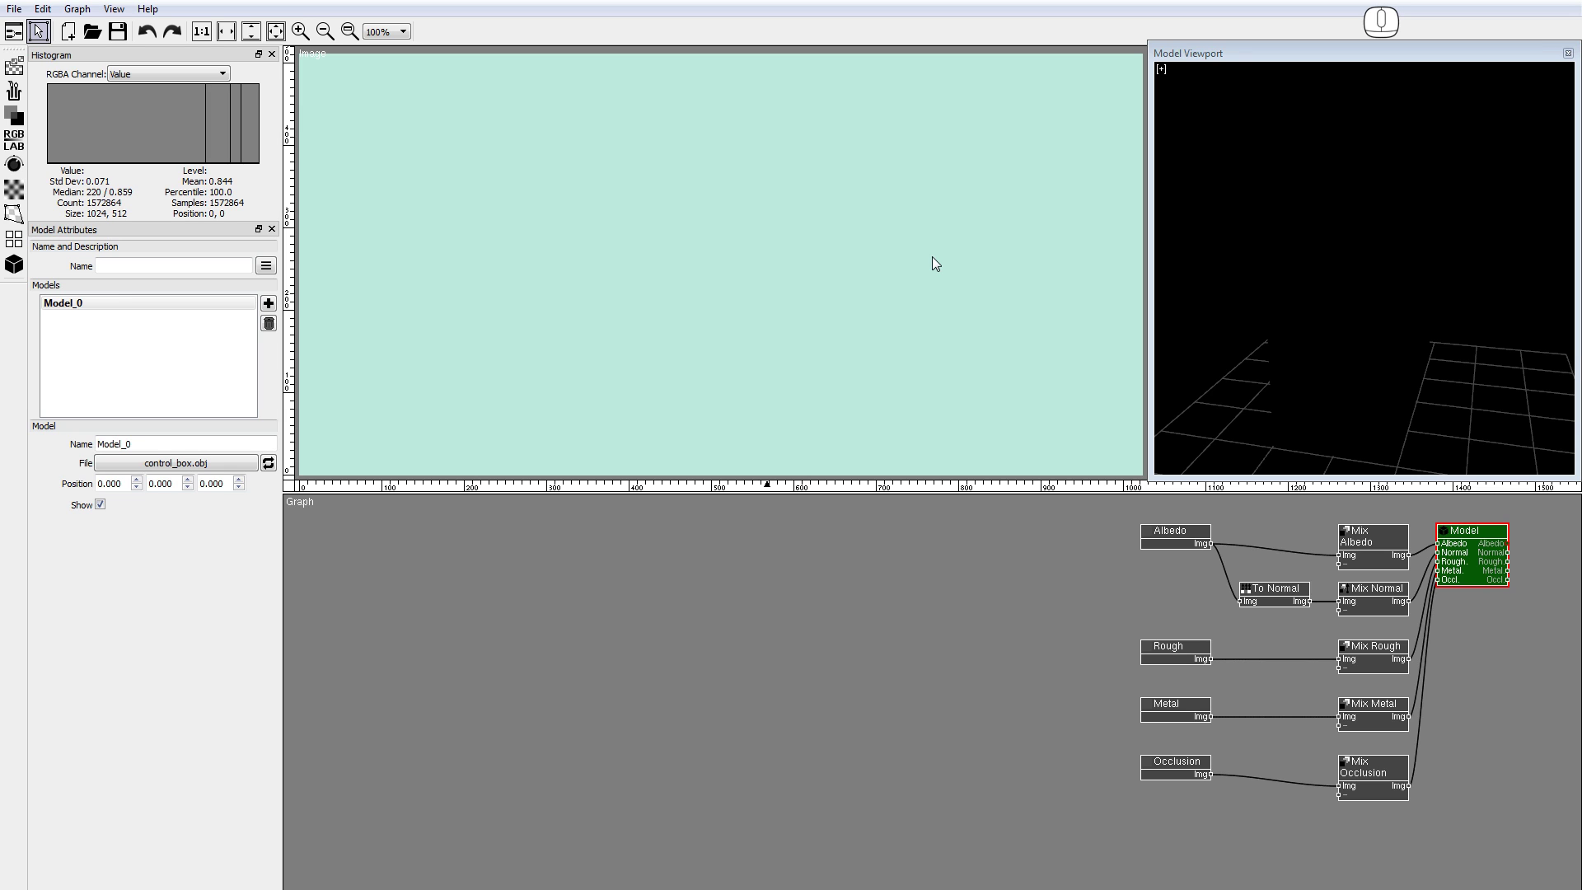
drag(1248, 304, 1466, 302)
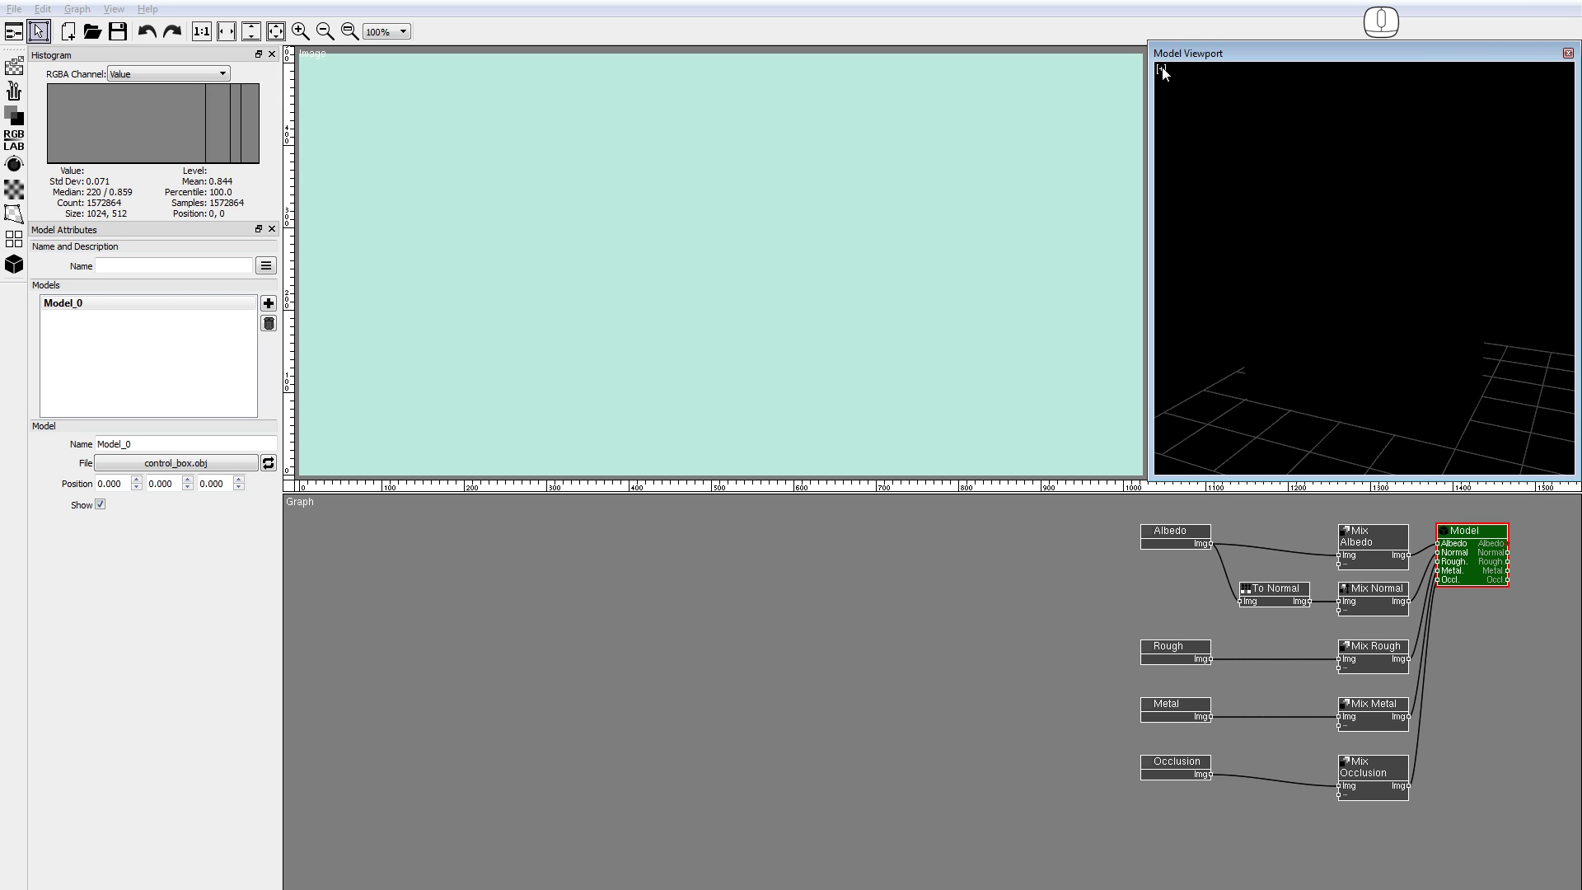
Set the Maxime Roz HDRI PNG as the viewport sky image and orbit around the lit box
right_click(1165, 72)
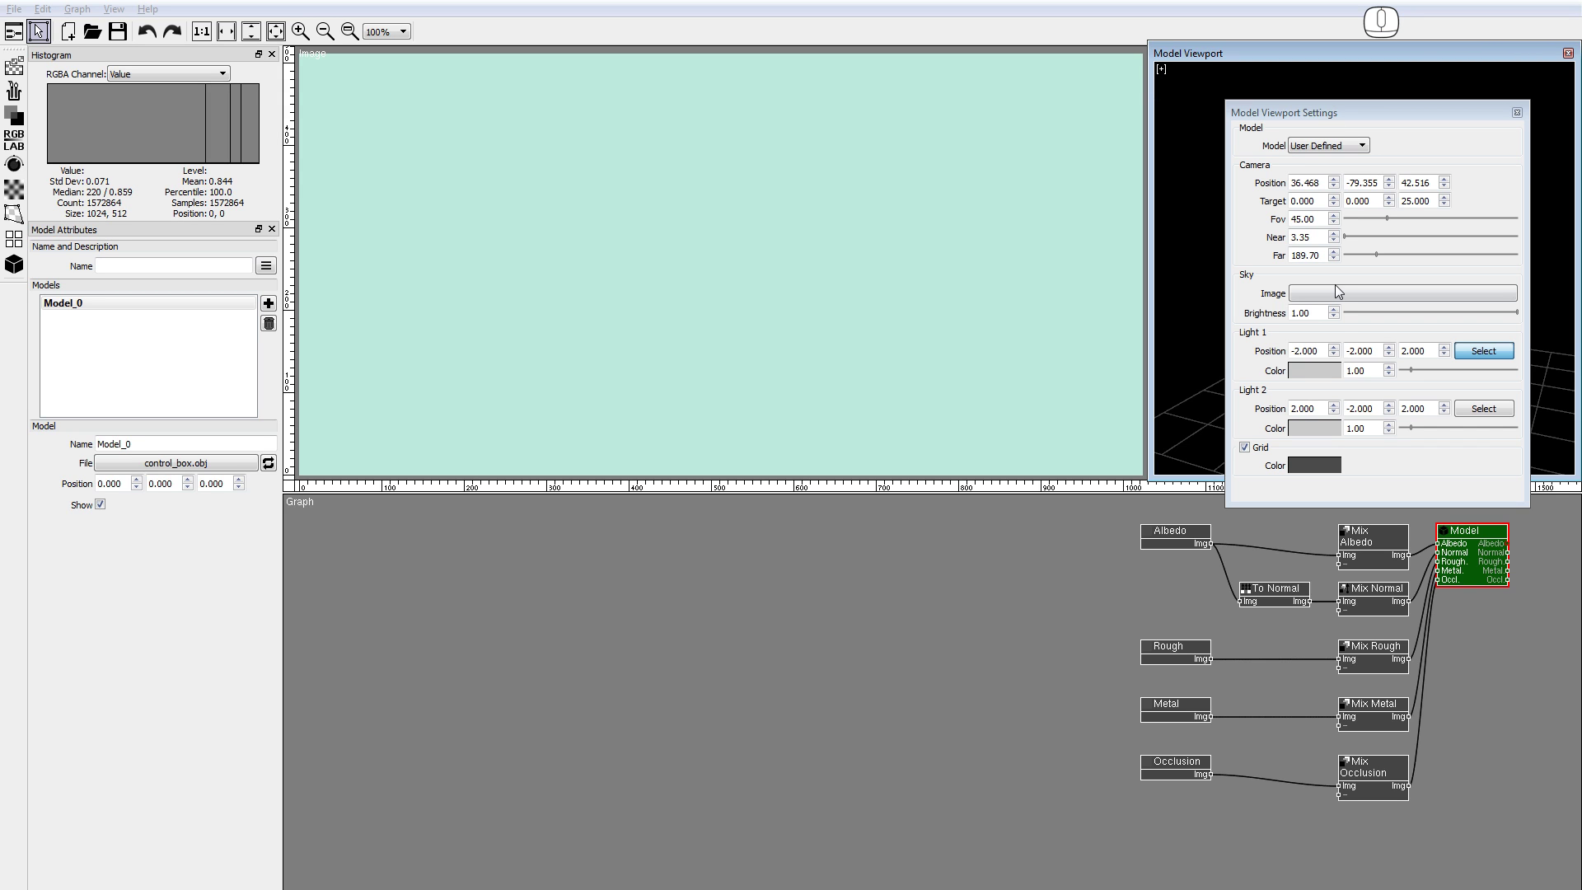
click(1341, 292)
click(910, 348)
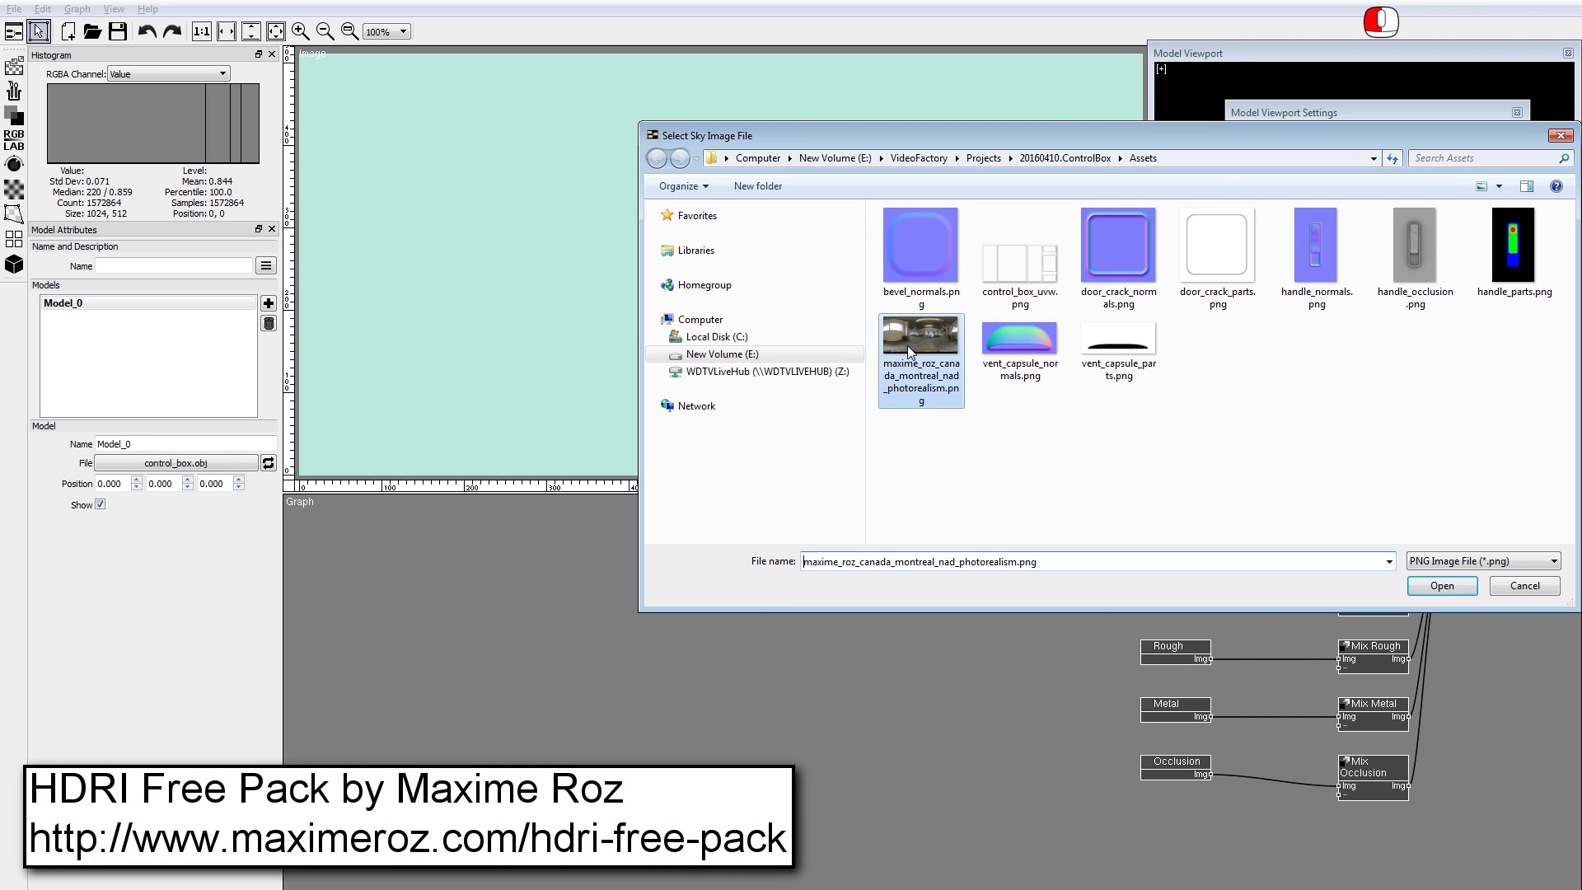
click(910, 348)
click(1525, 111)
drag(1240, 320, 1432, 329)
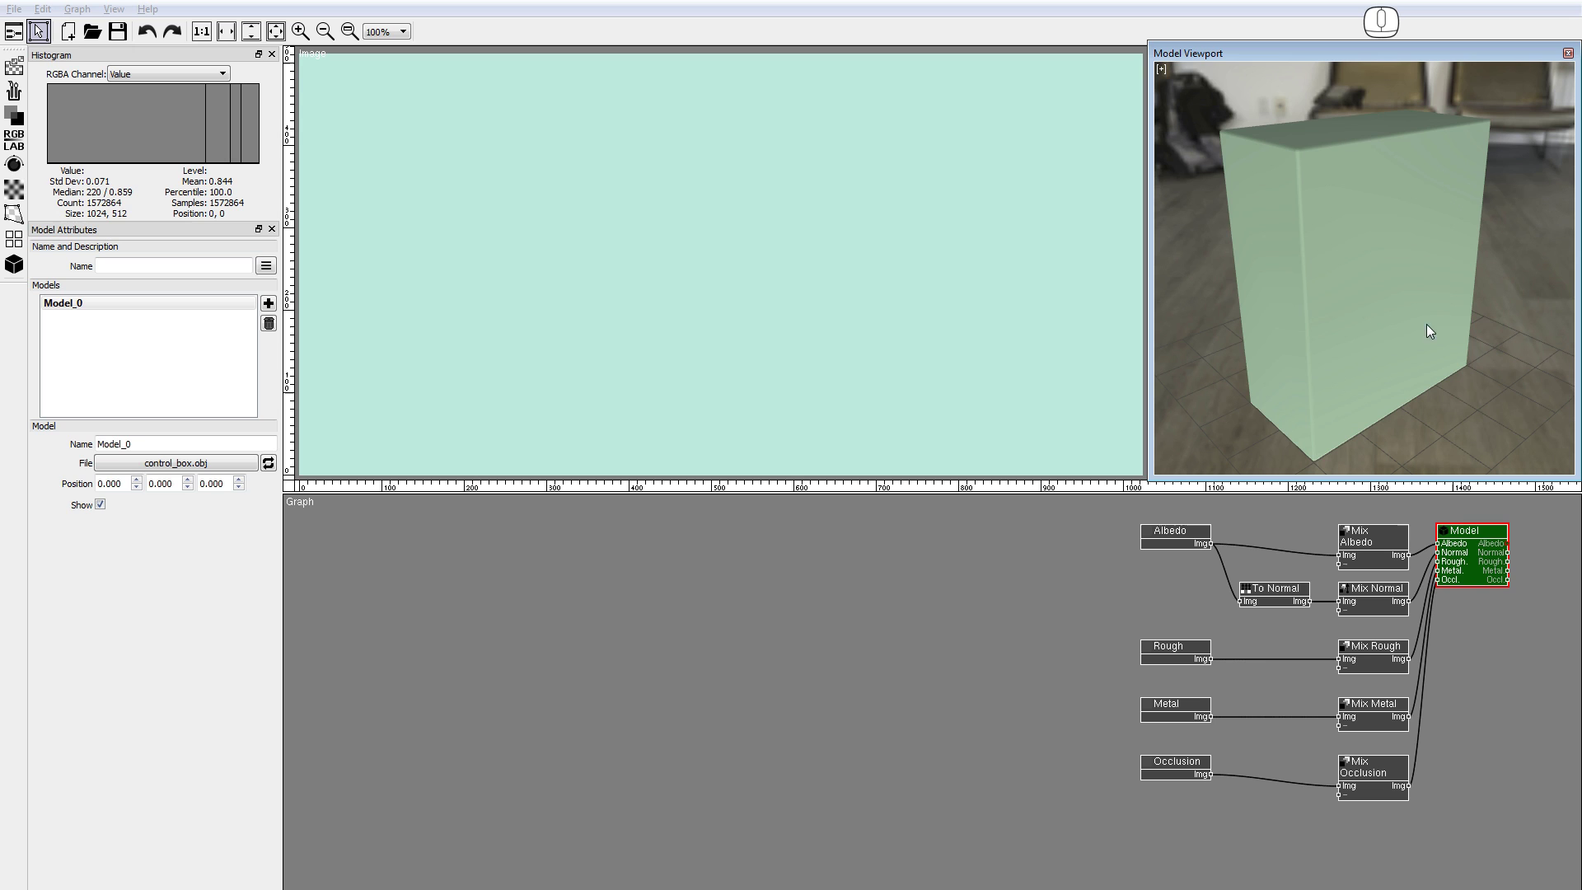
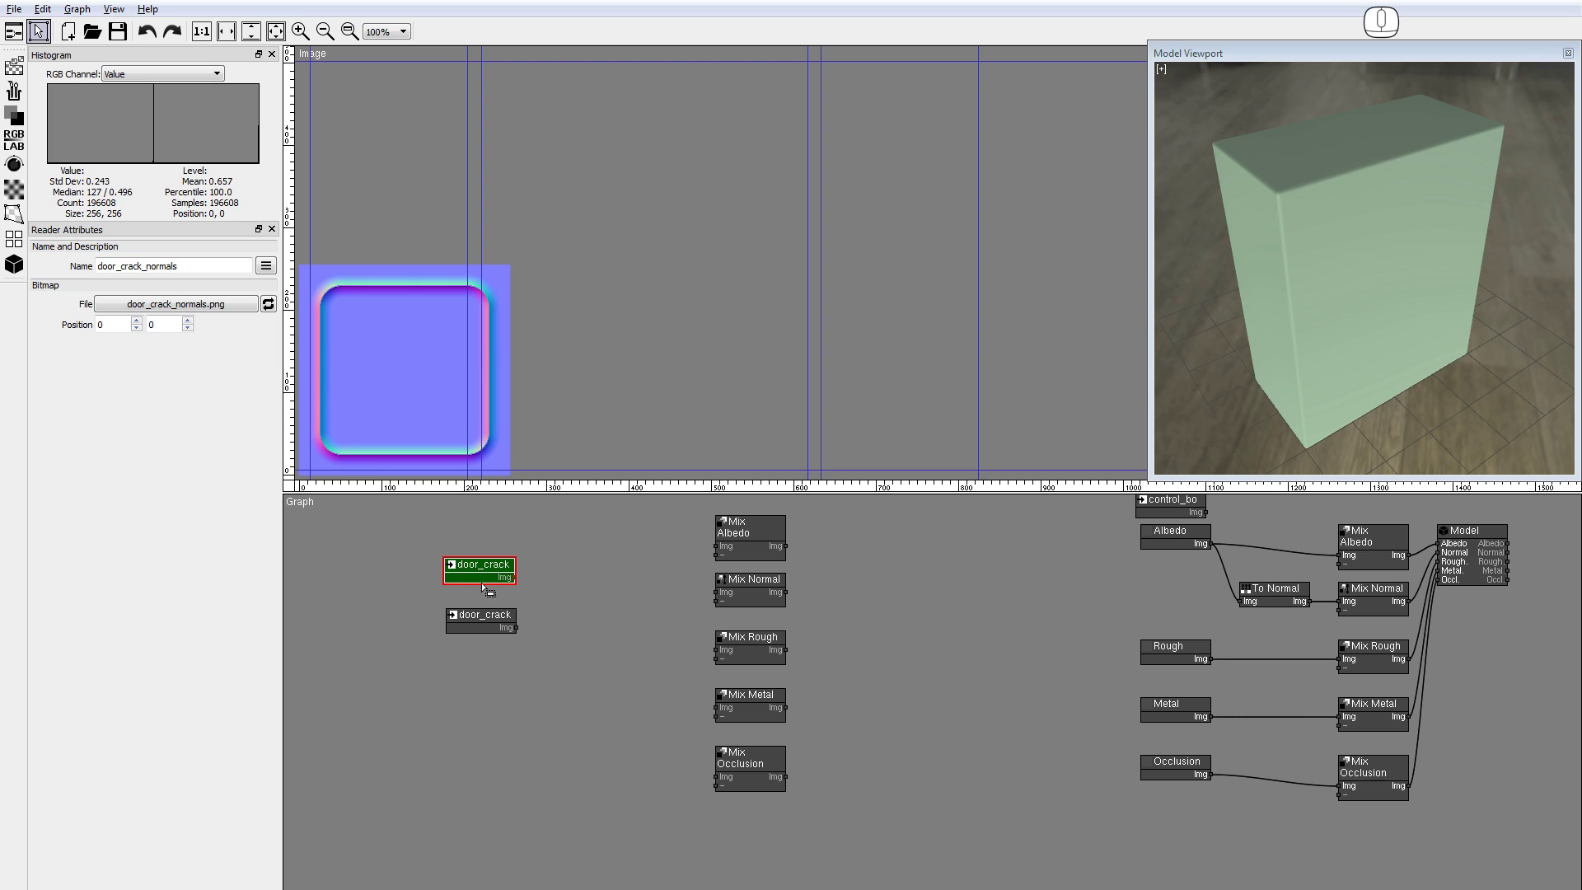
Add a To Normal node for the door crack and check the recessed panel in the preview
click(14, 270)
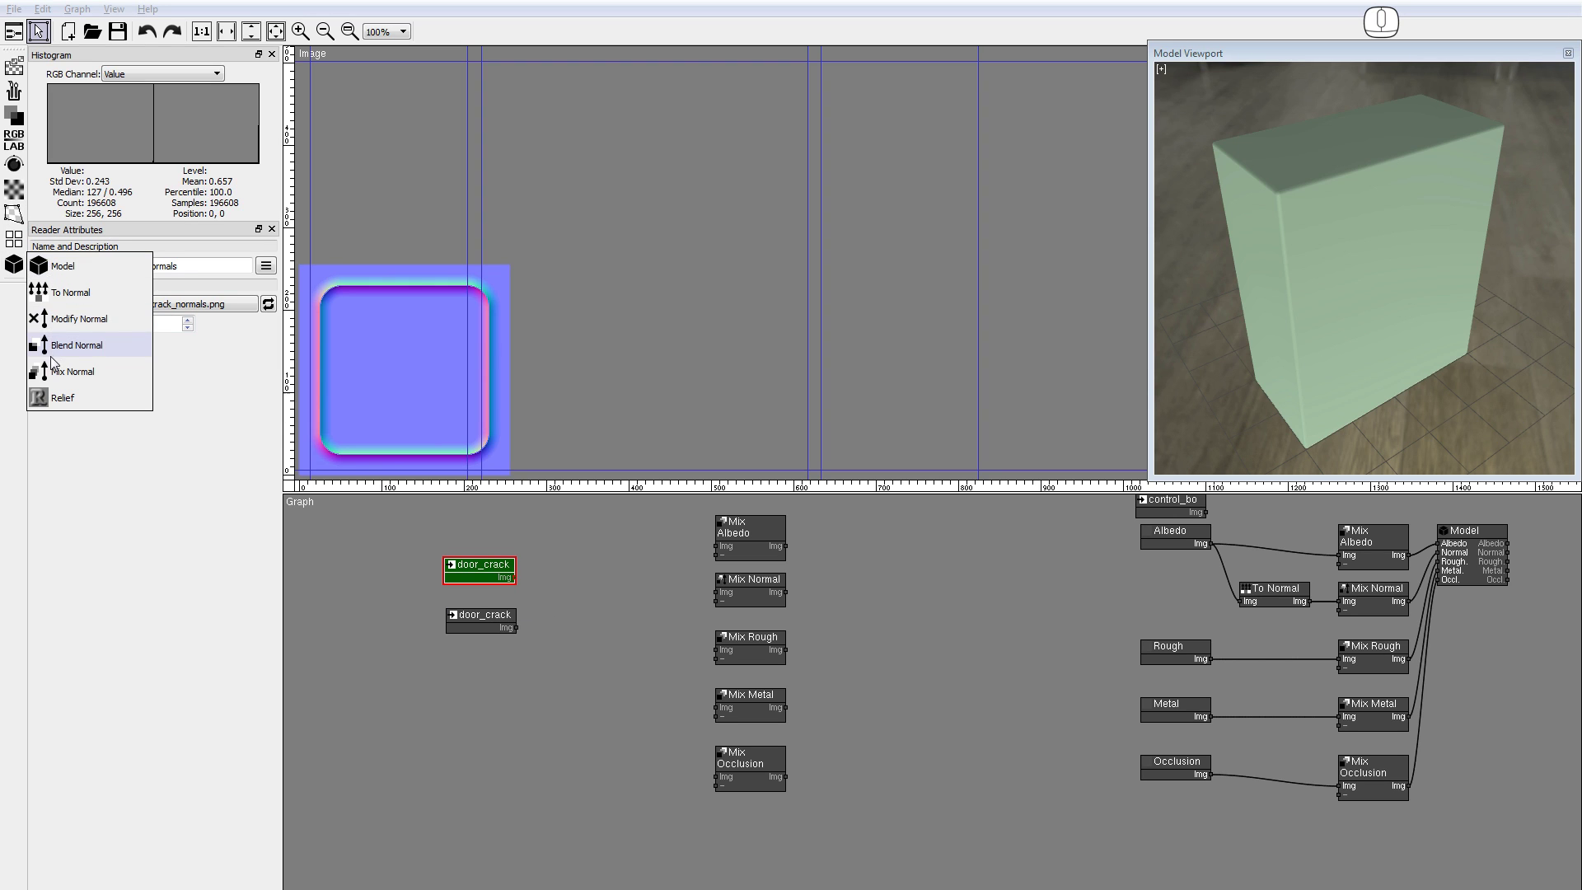
click(61, 303)
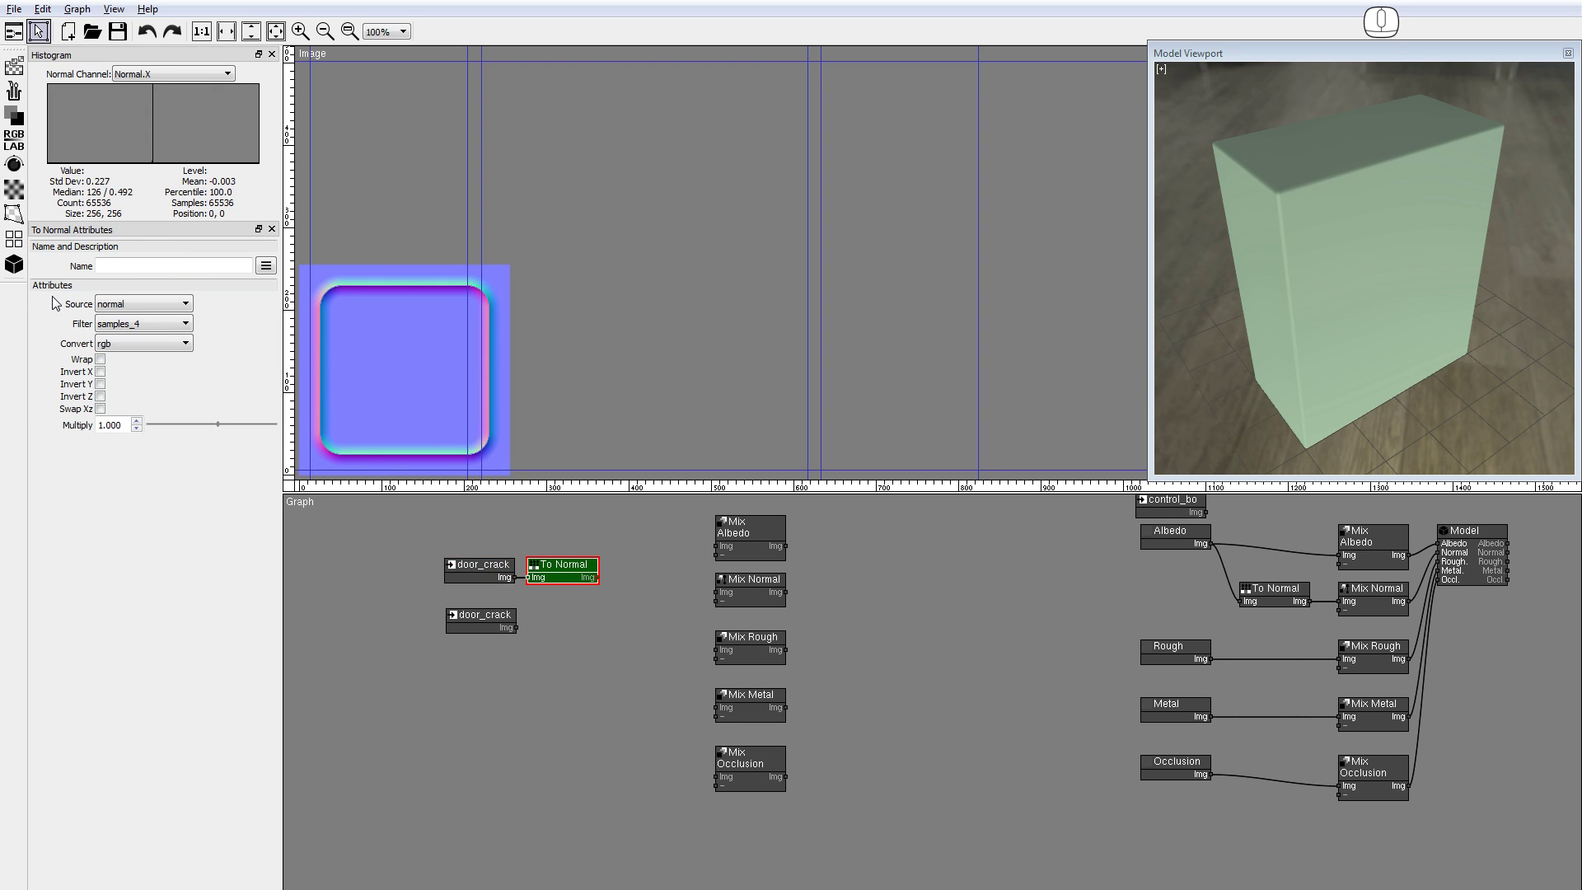
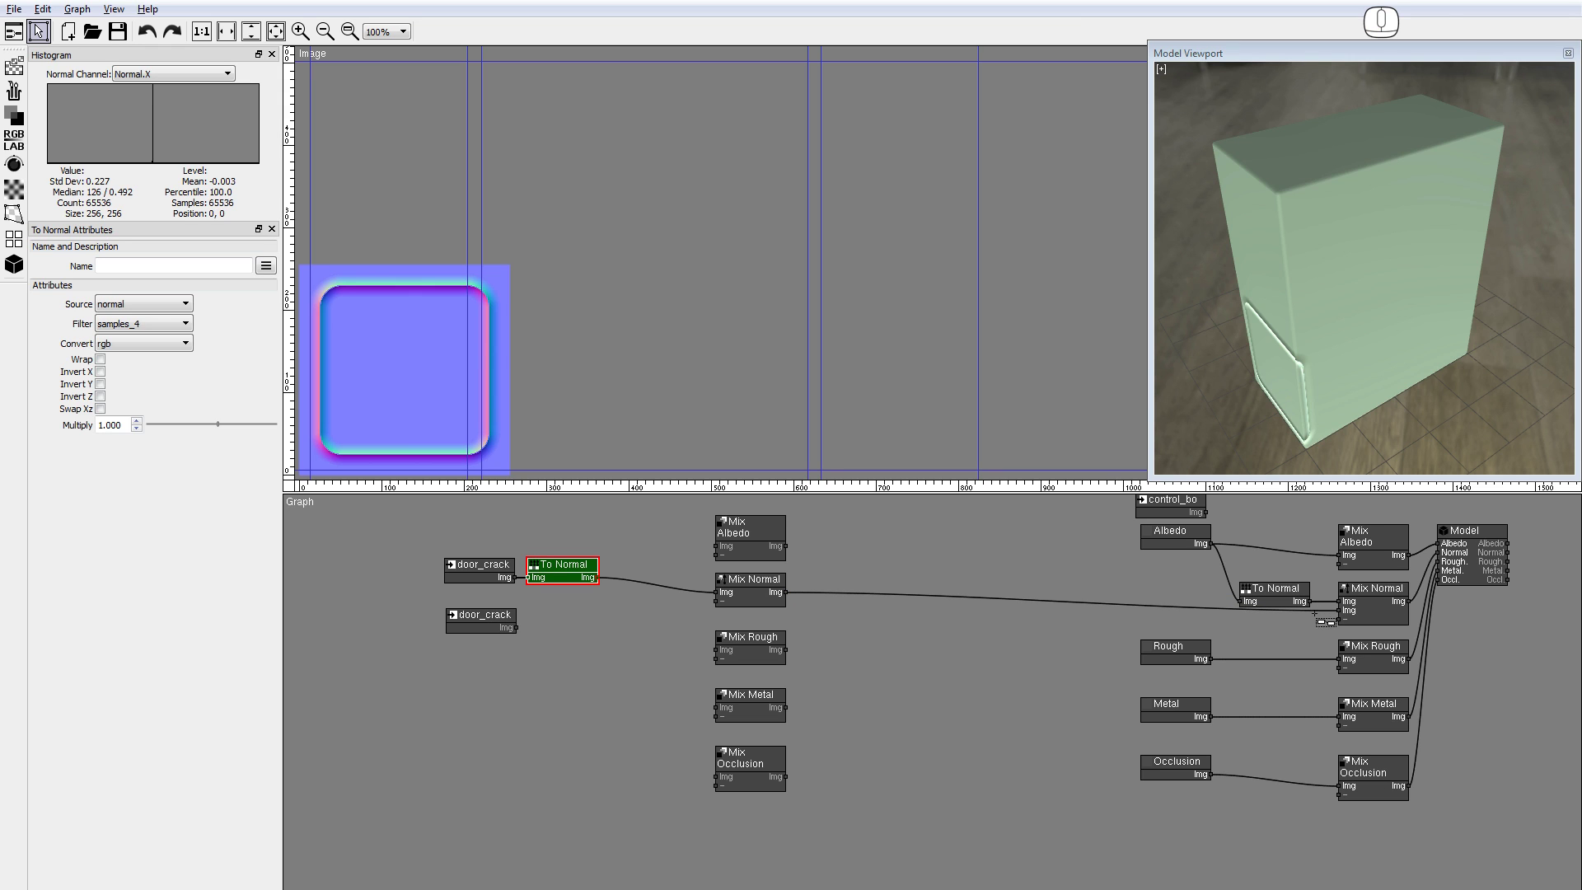
drag(1294, 411, 1346, 393)
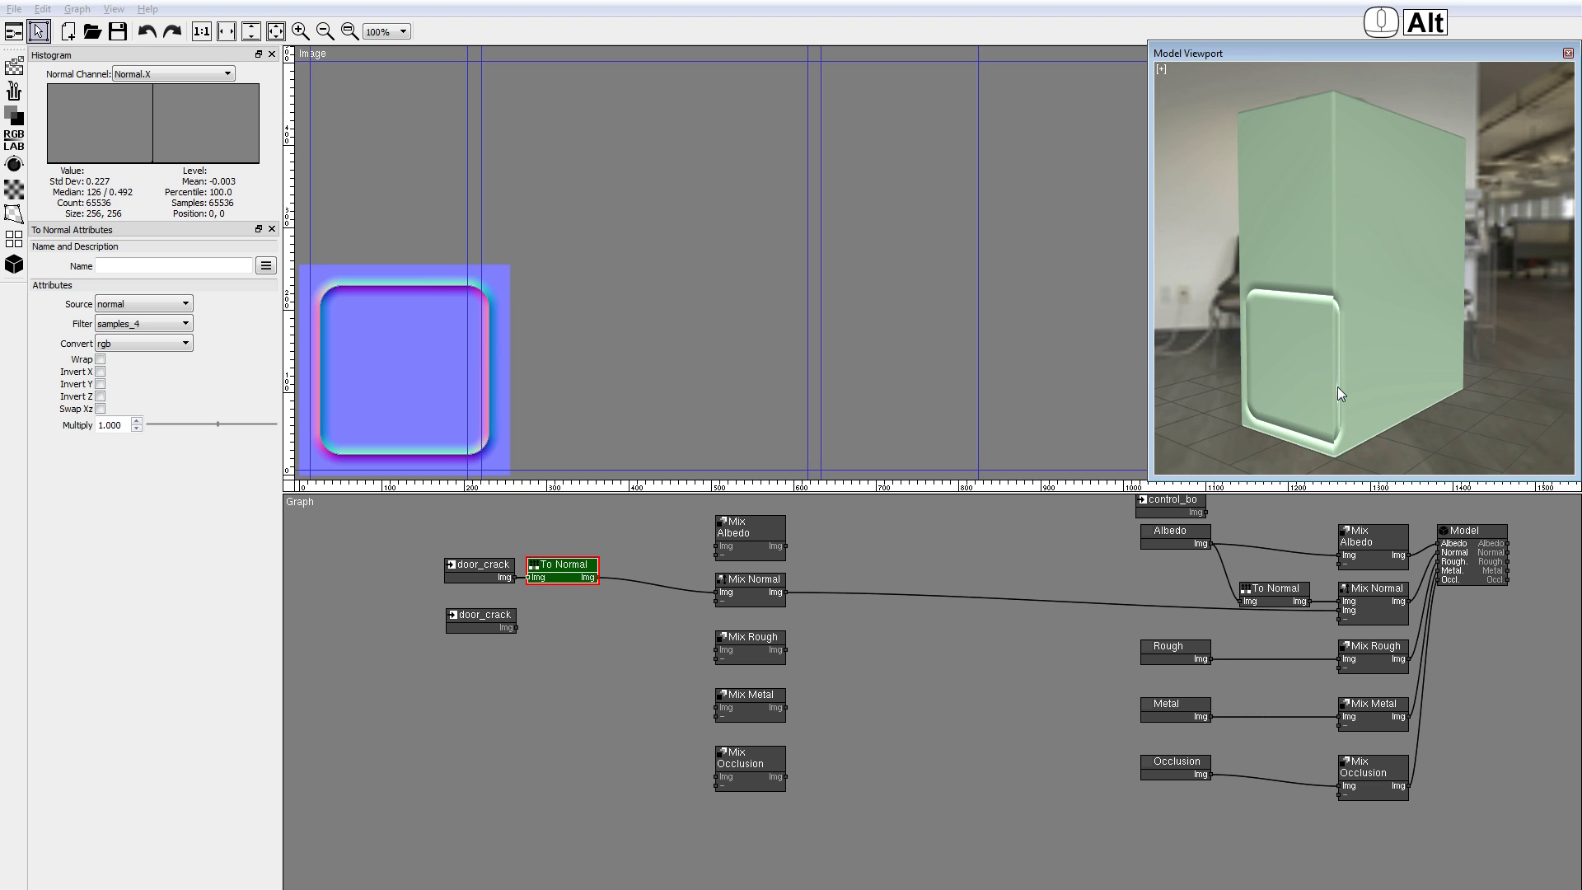
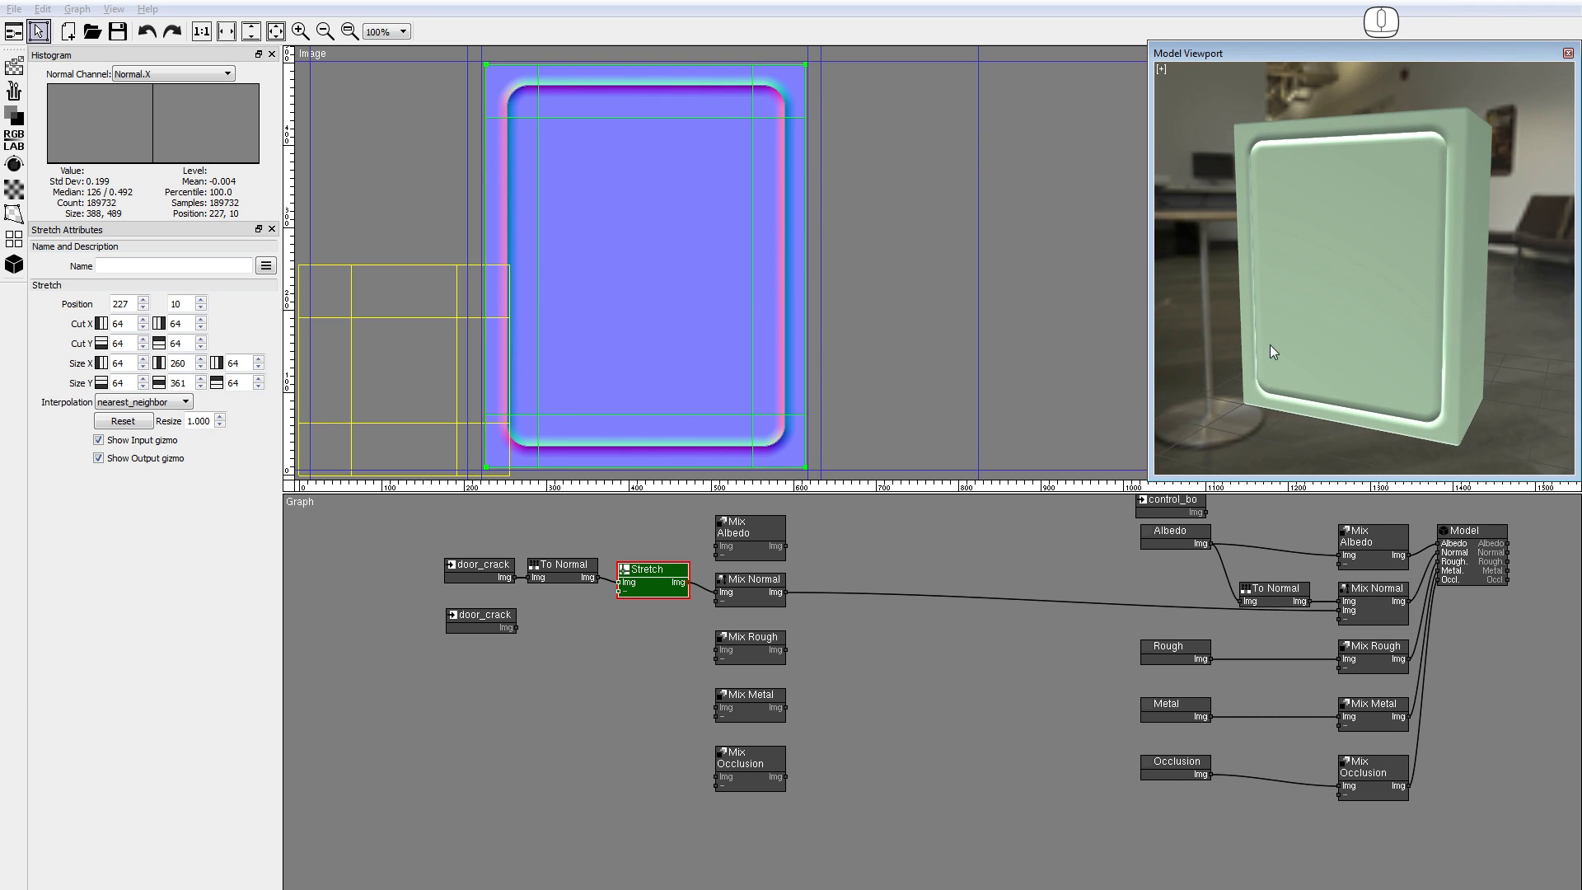
Adjust the stretched door panel's height and orbit to view the bevelled panel
click(576, 71)
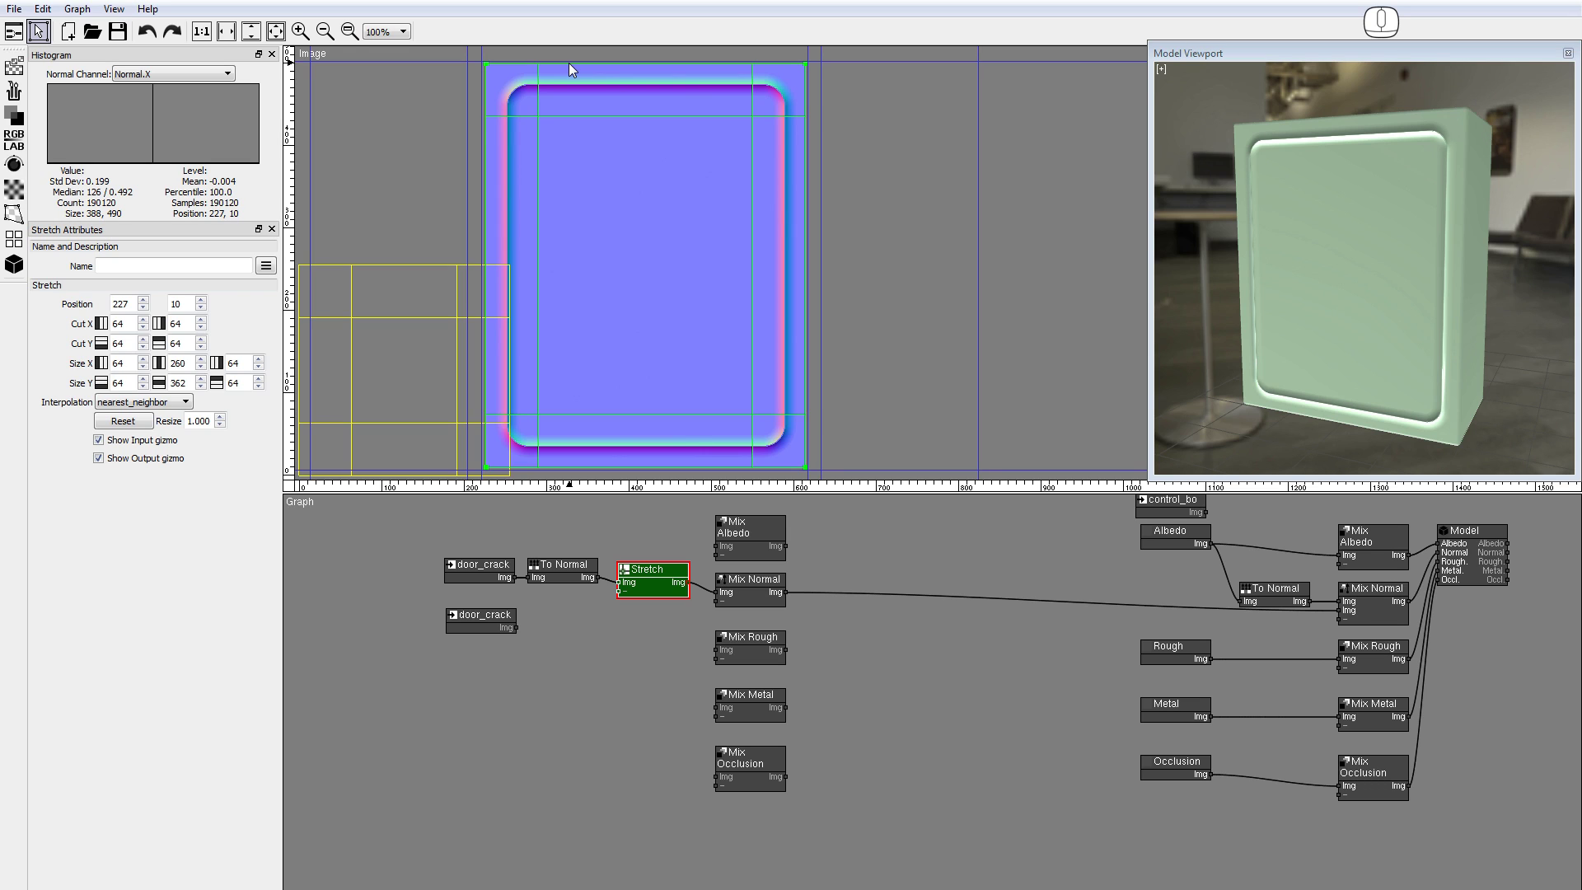
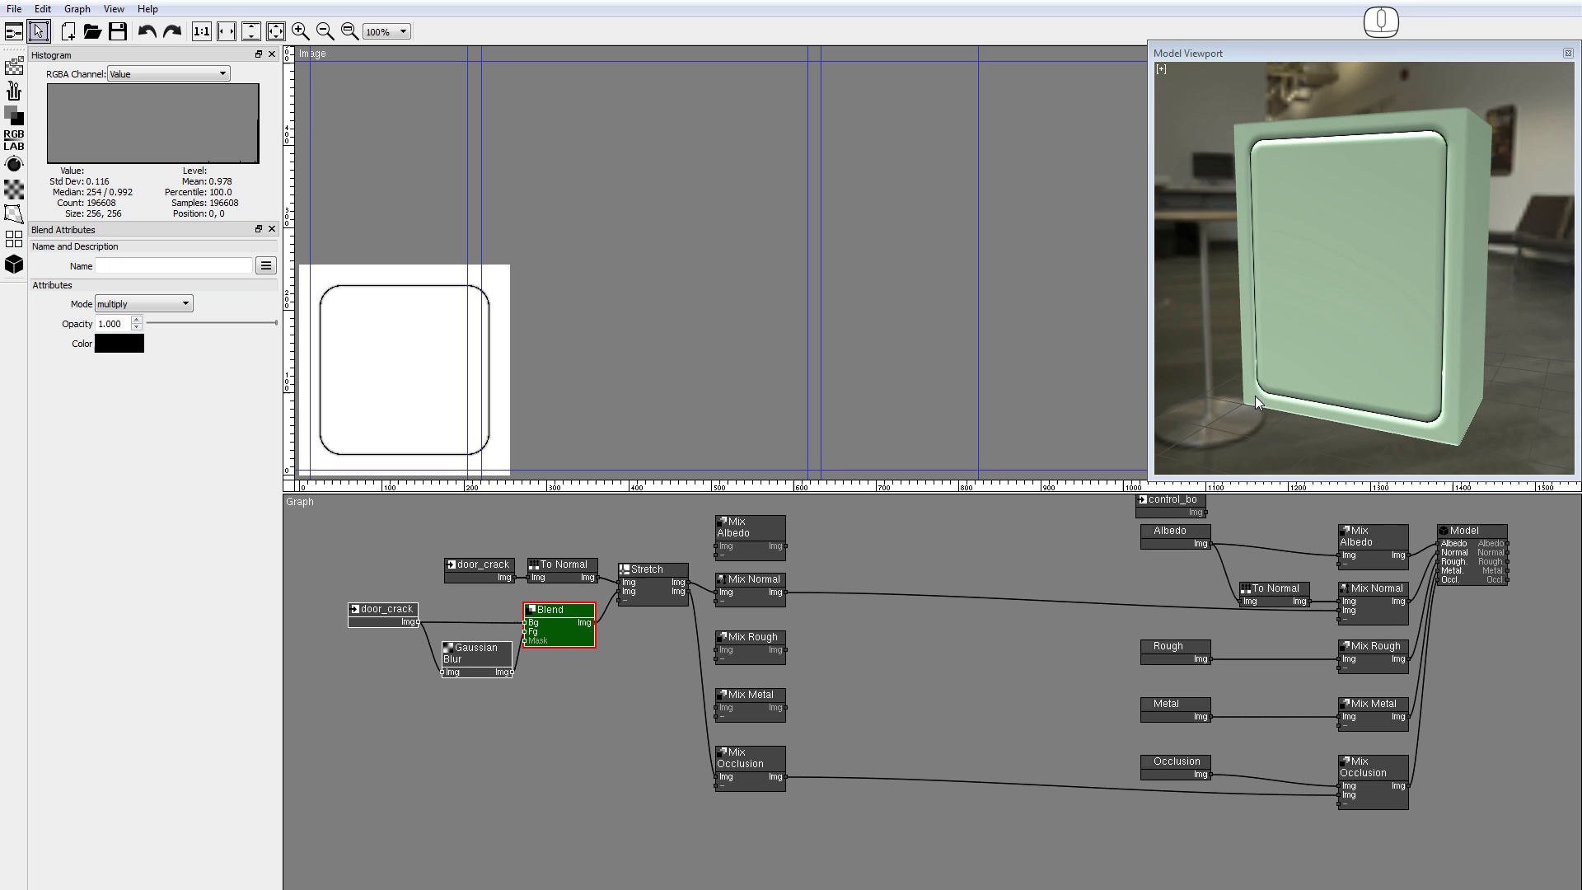
drag(1286, 346, 1451, 346)
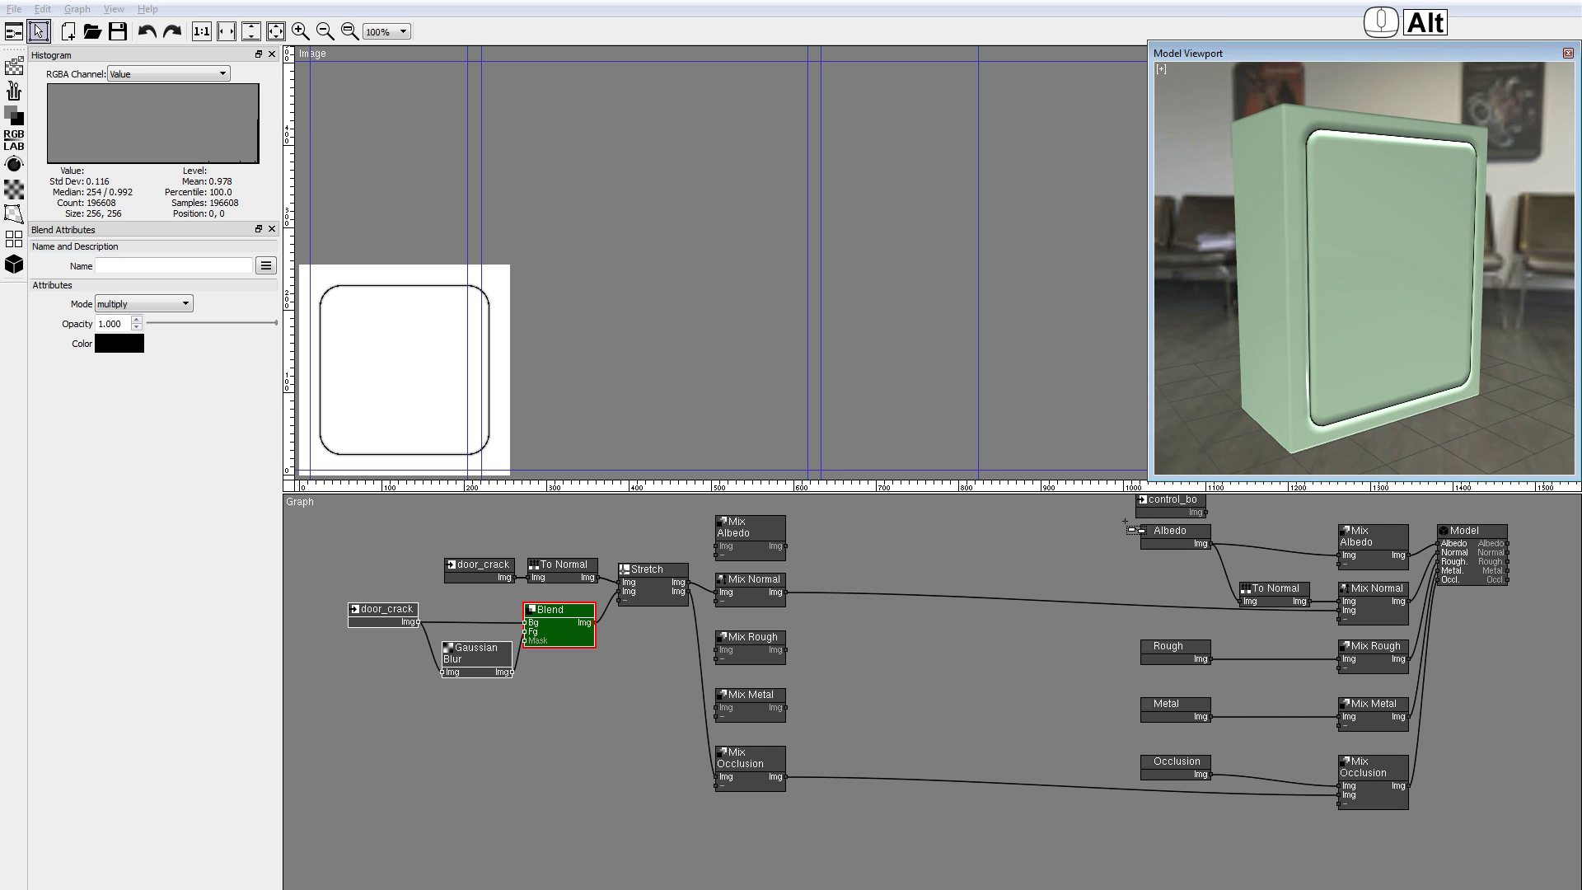
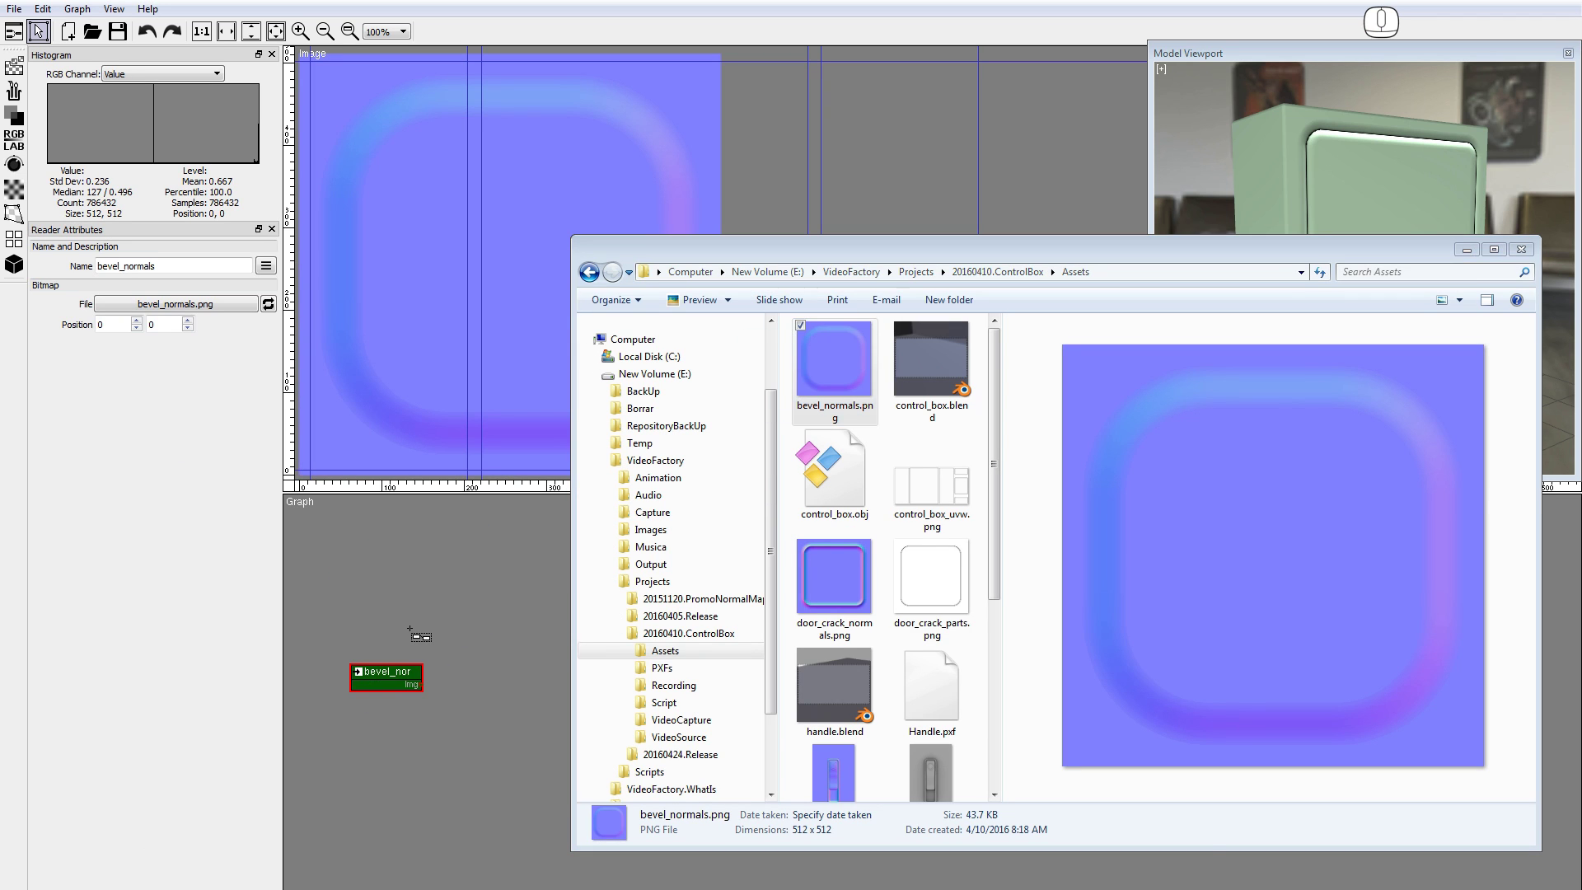
Chain bevel_normals through To Normal into a Stretch node and widen its Cut X
click(18, 263)
click(51, 298)
click(16, 240)
click(73, 327)
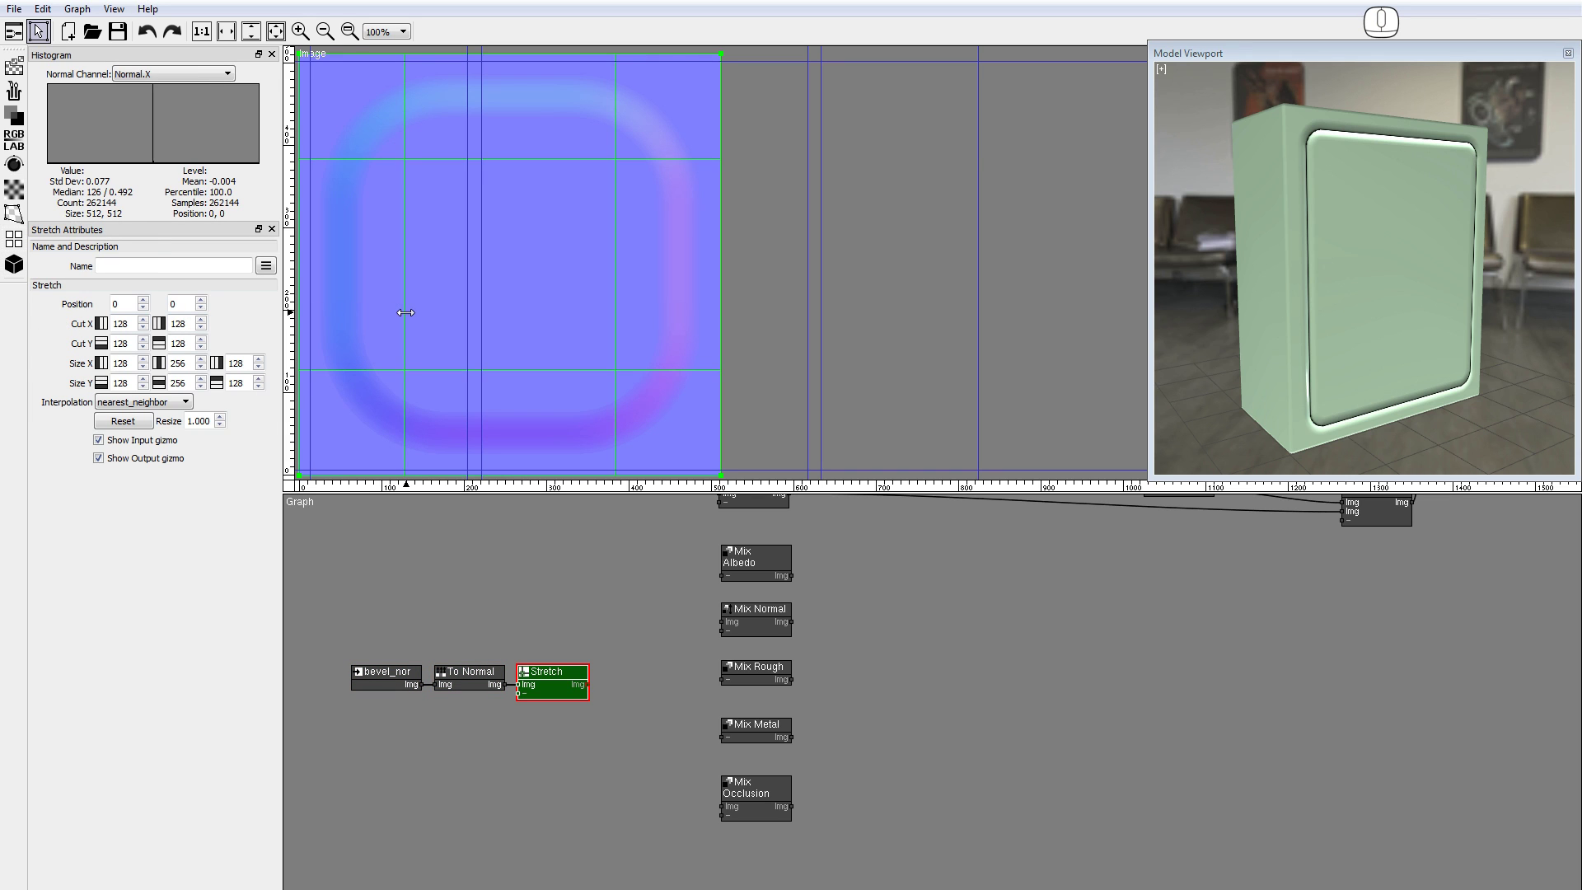
drag(410, 317, 476, 319)
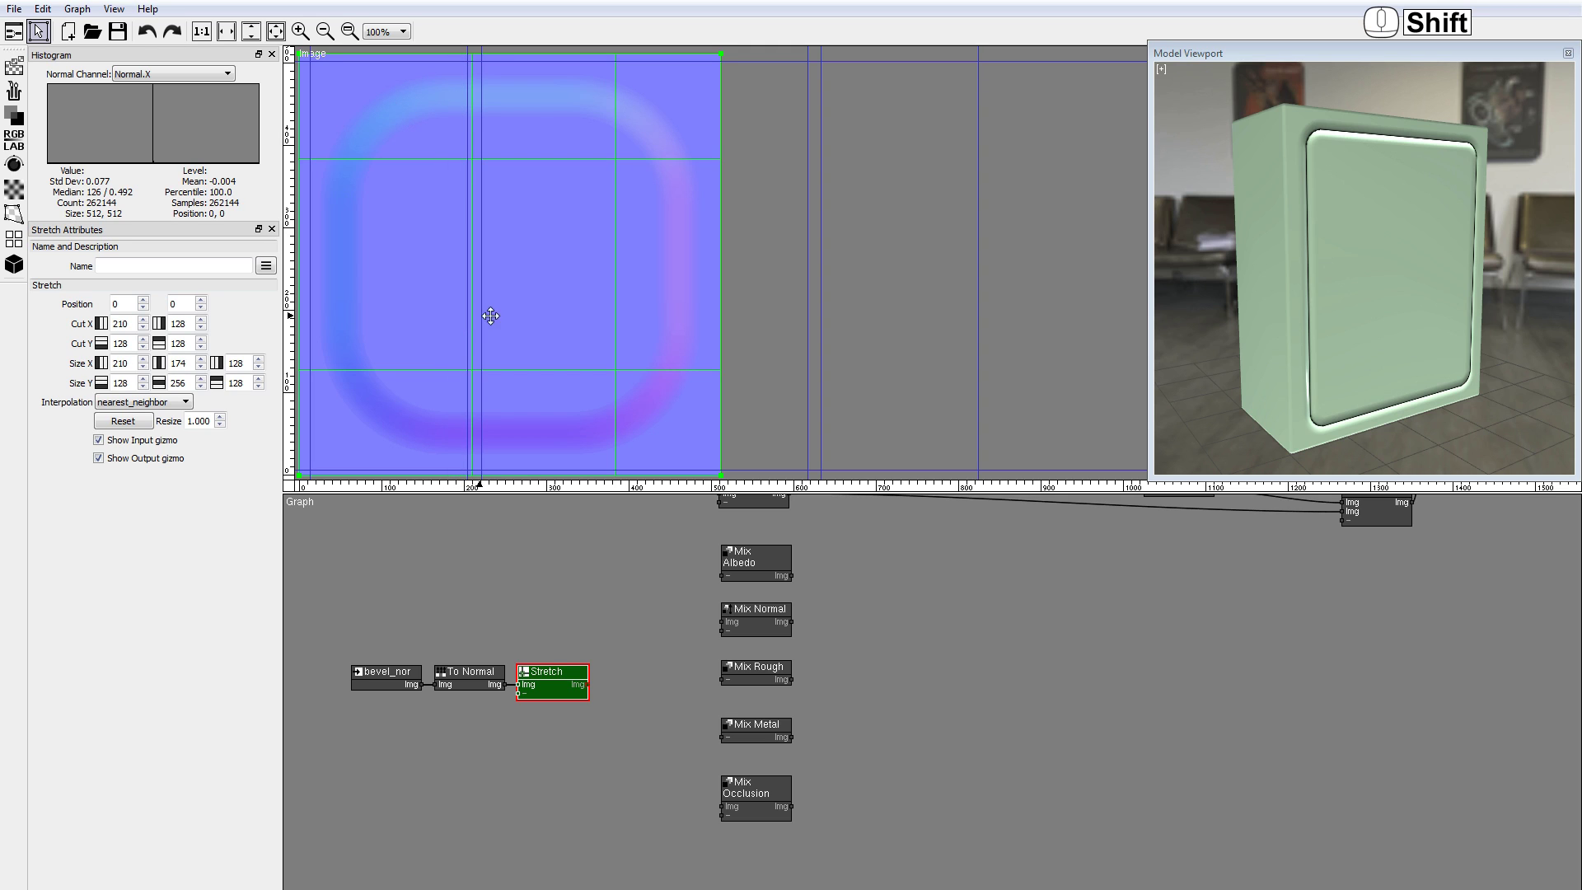
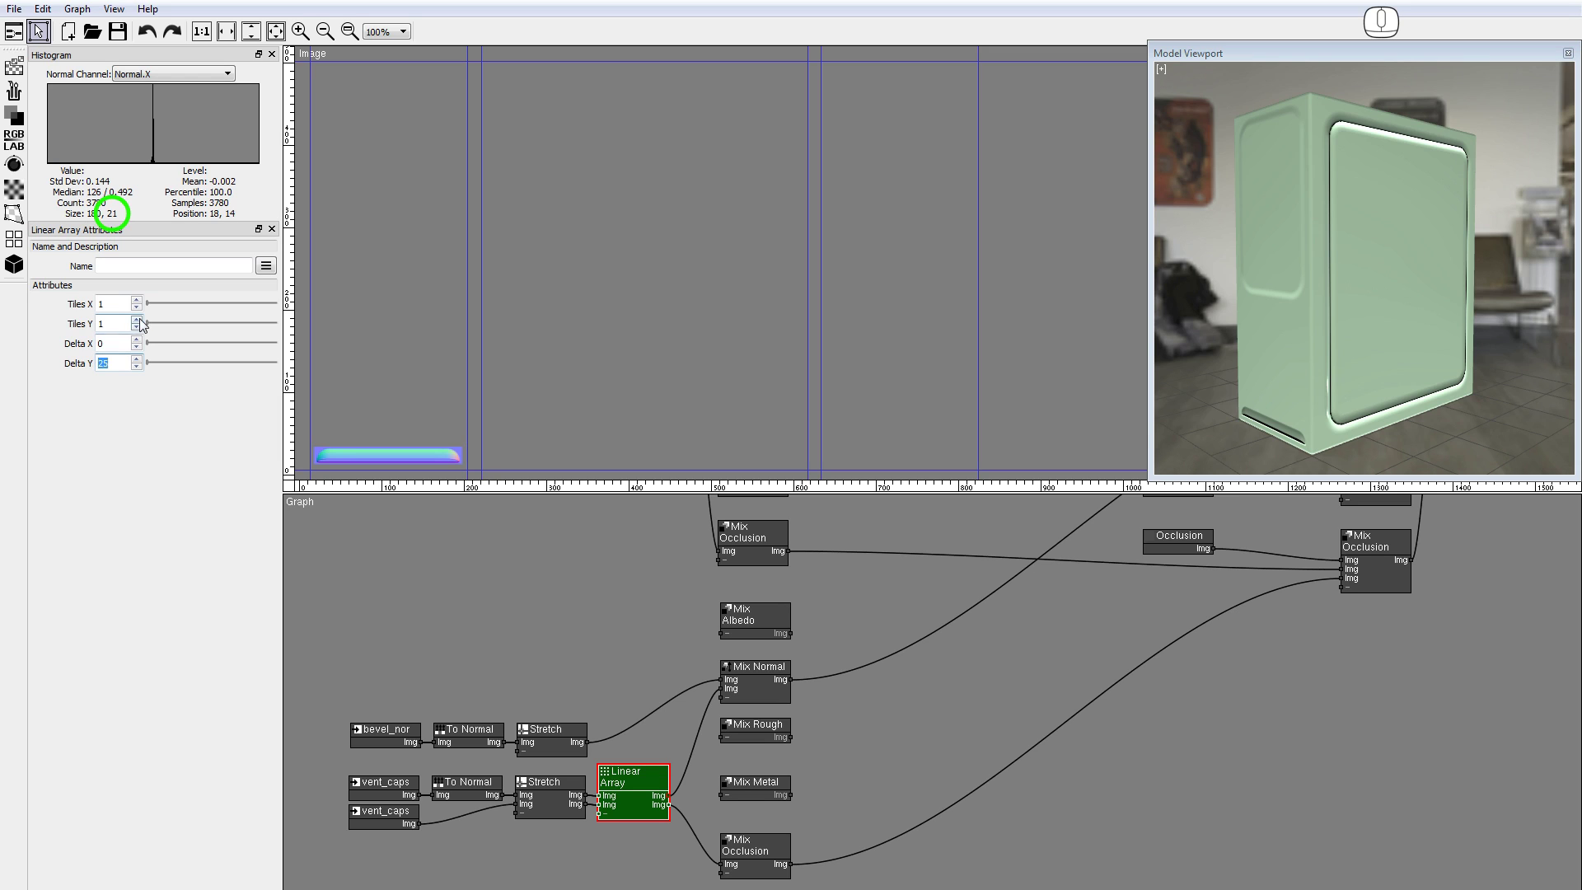
Raise the Linear Array's Tiles Y so seven vent slots stack on the box side
click(146, 318)
click(146, 319)
double_click(146, 319)
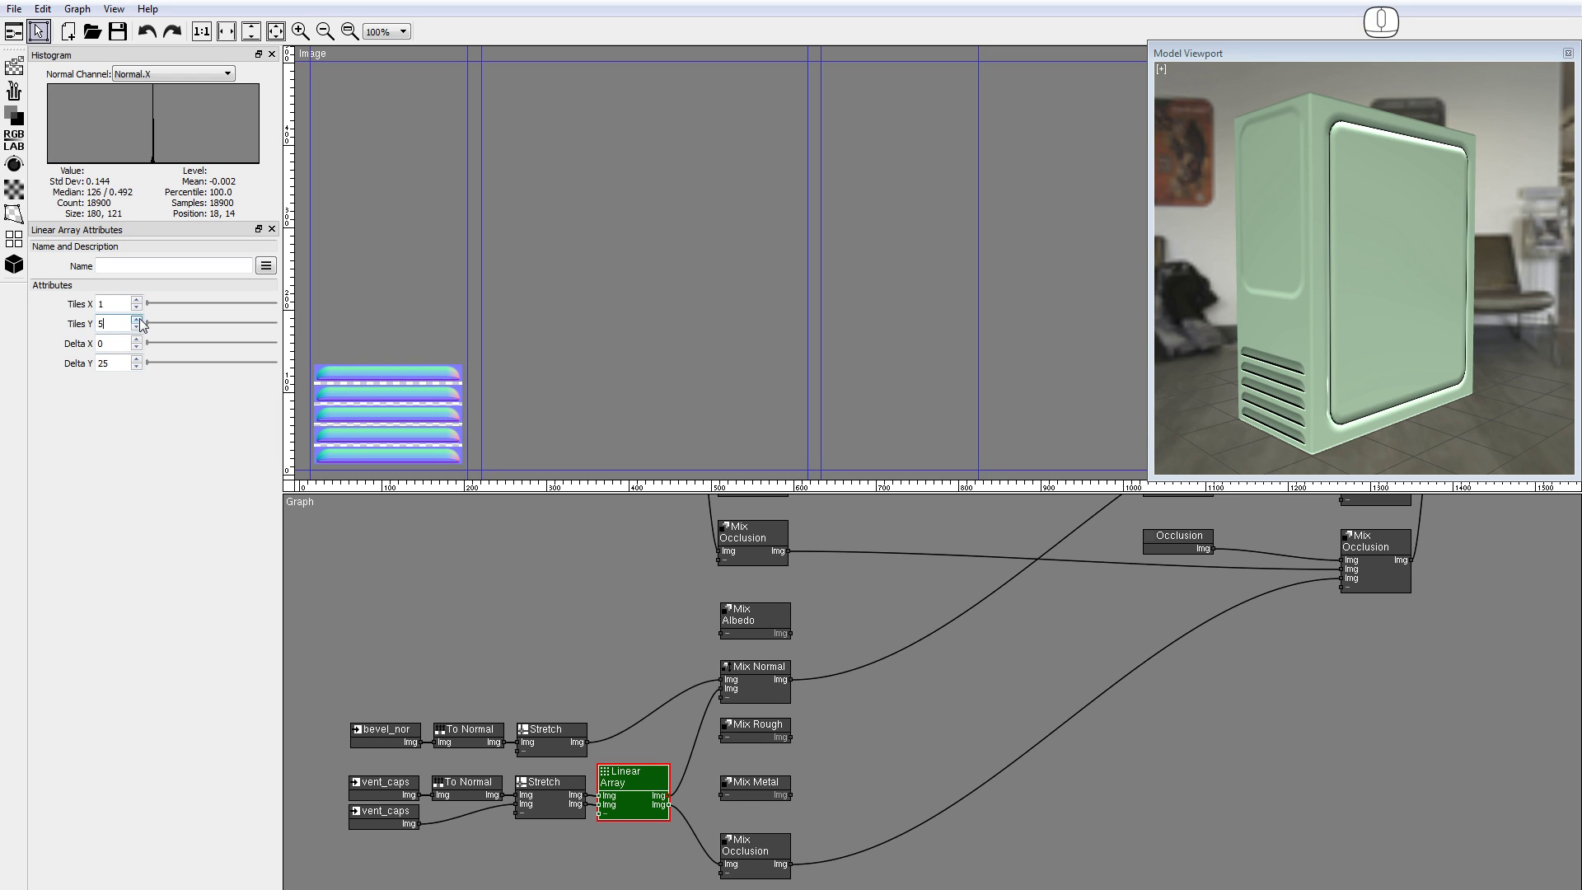
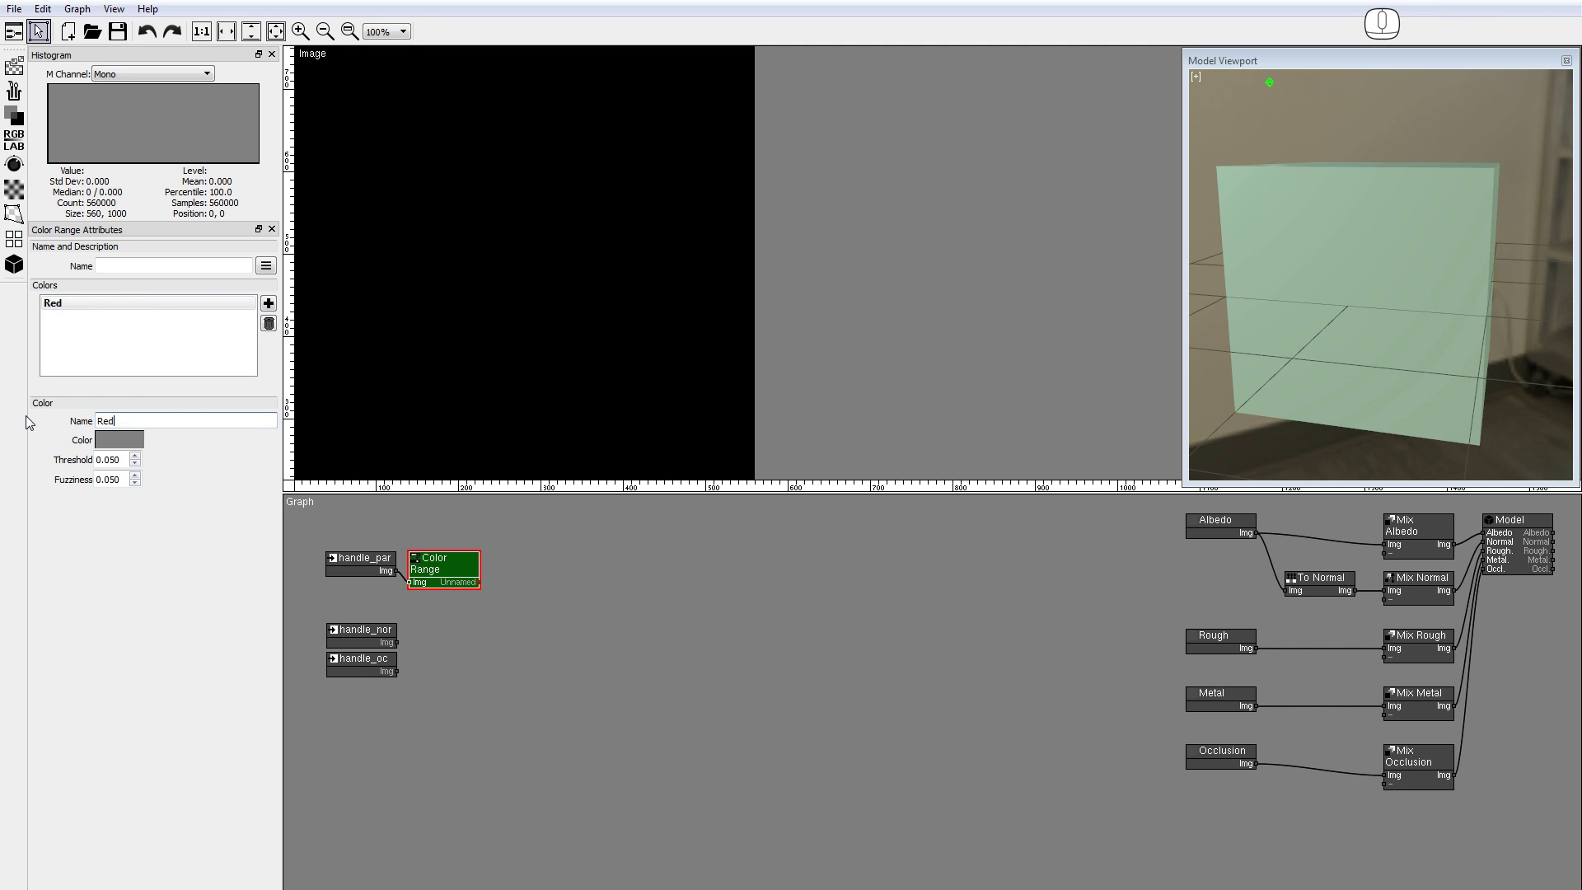
Set the Red range entry to pure red and add a second colour entry
click(104, 440)
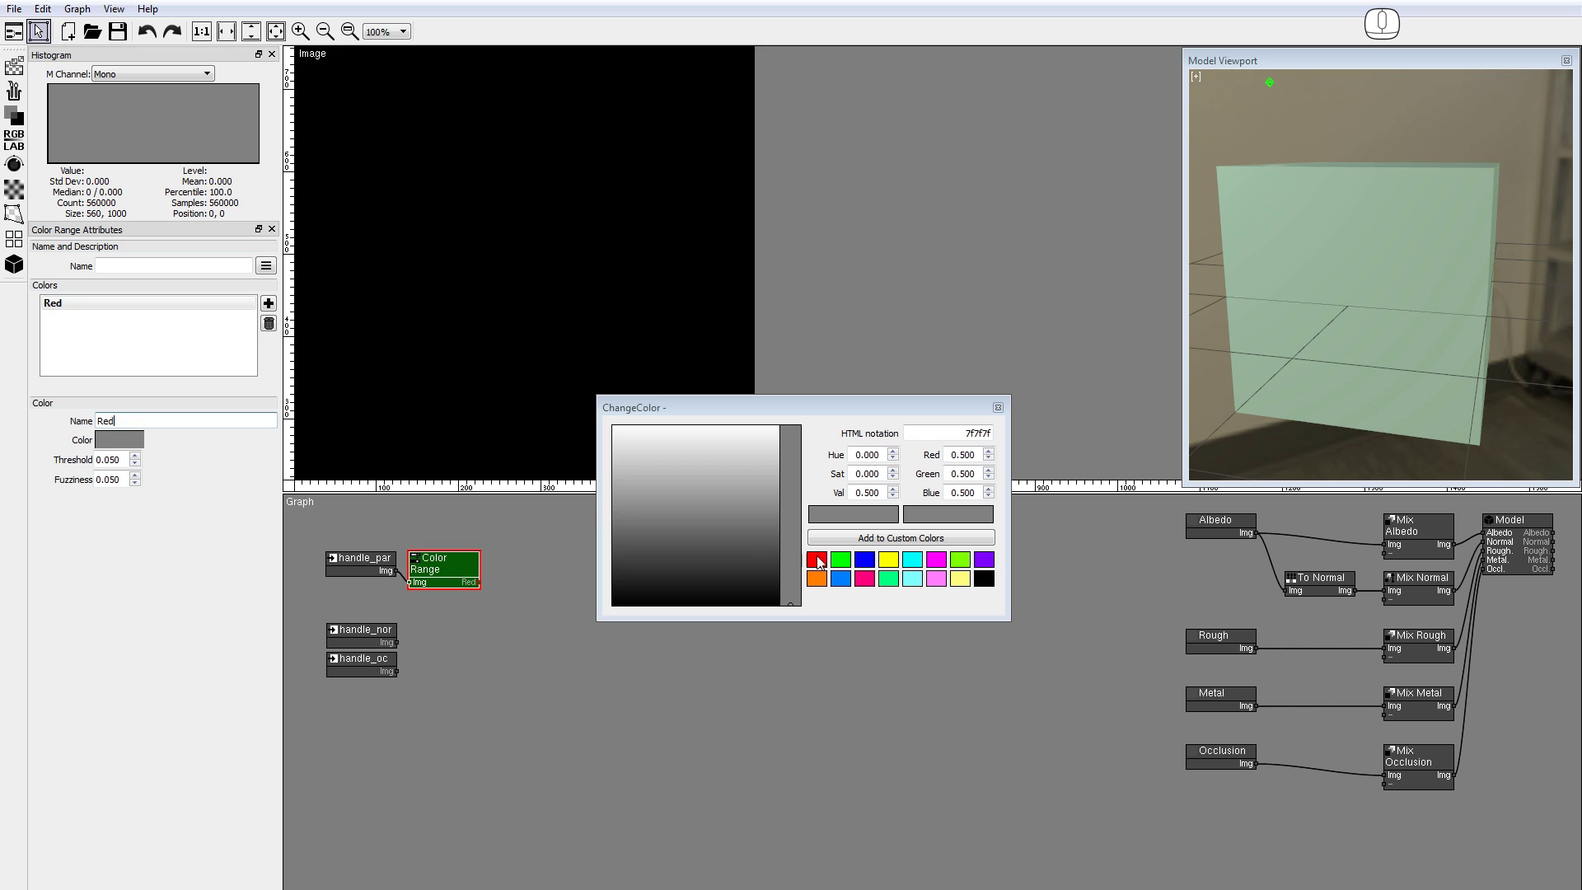
click(823, 564)
click(777, 414)
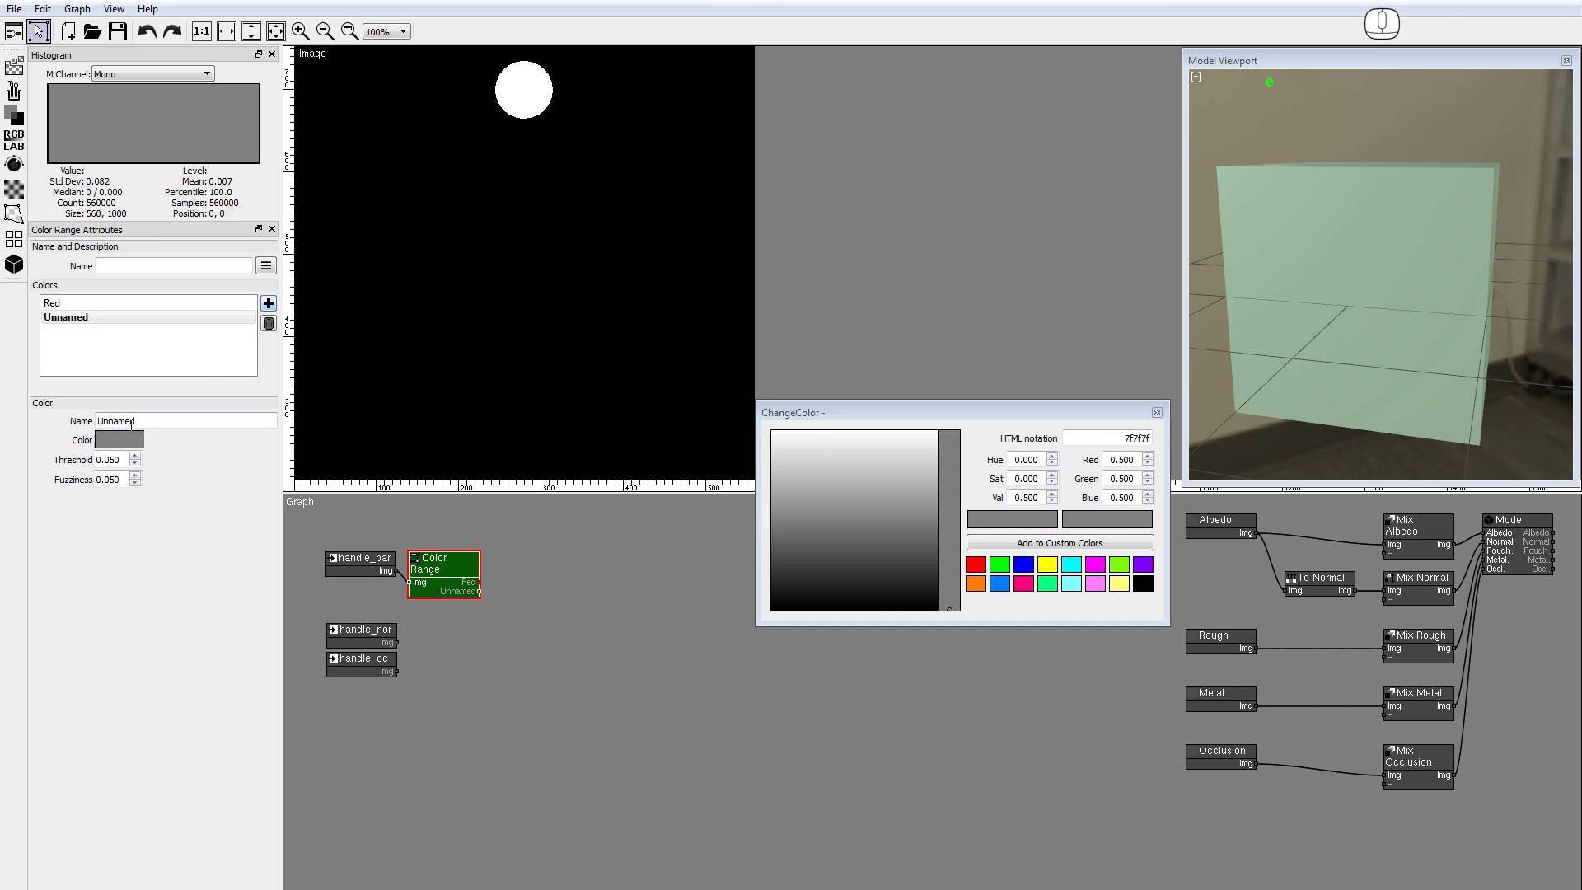
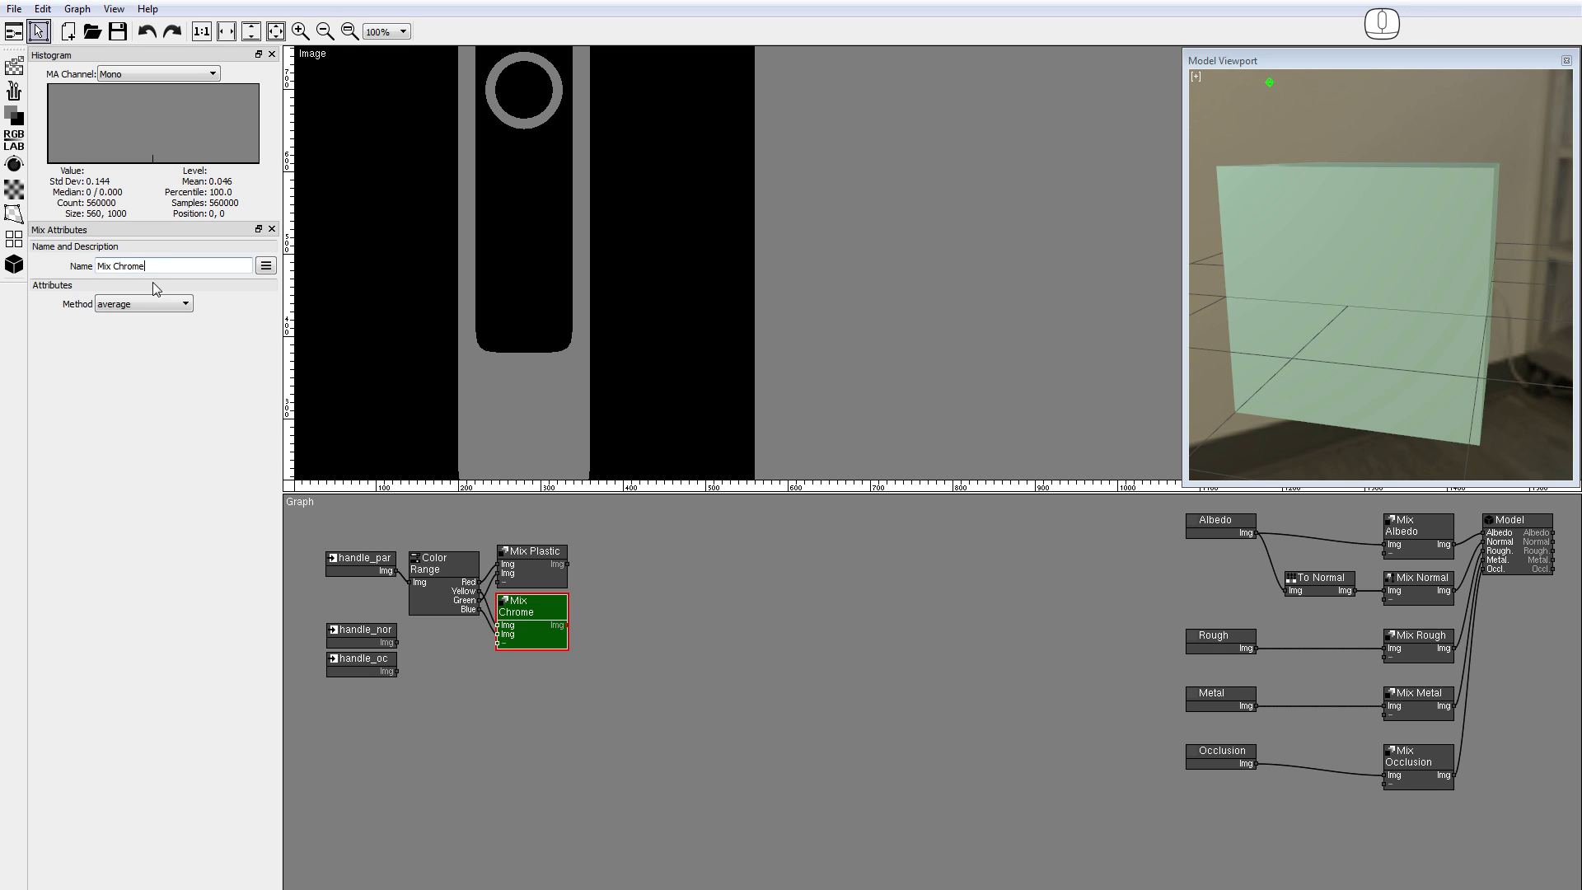
Set Mix Chrome's Method to addition so its Green and Blue masks add together
click(150, 305)
click(141, 340)
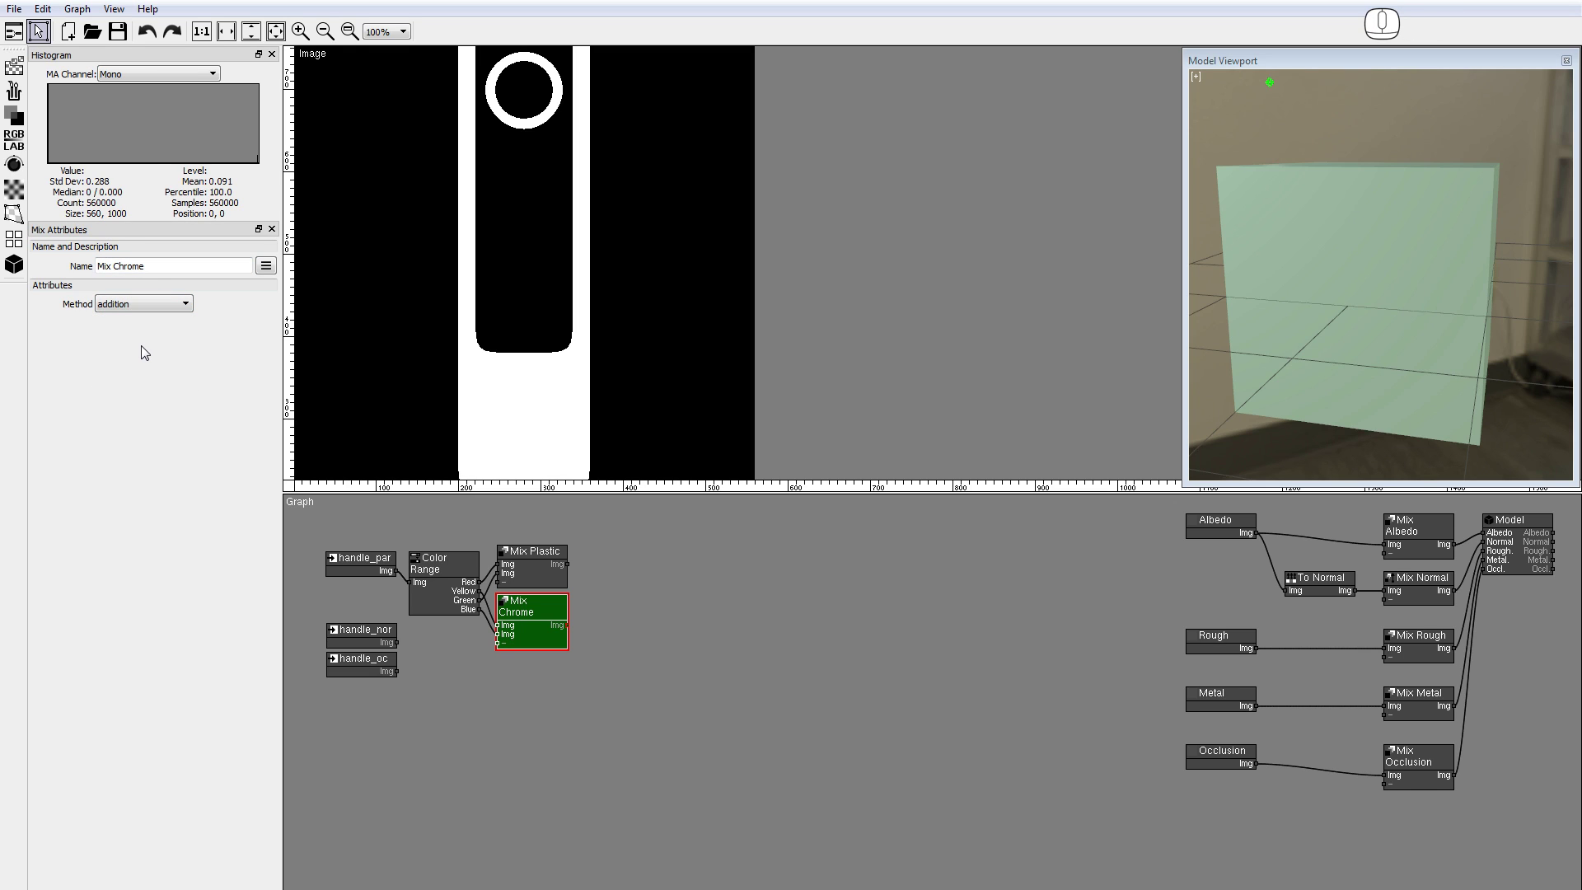
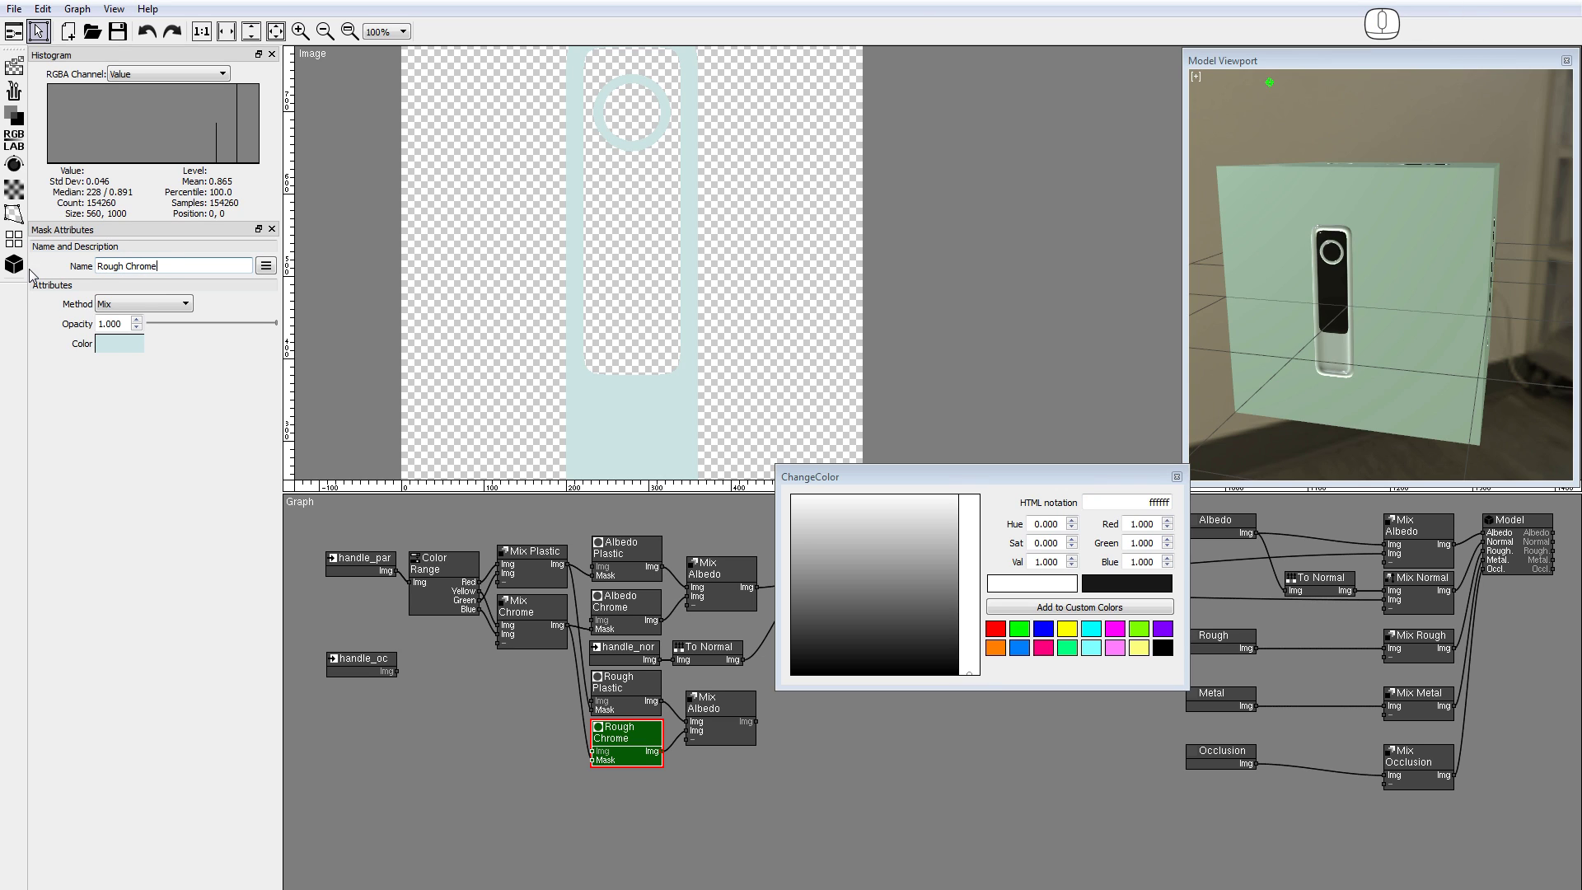
Pick the colour for the Rough Chrome mask node
click(115, 340)
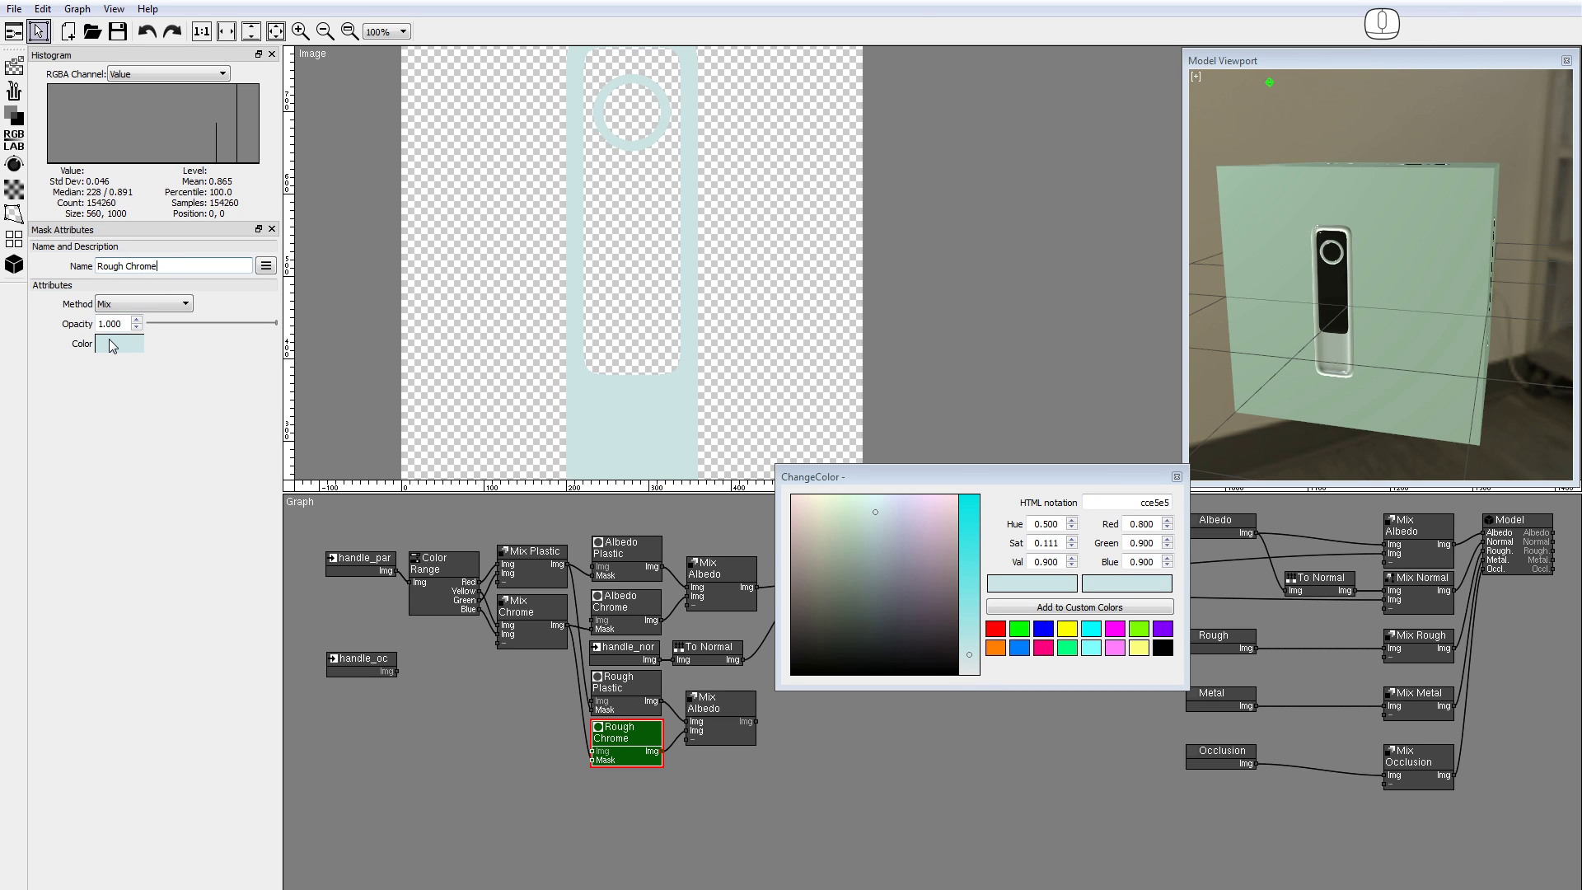
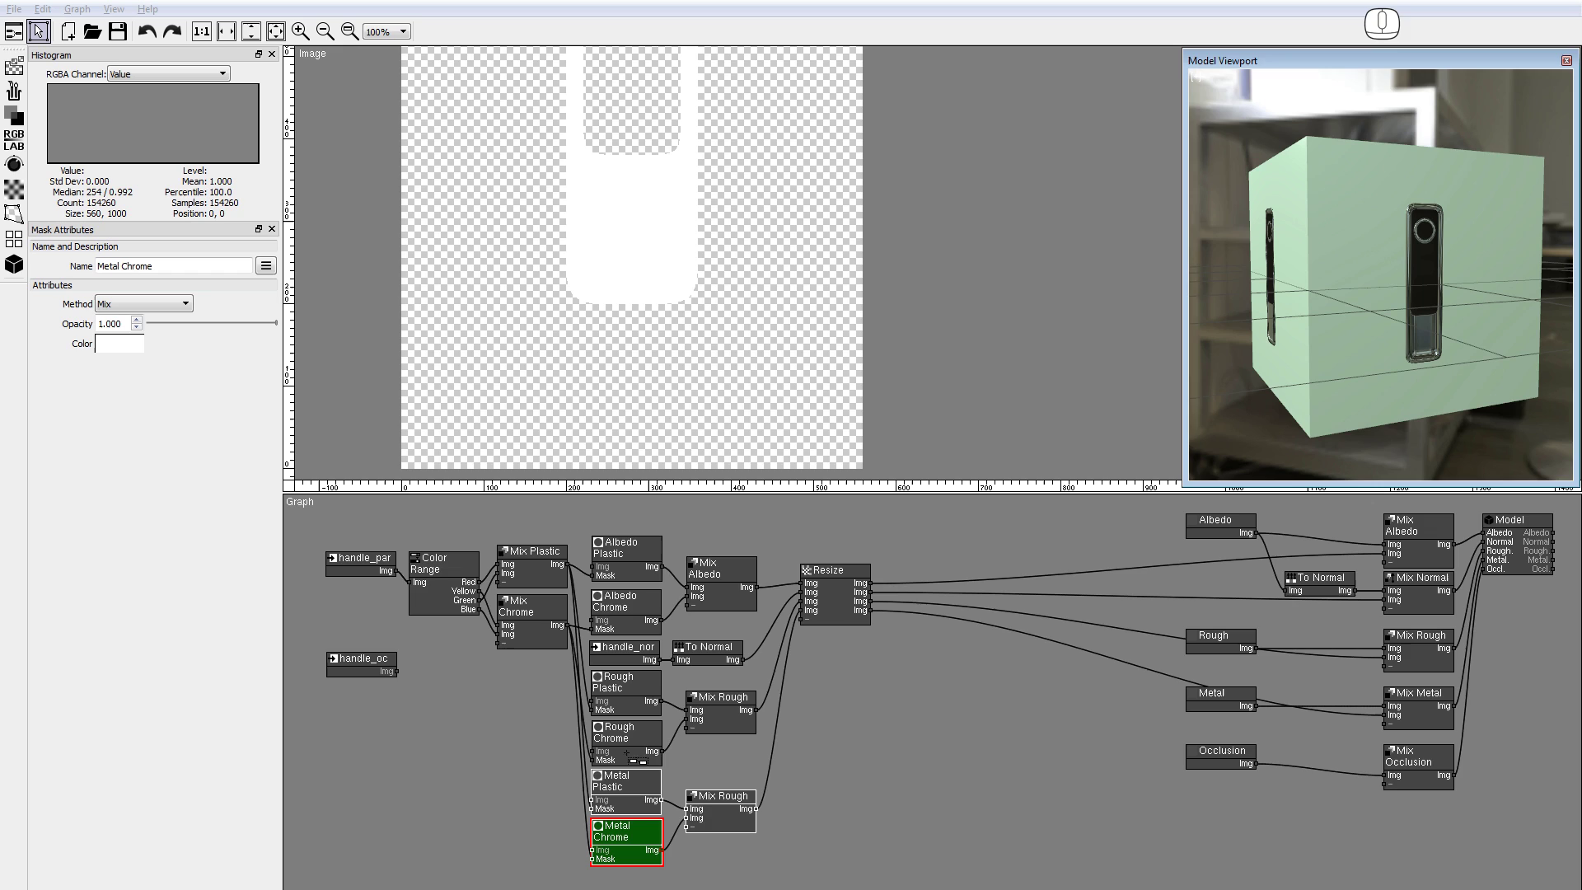
Add an Invert node after the Curves-adjusted handle occlusion map
drag(797, 793, 808, 694)
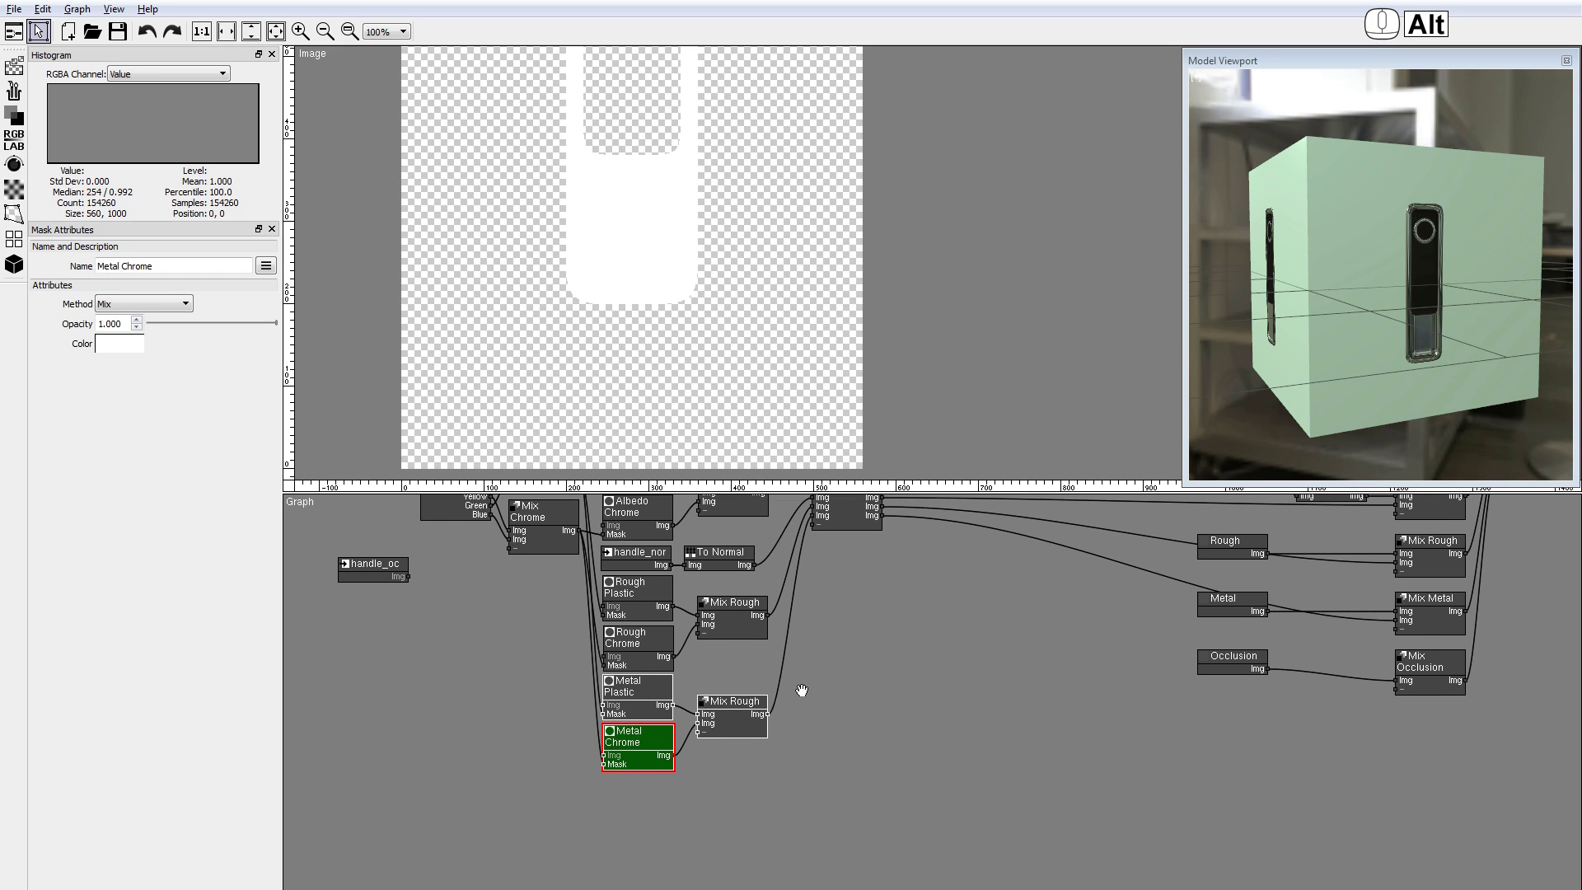
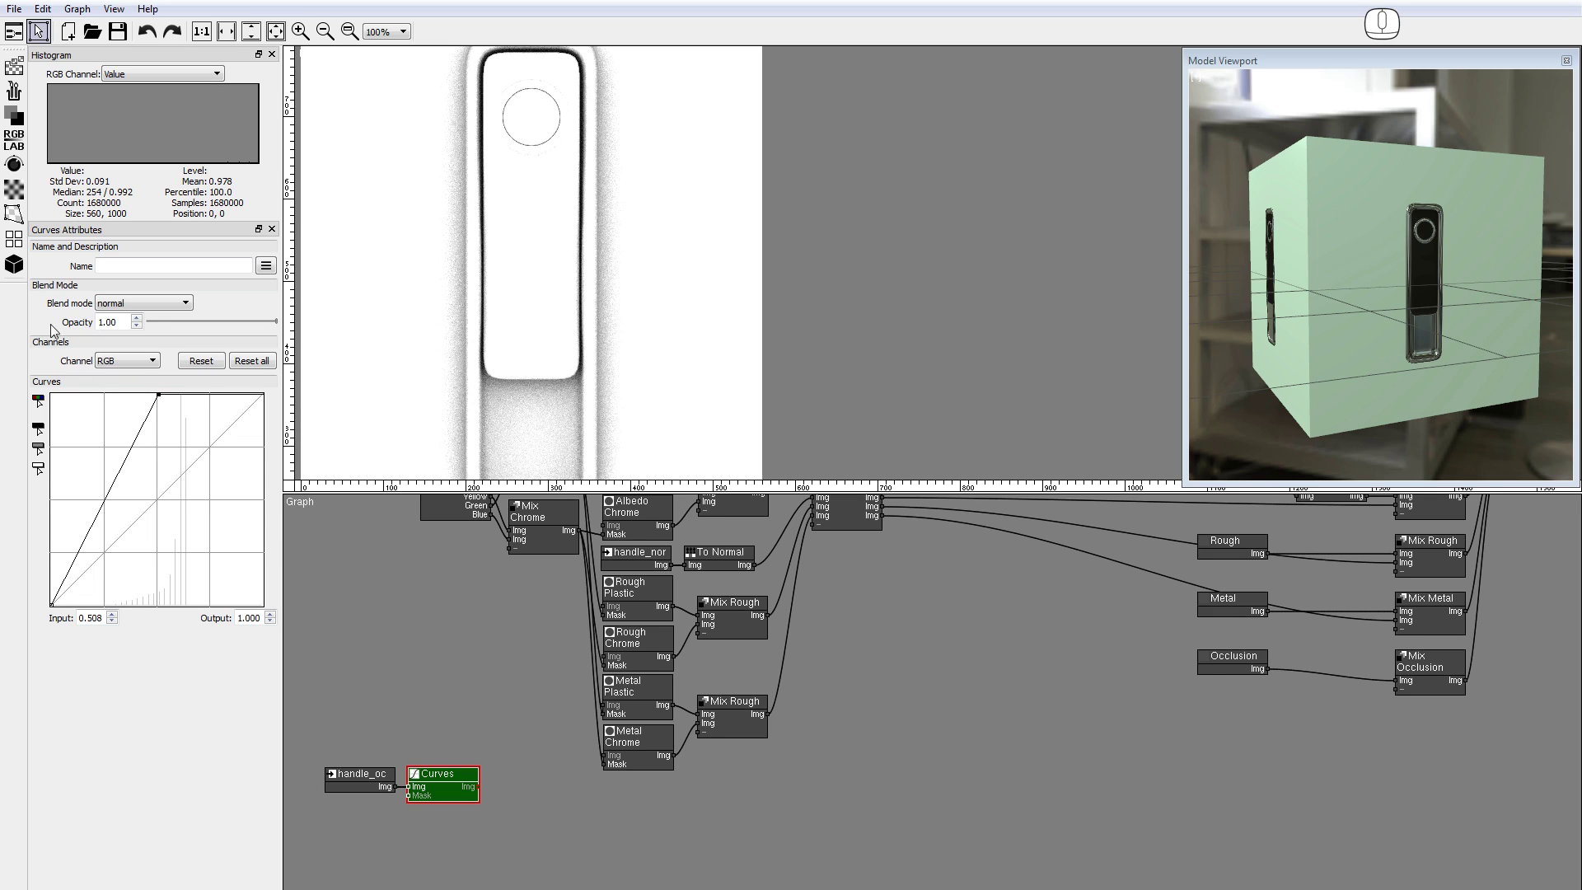
click(17, 162)
click(66, 324)
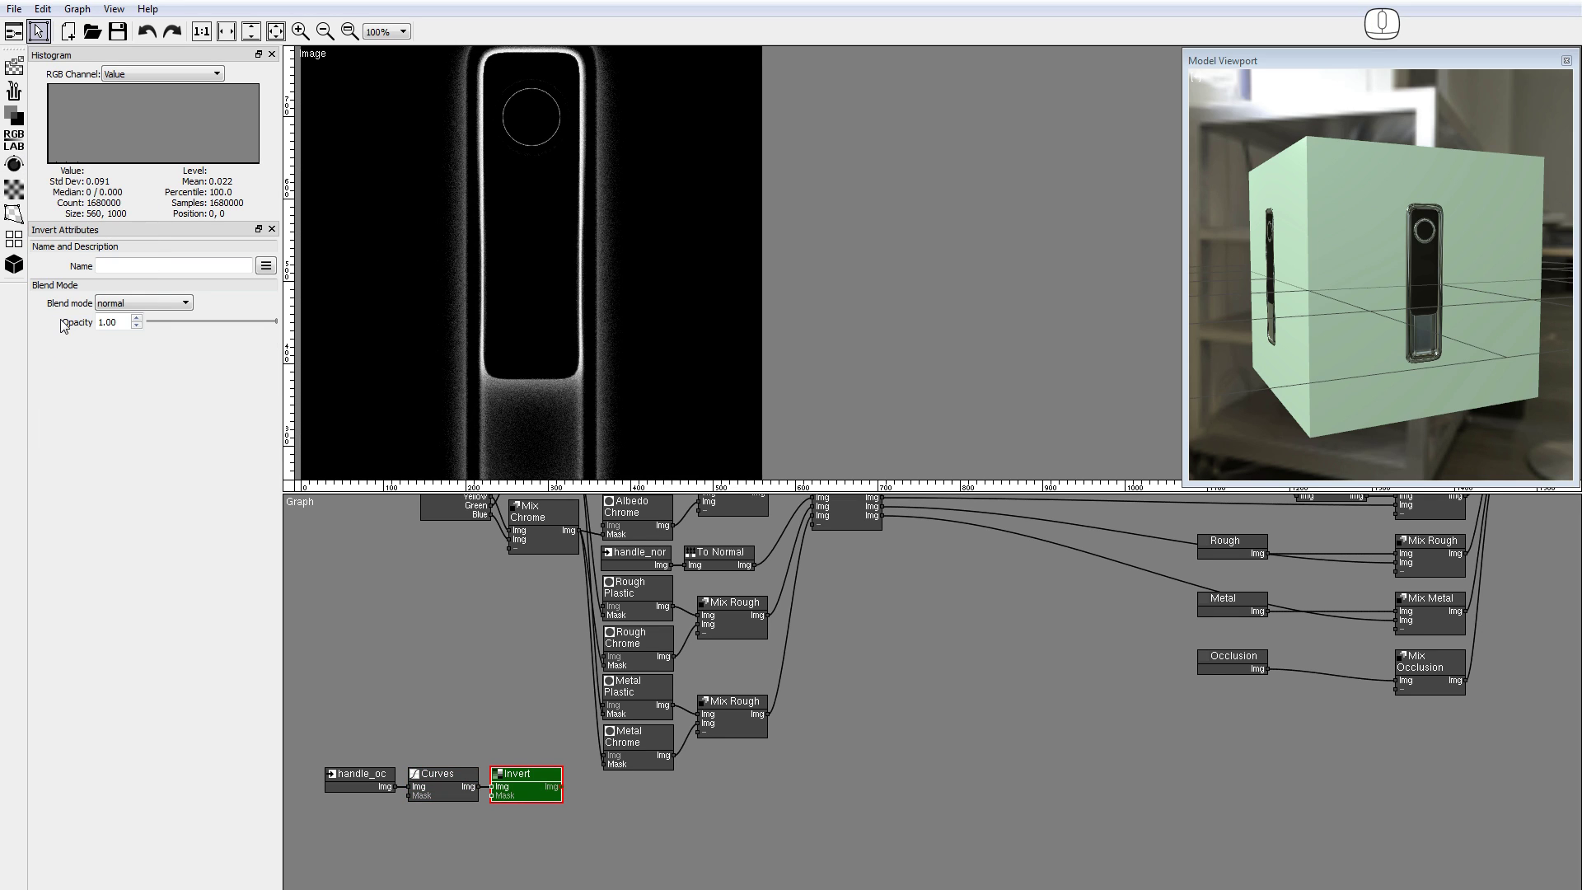
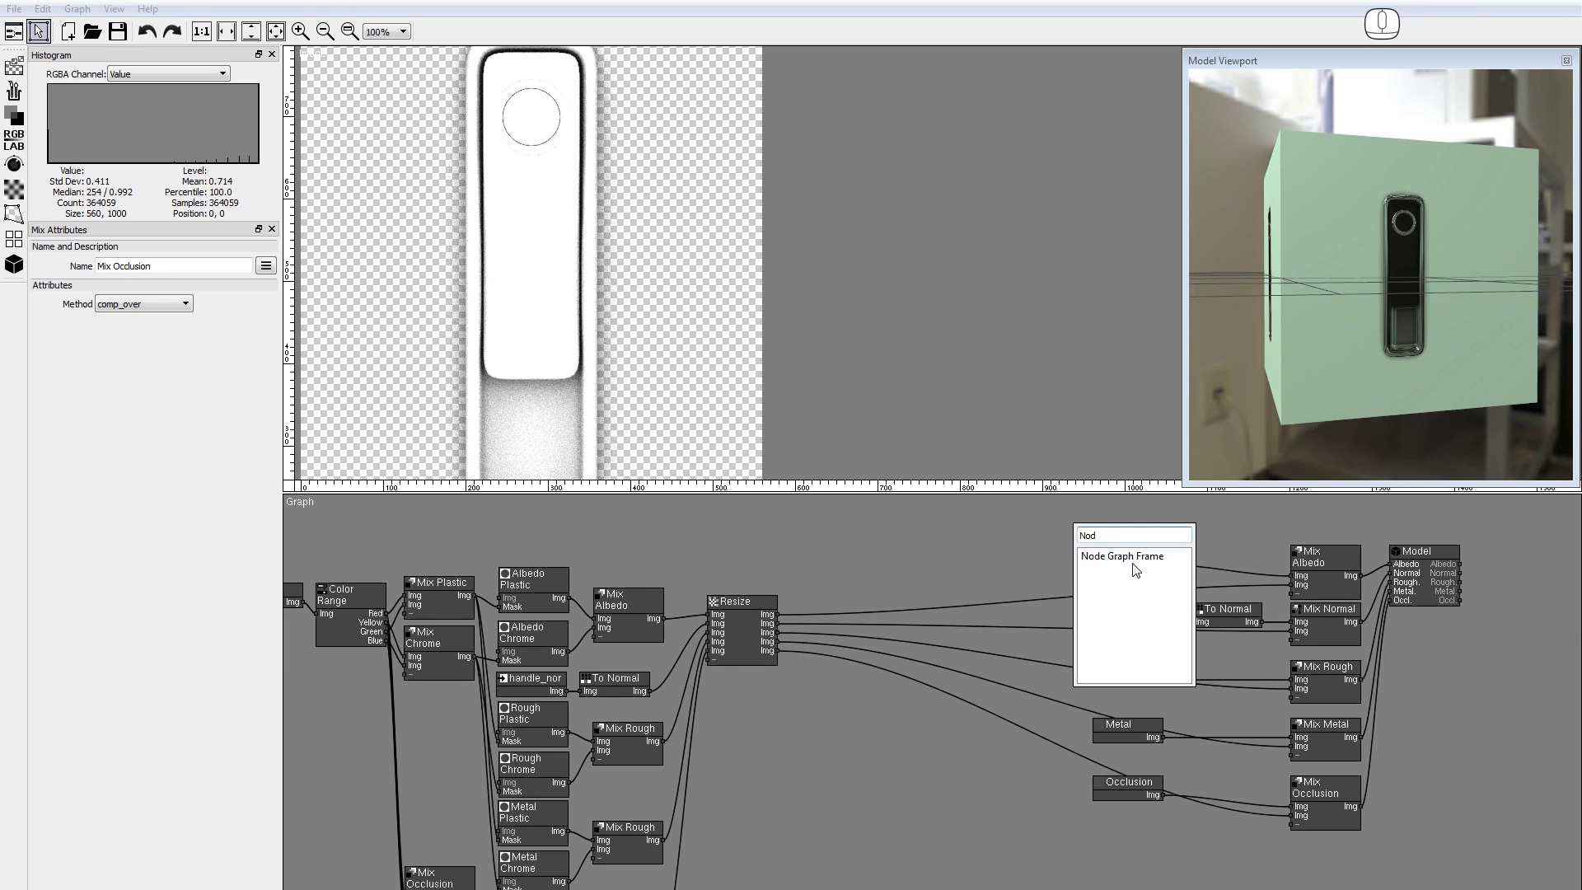
Wire Mix Occlusion into the Display group's Model node and check the handle in the Model Viewport
double_click(1138, 558)
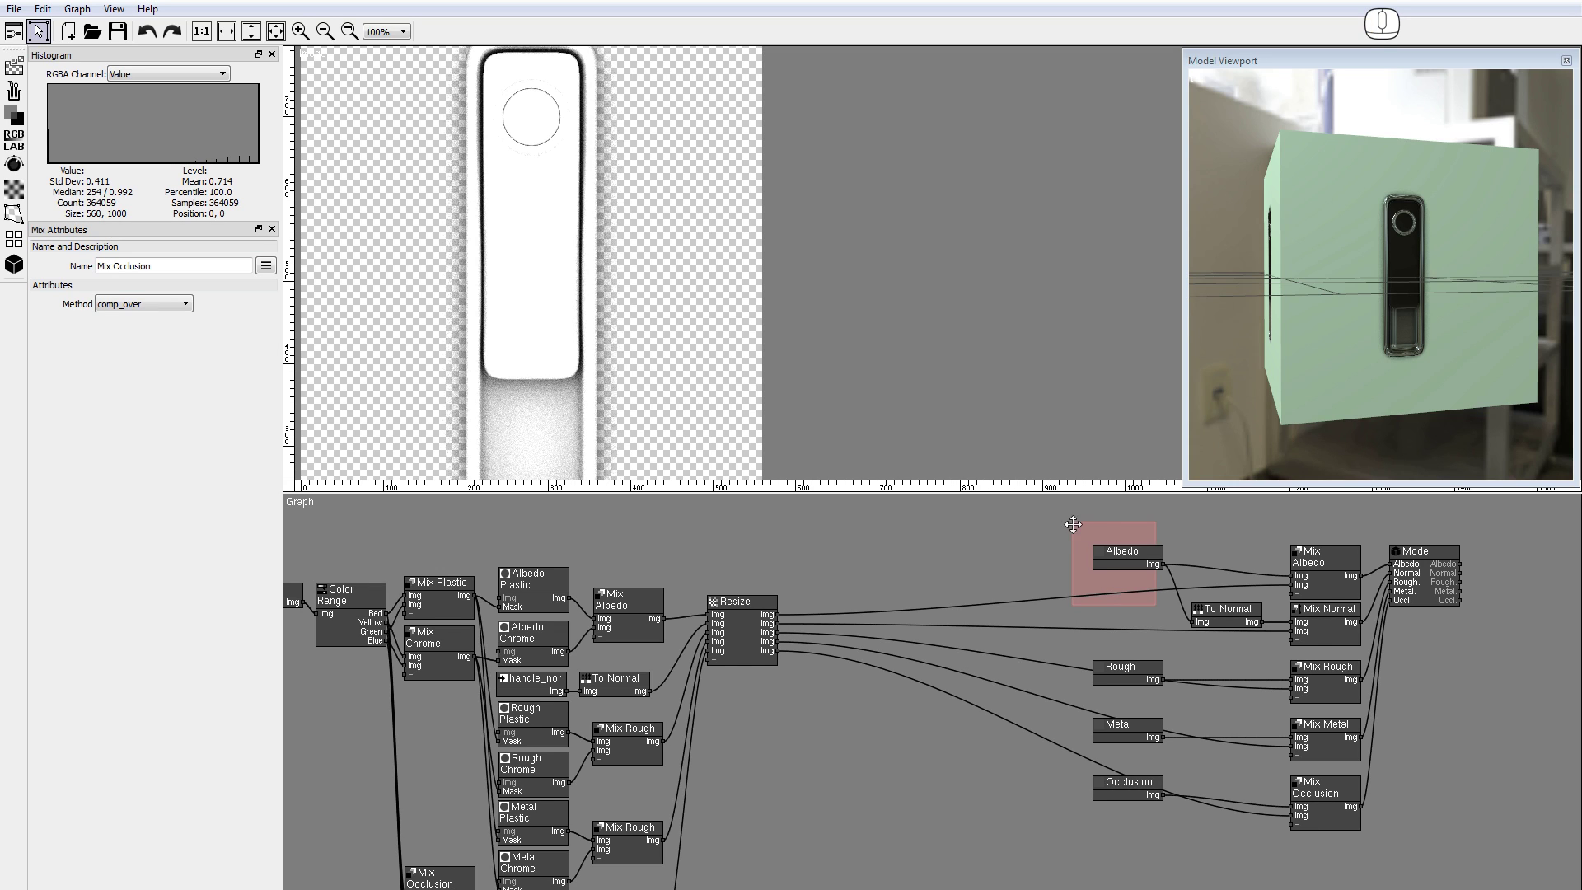
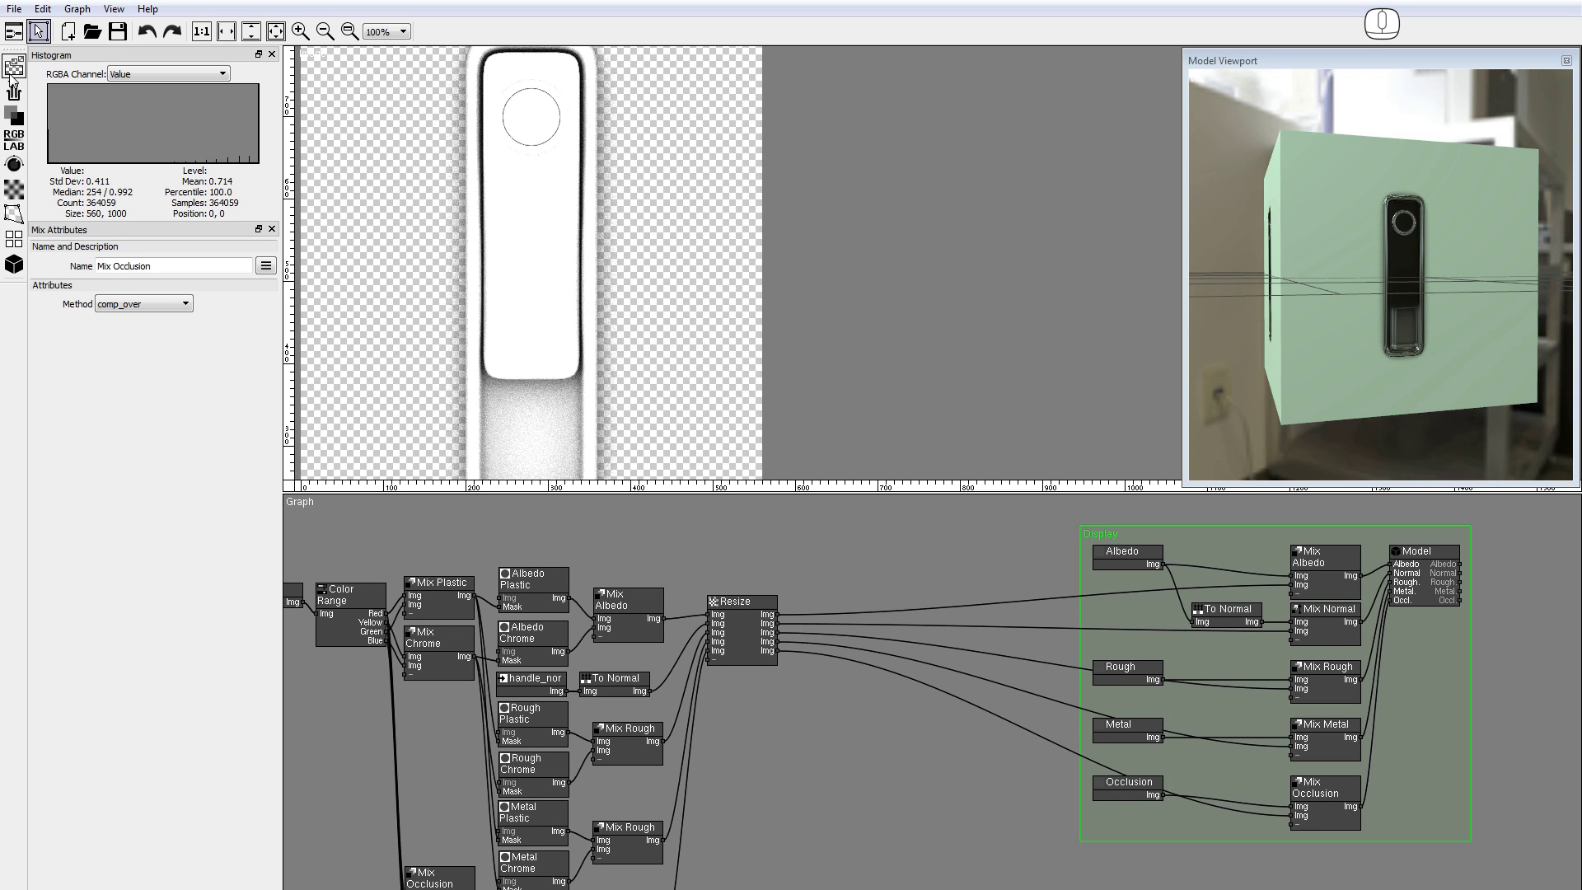
click(15, 68)
Add the five Writer nodes in an Export group, save the handle project, and reopen the ControlBox project
click(59, 179)
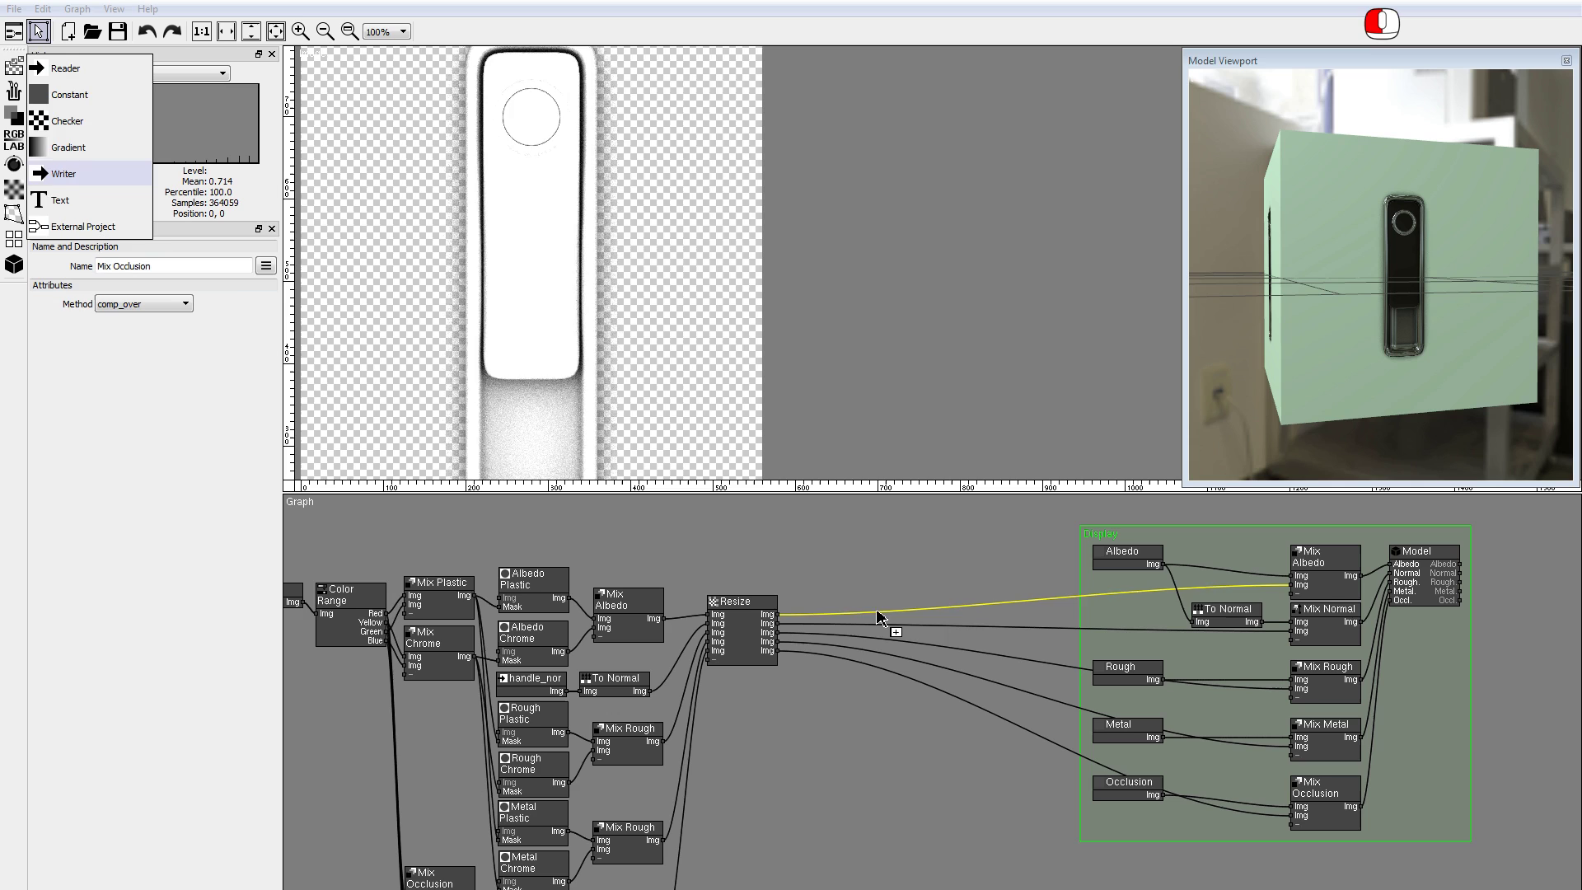
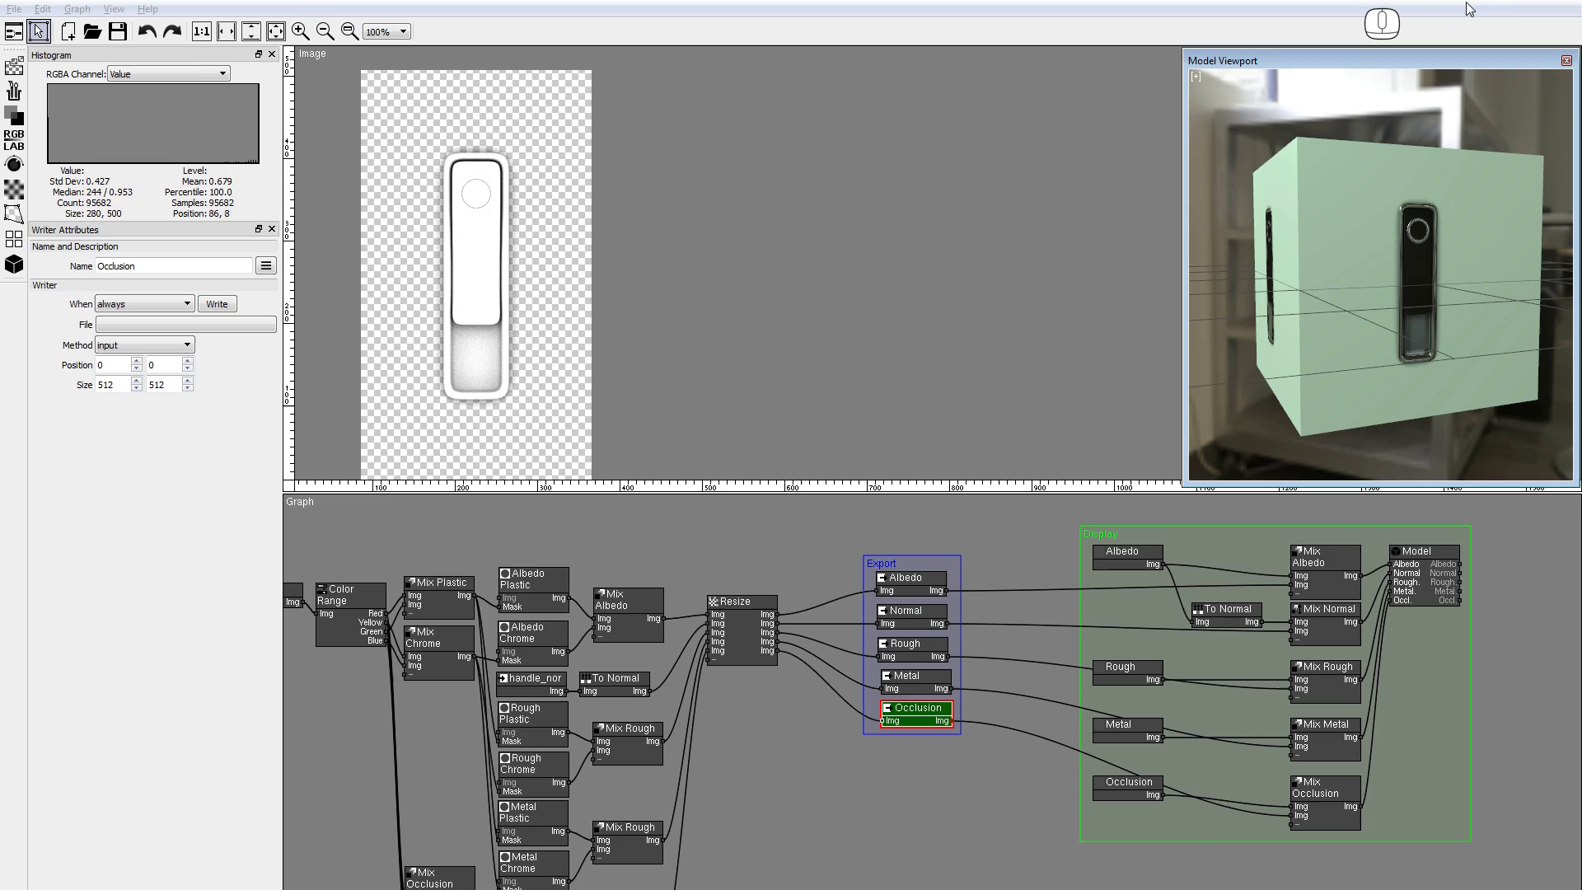
click(8, 12)
click(73, 137)
Switch to the main control box project and bring the Door group into view
click(306, 162)
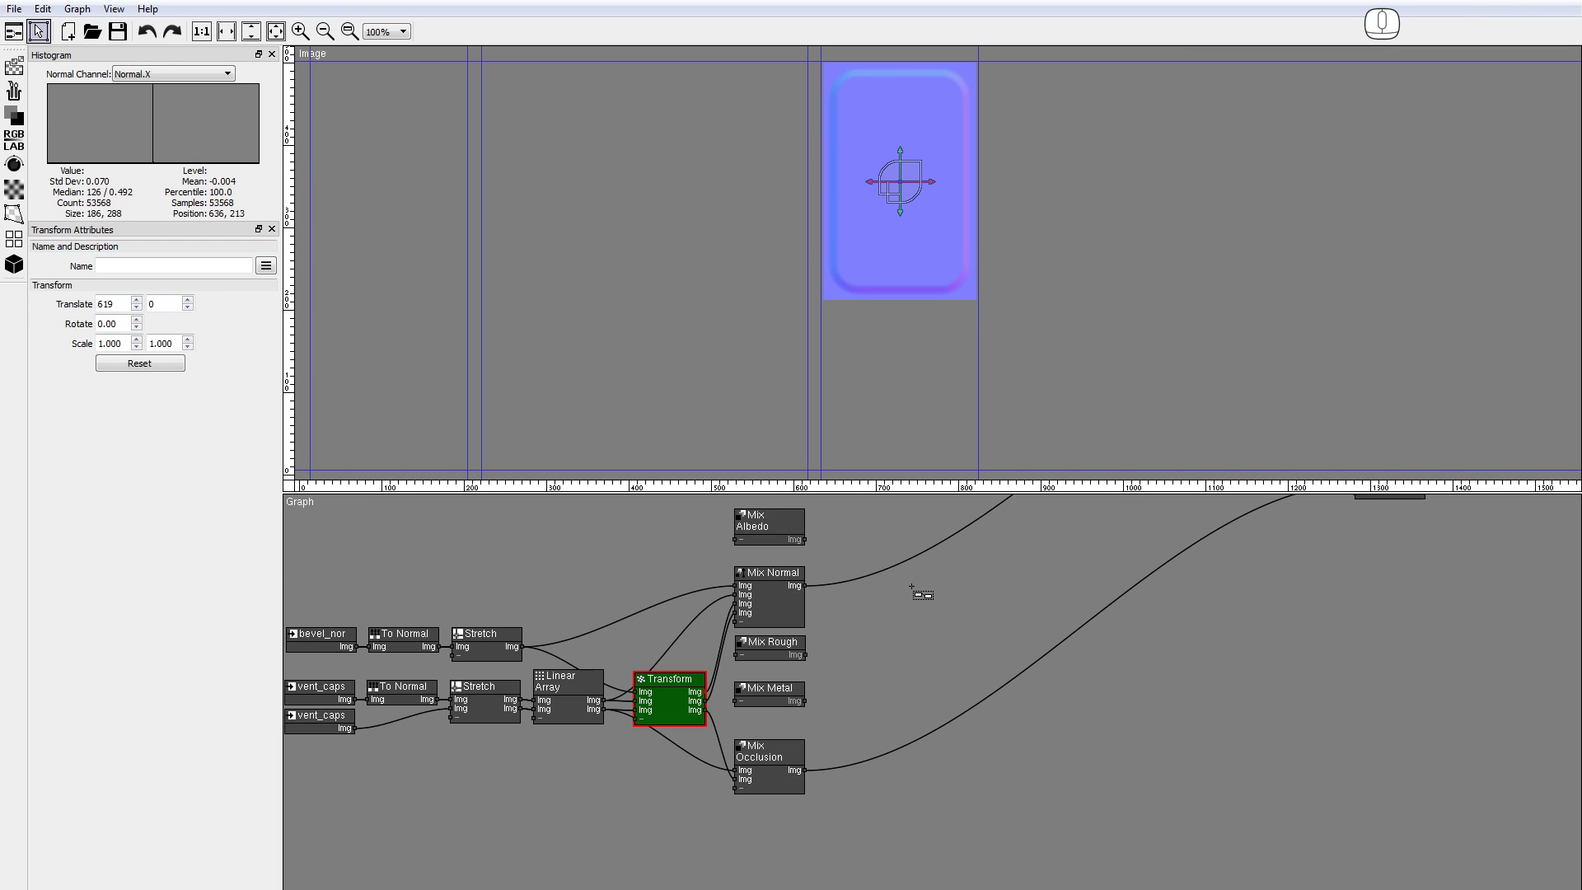
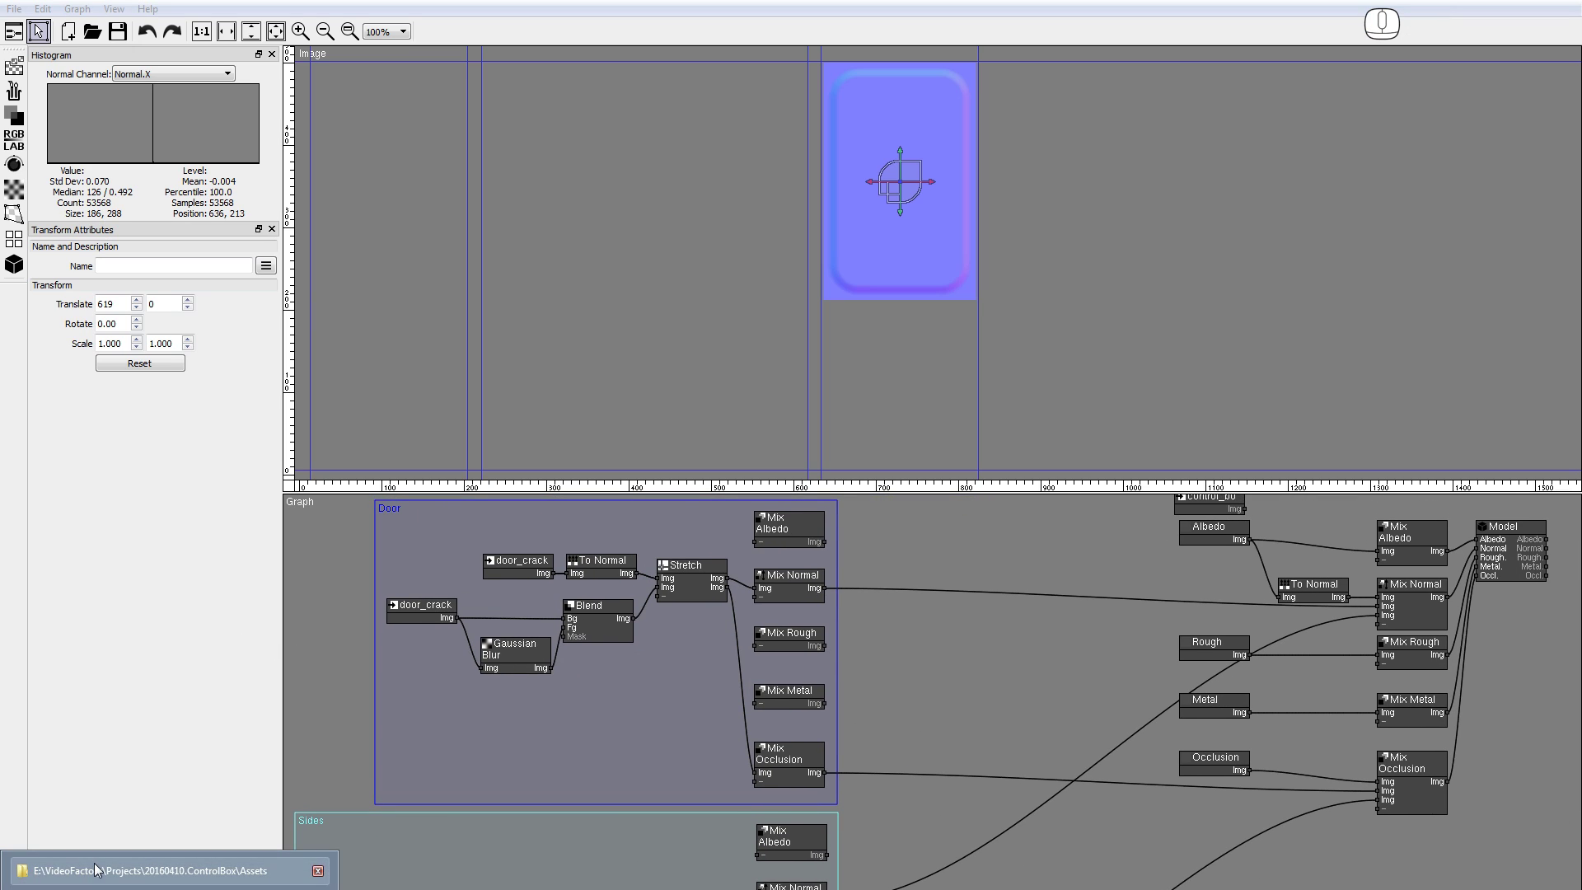
Drag Handle.pxf from the assets folder into the Door group as an external project node
click(103, 870)
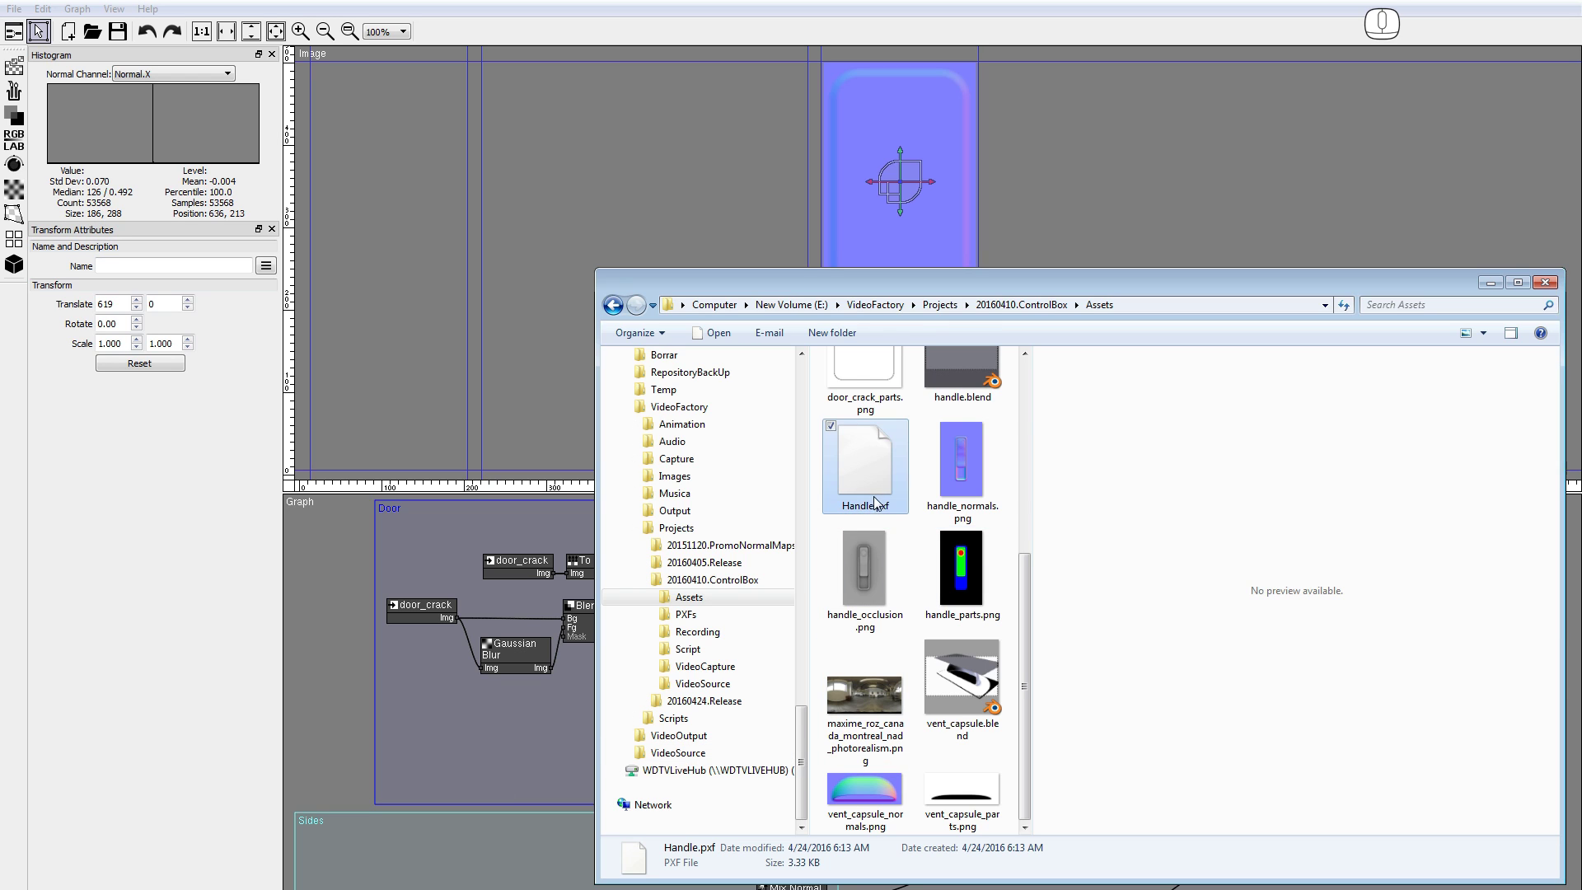
drag(871, 466, 434, 704)
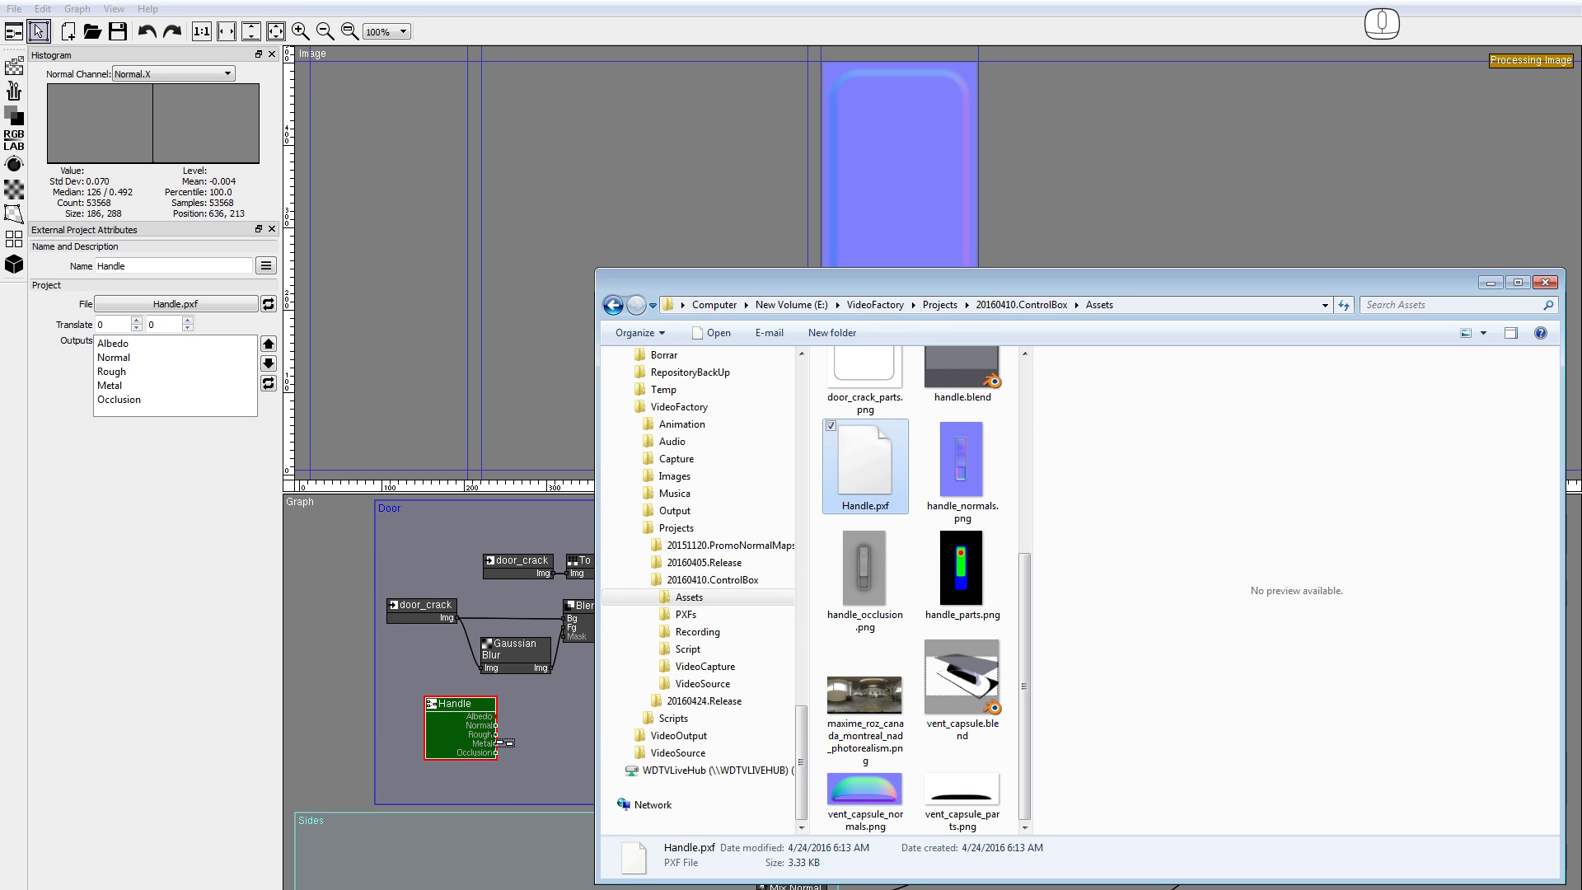
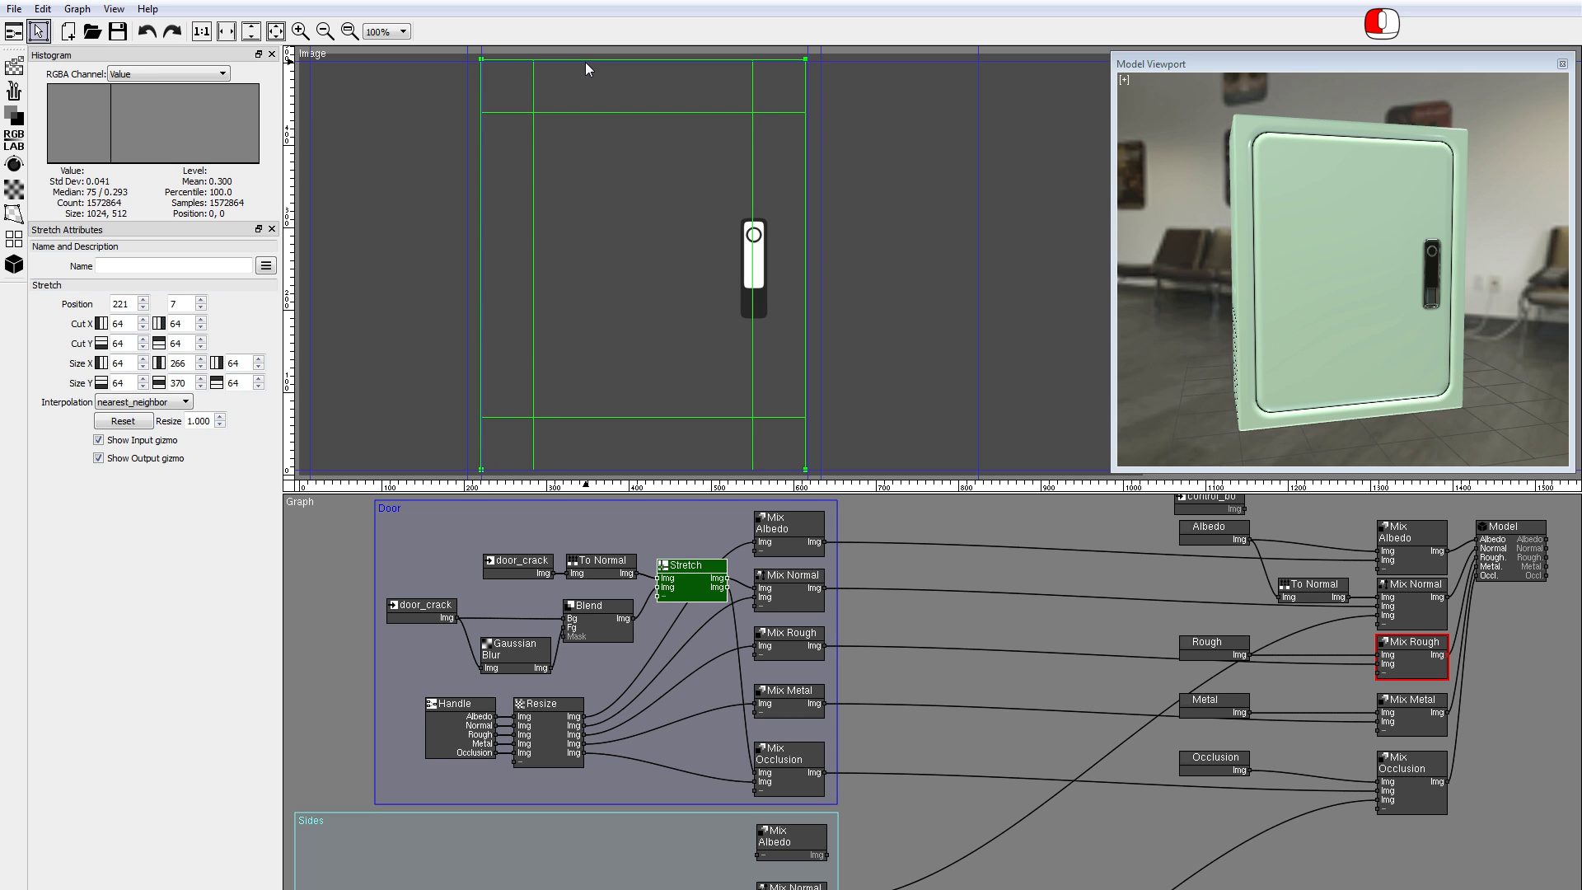
Select the handle's Resize node and inspect the handle on the control box door in the 3D preview
click(810, 179)
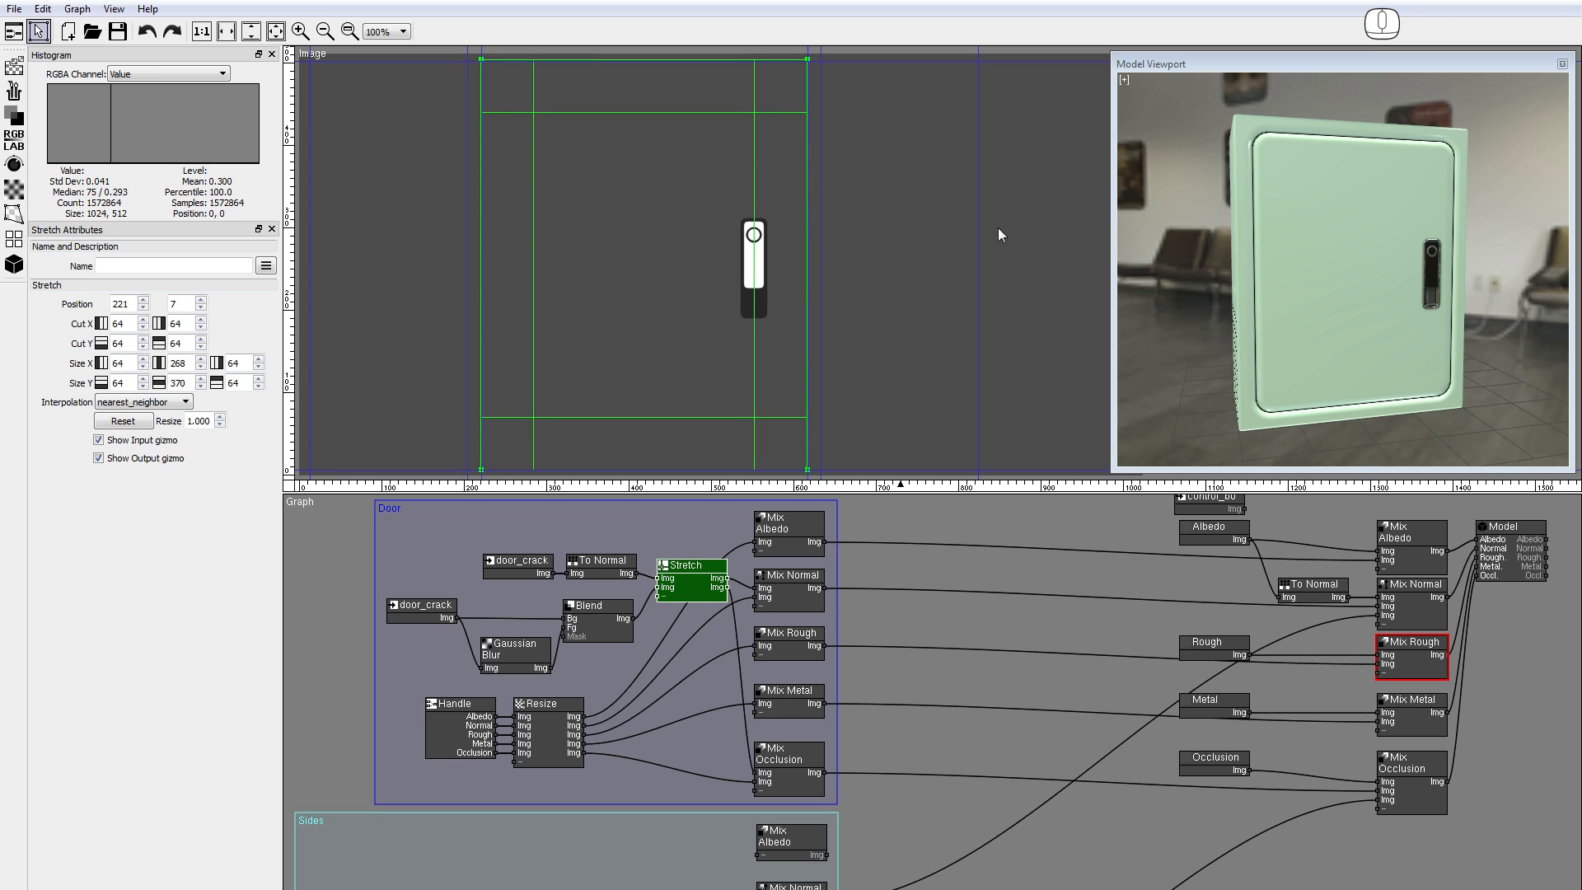
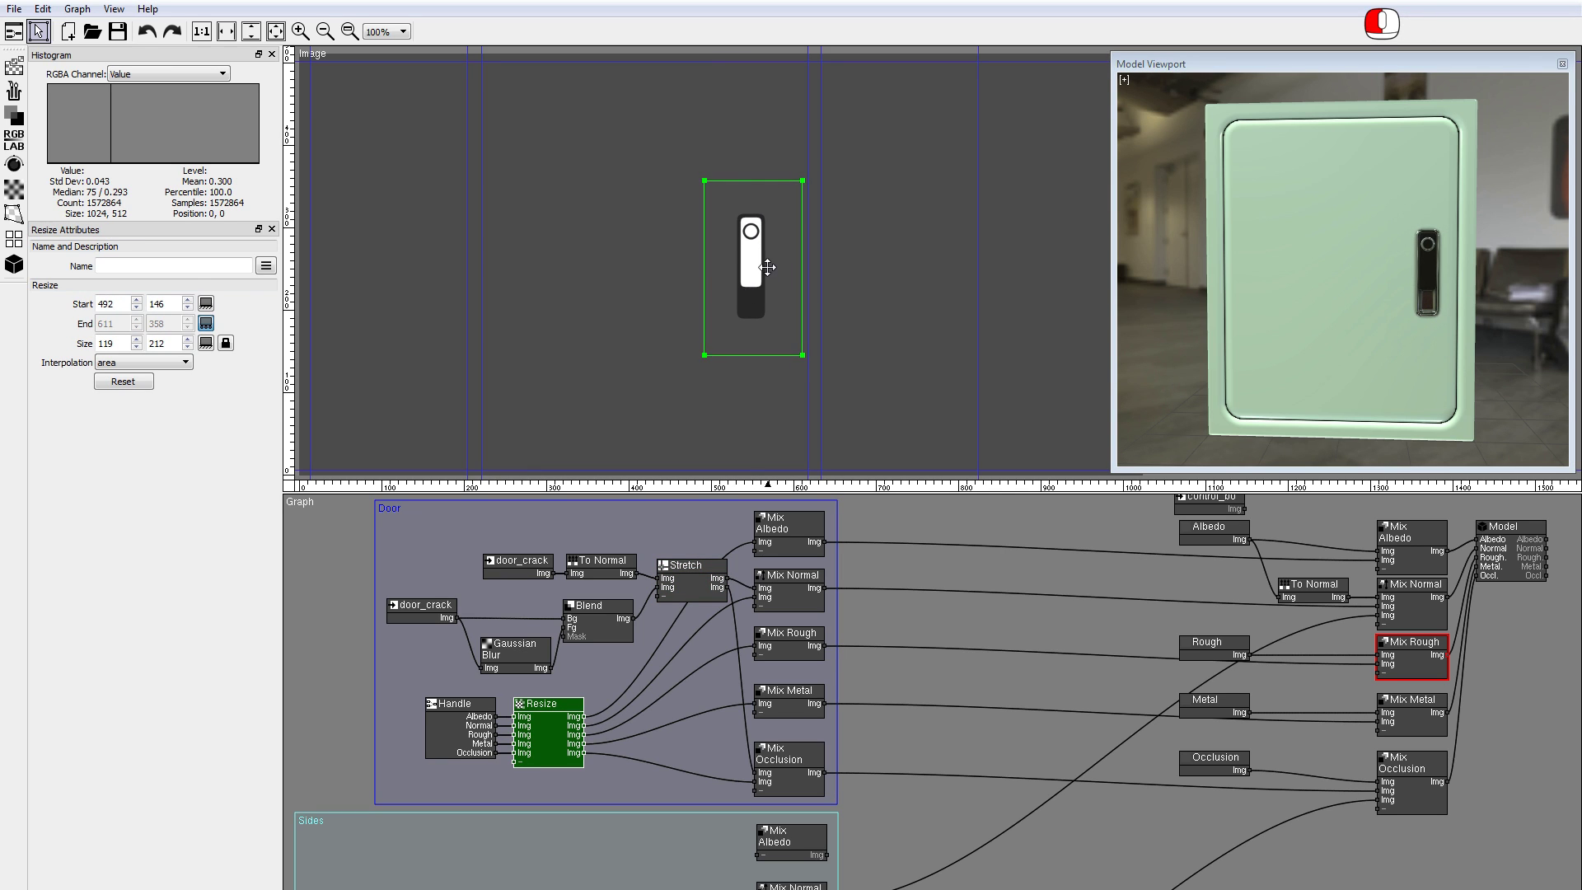
drag(1305, 271, 1404, 268)
click(1324, 317)
drag(1318, 315, 1334, 303)
drag(1403, 334, 1214, 331)
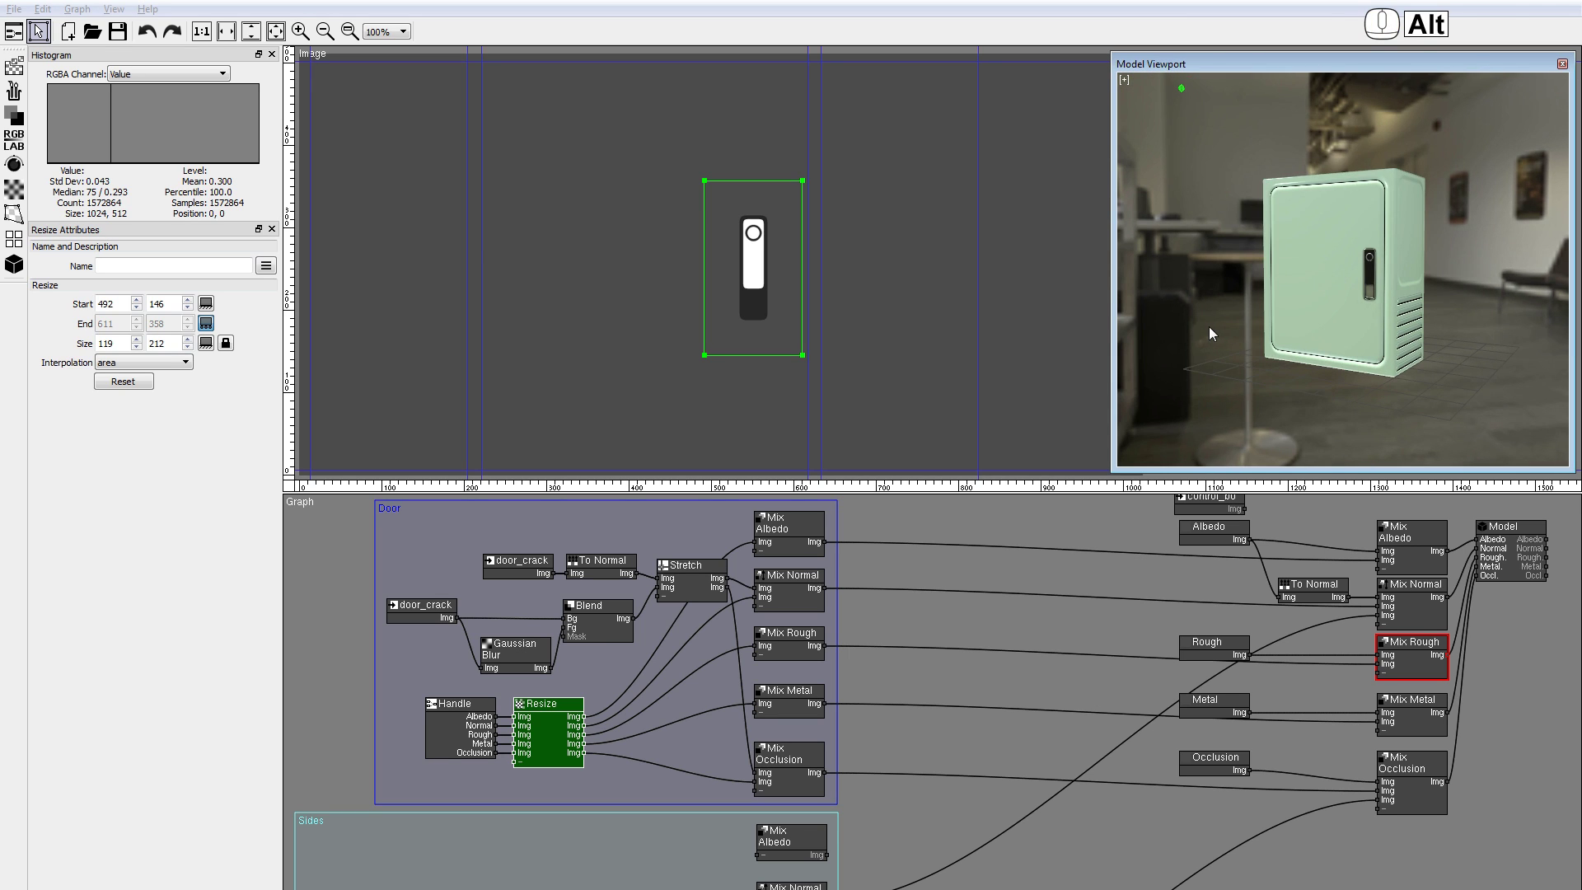
drag(1266, 309, 1270, 335)
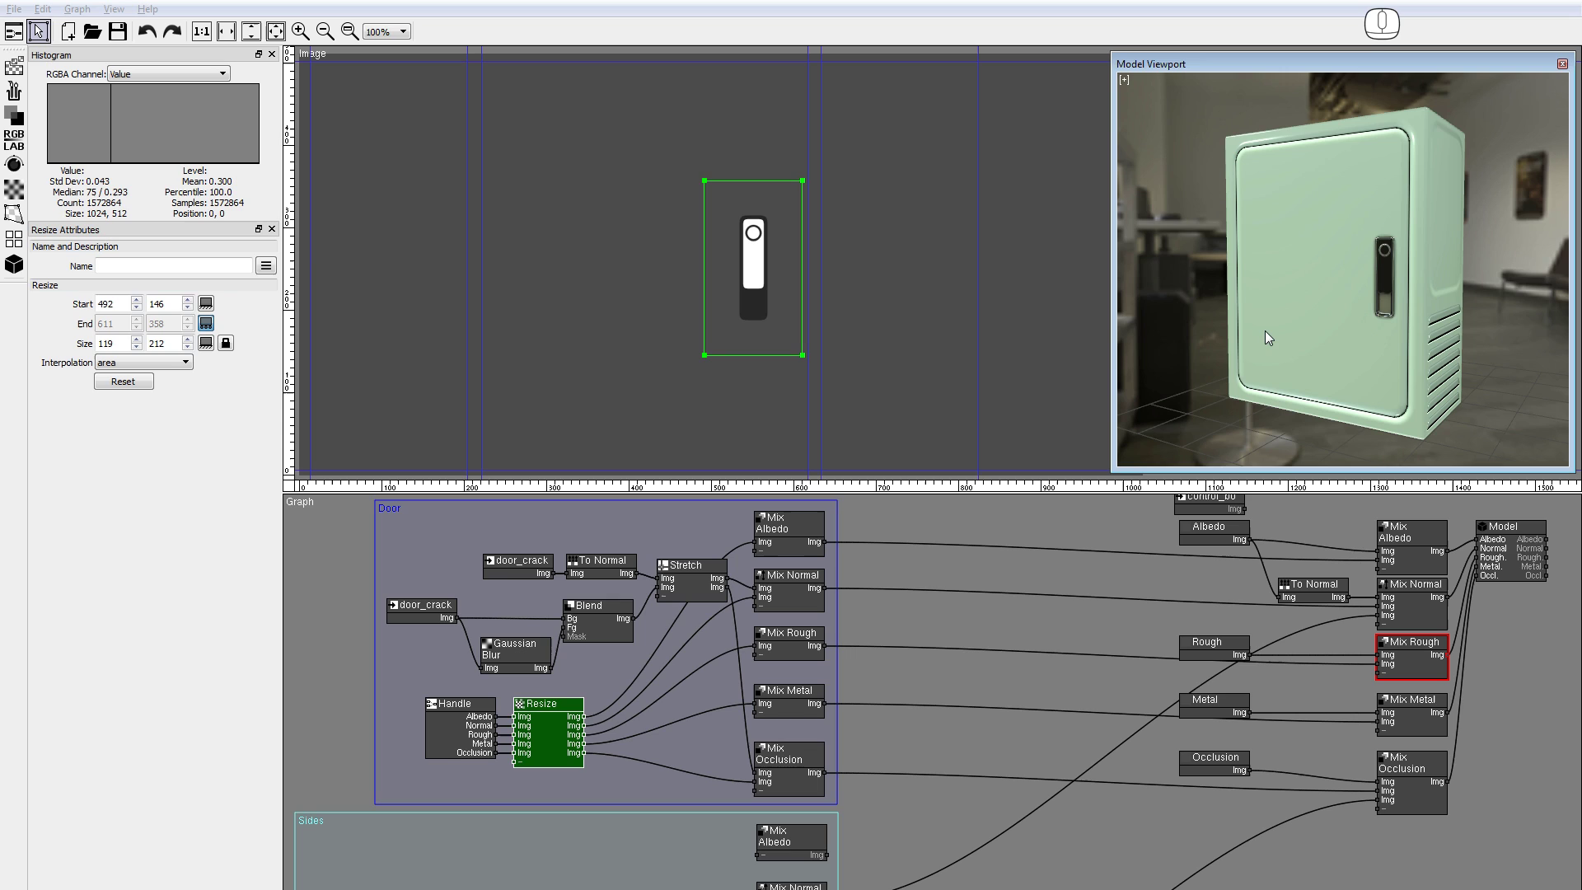
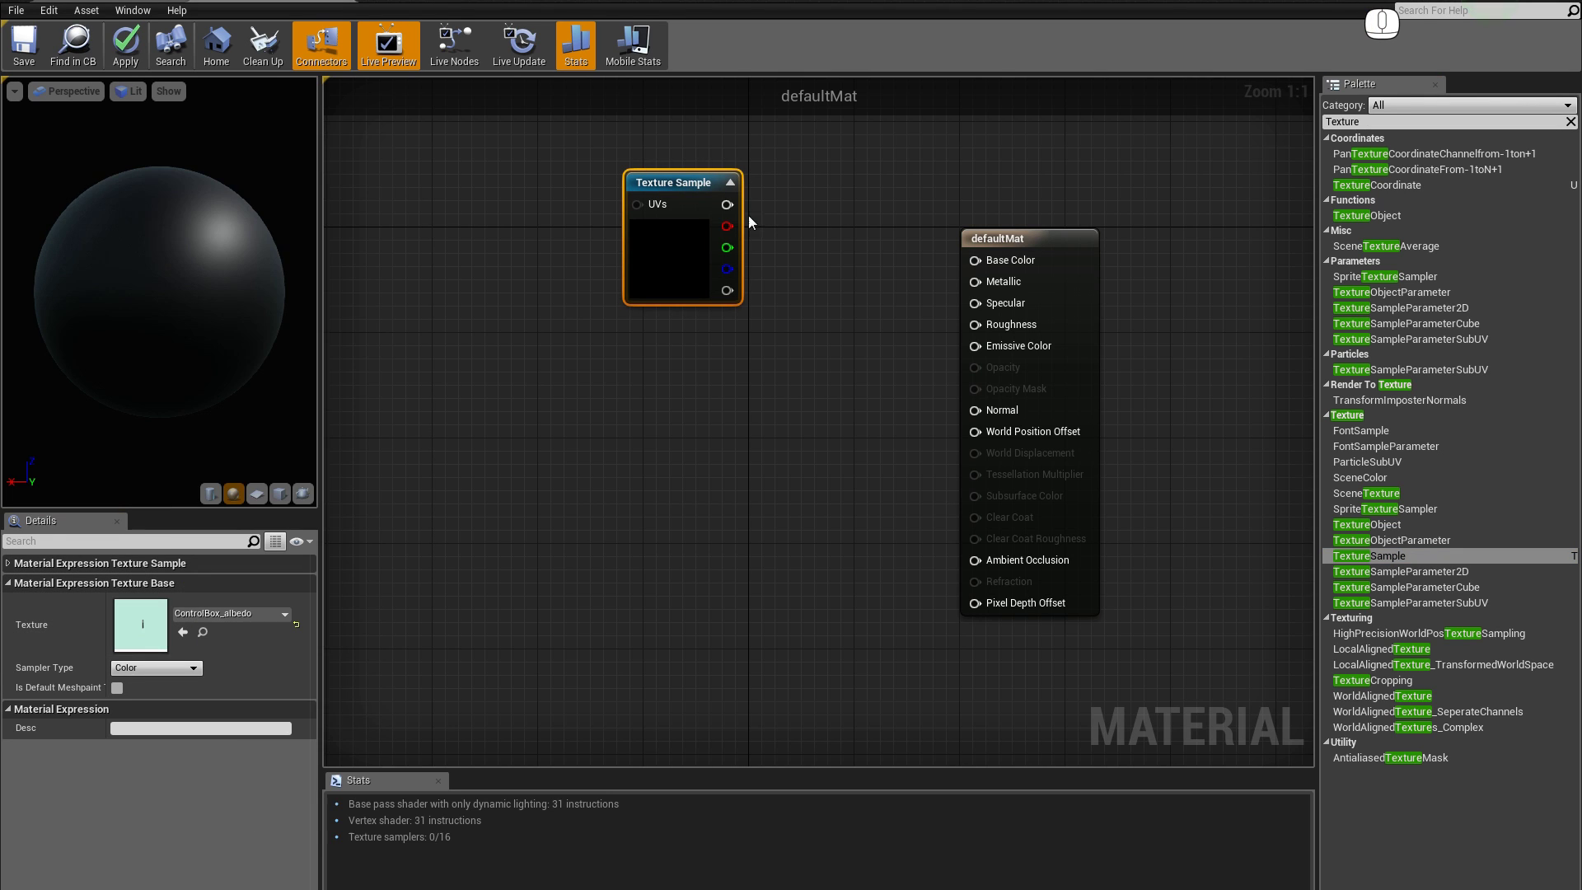
Connect ControlBox_albedo to Base Color and ControlBox_normal to the Normal input
drag(737, 209, 978, 264)
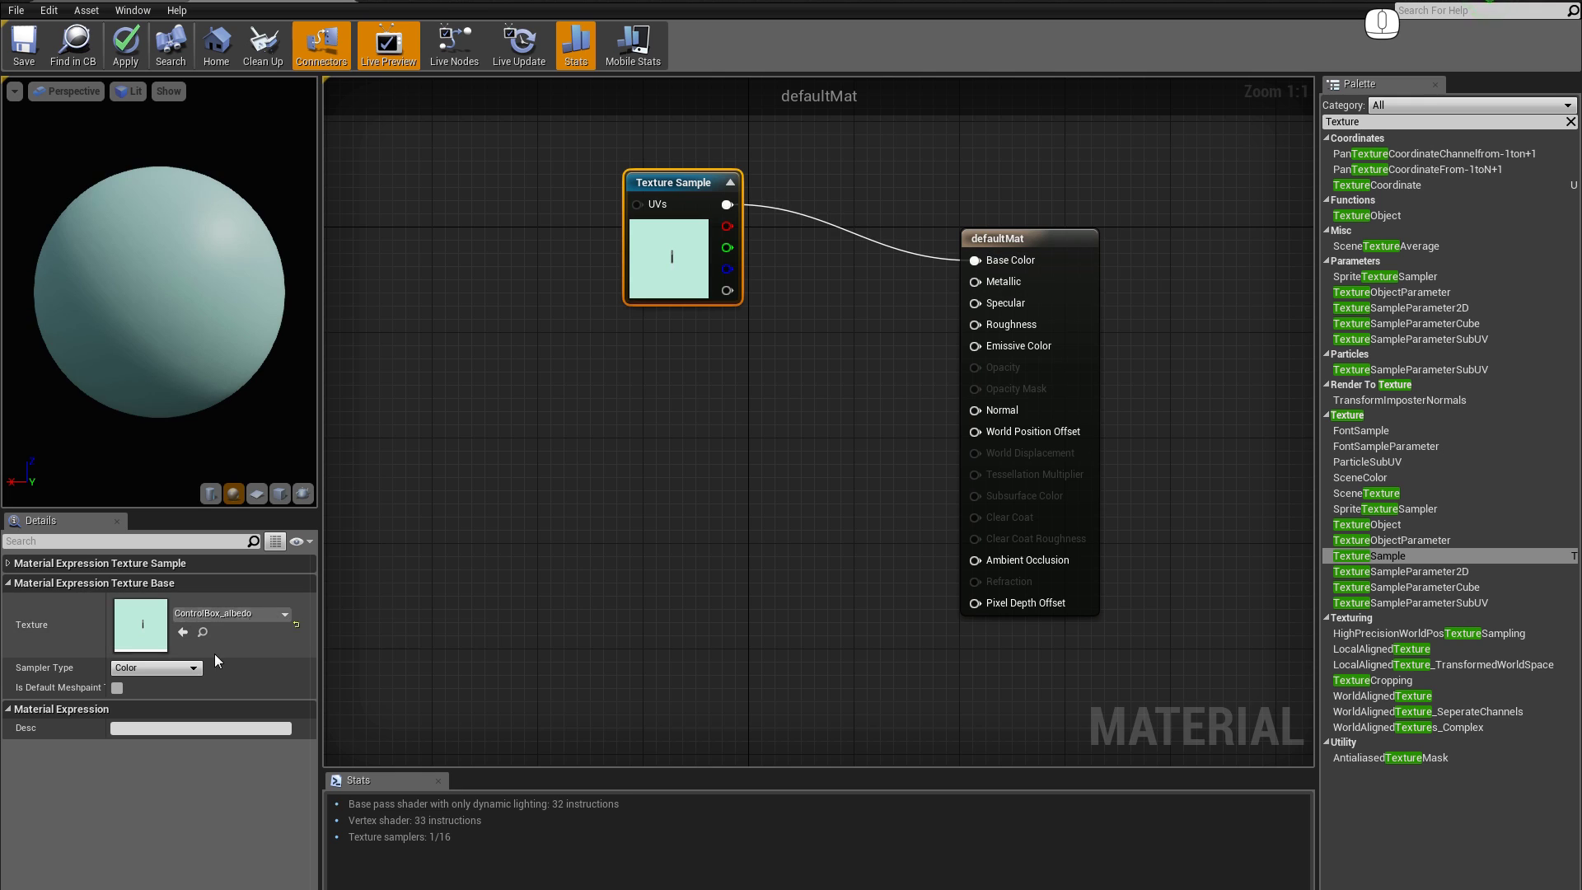
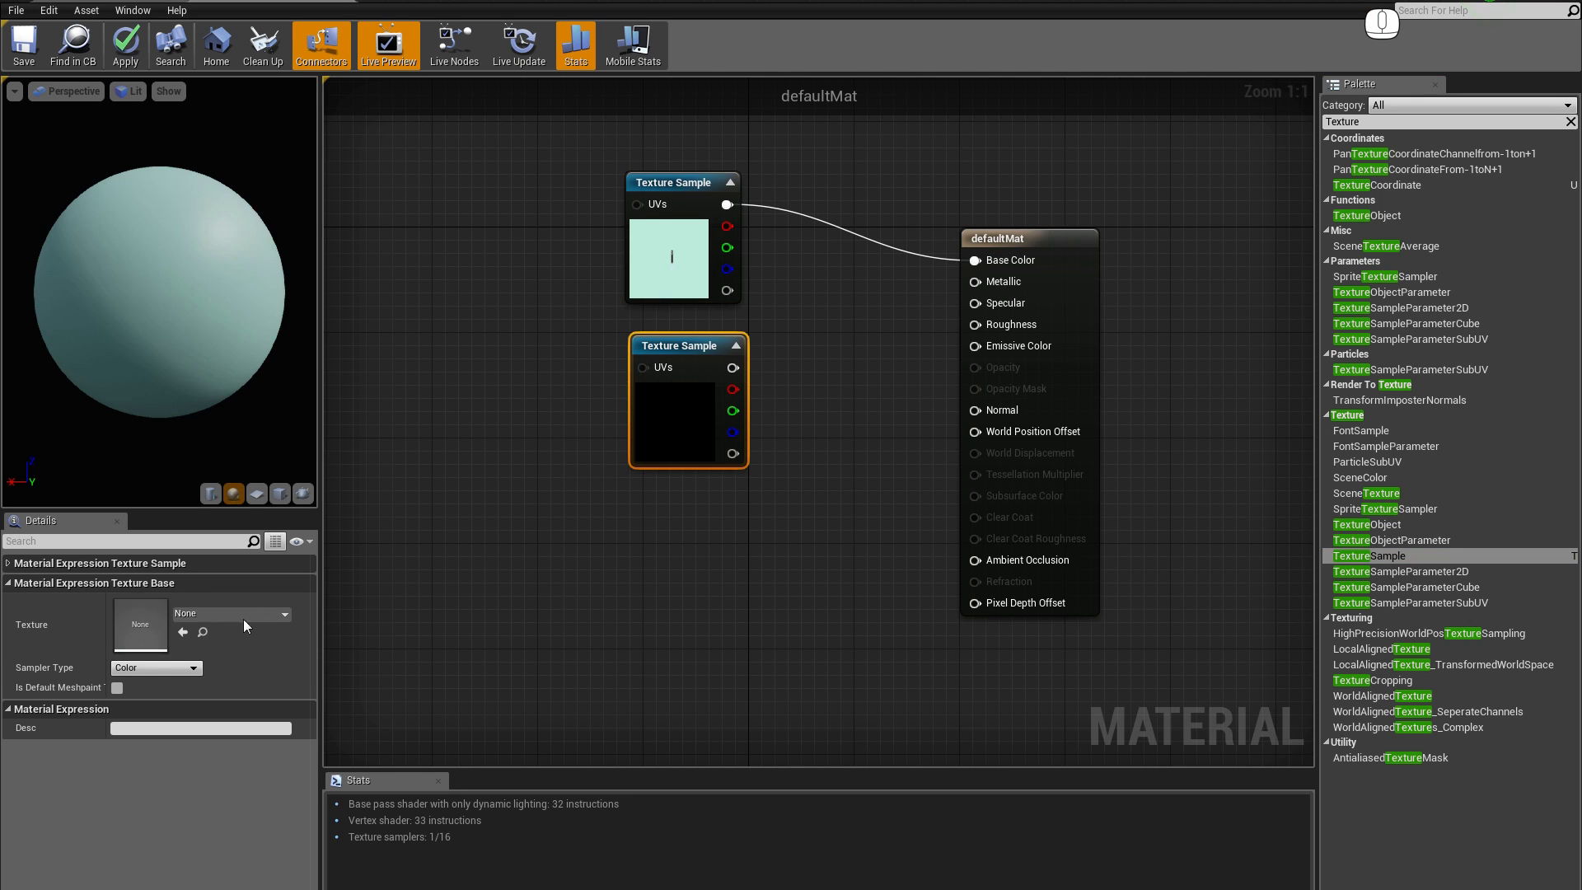
click(234, 623)
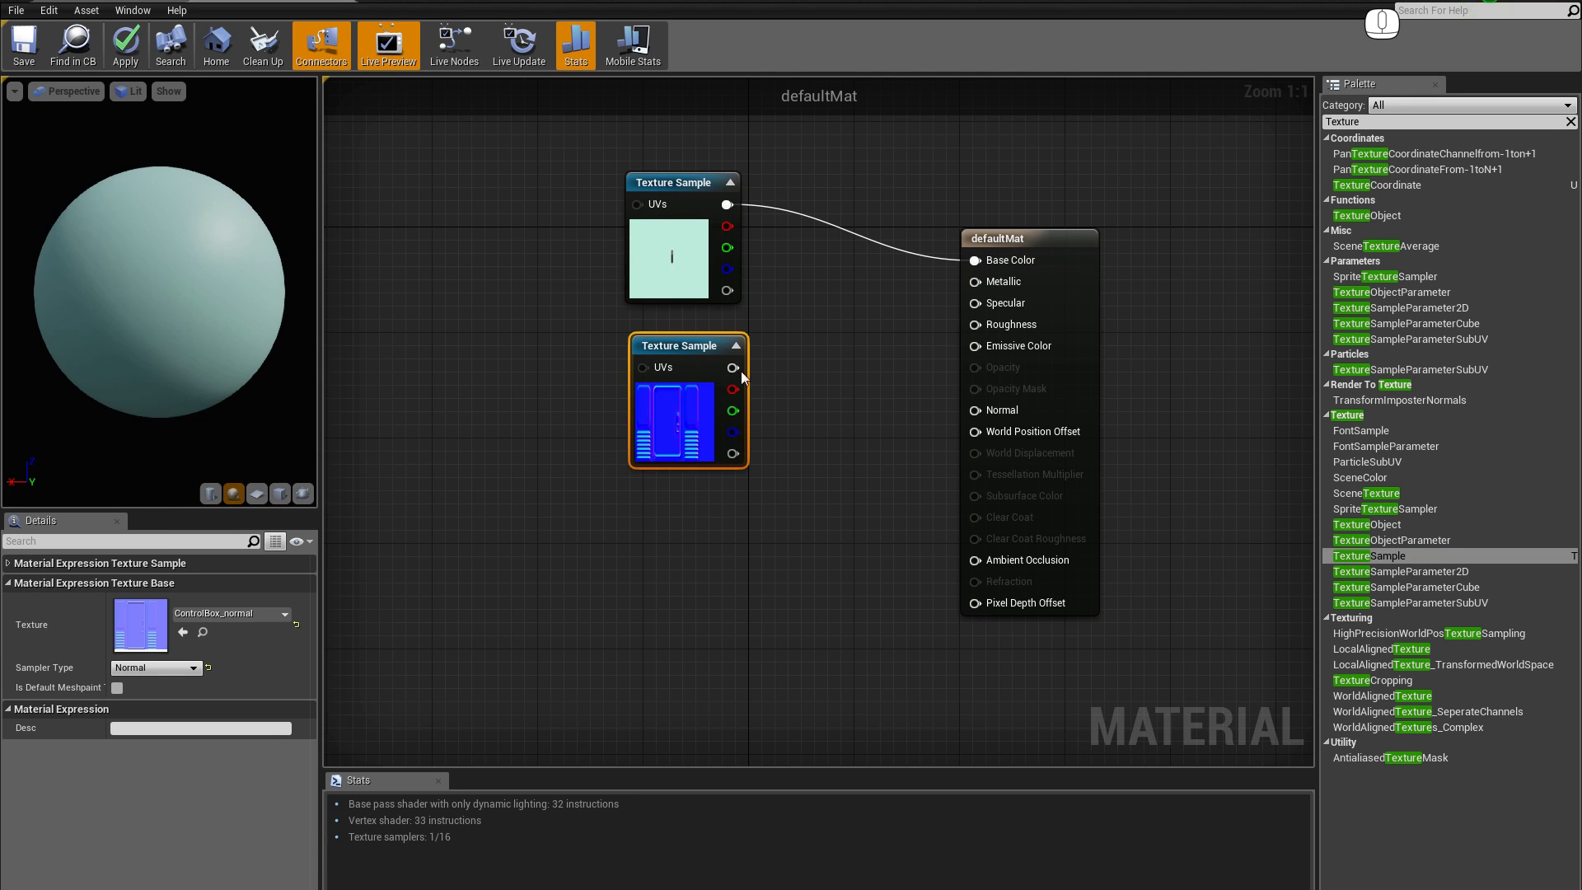
drag(738, 375, 984, 412)
Add a third Texture Sample and assign ControlBox_reflection to it
drag(1379, 560, 640, 499)
click(204, 619)
click(231, 529)
click(287, 491)
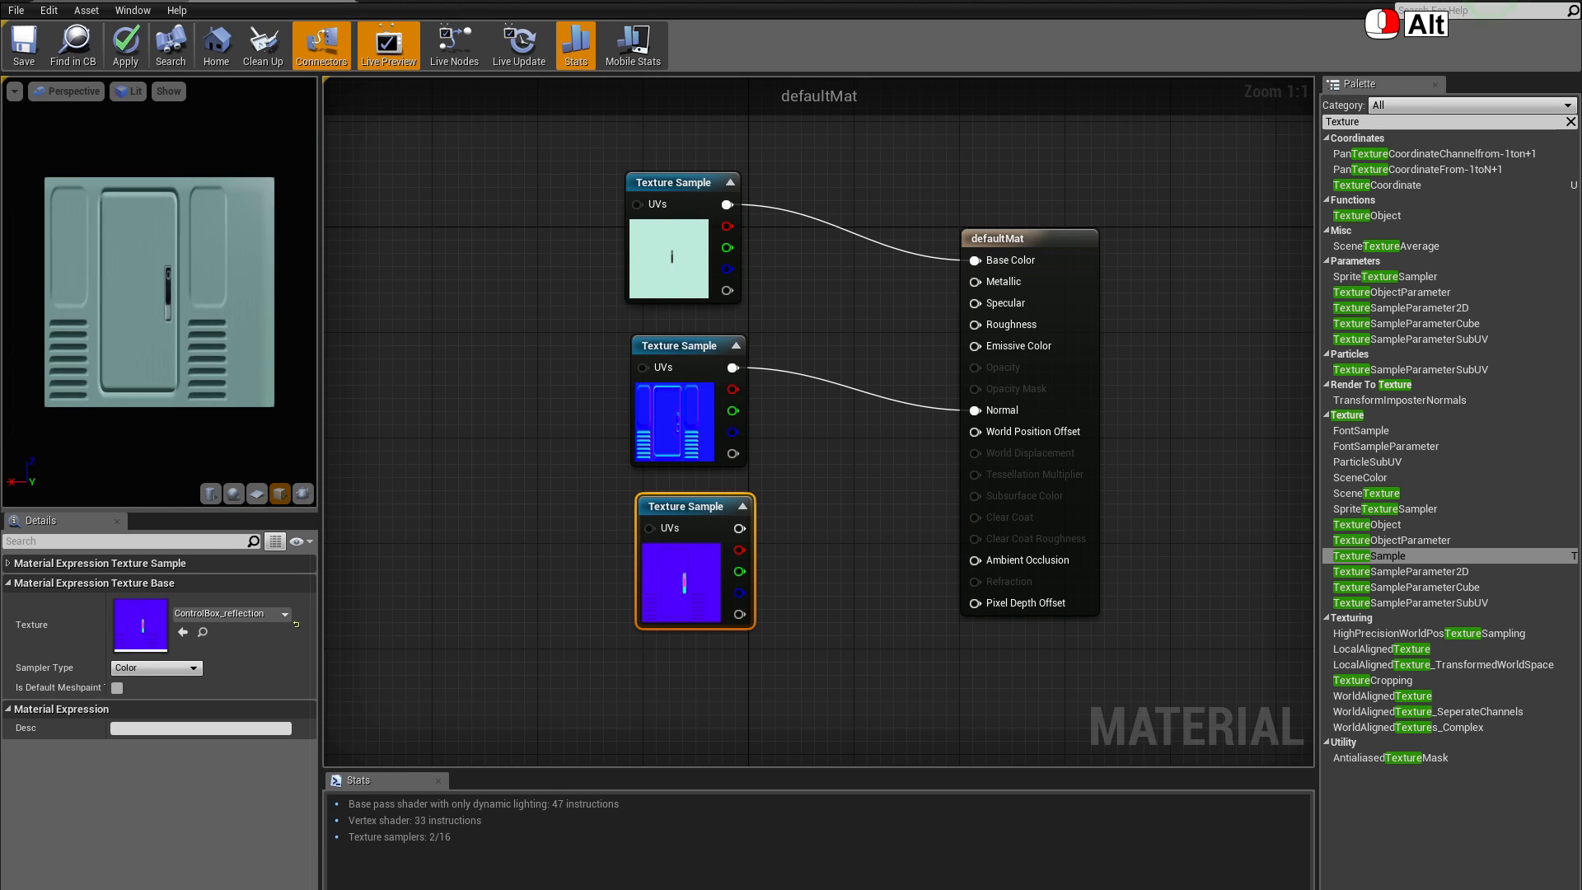